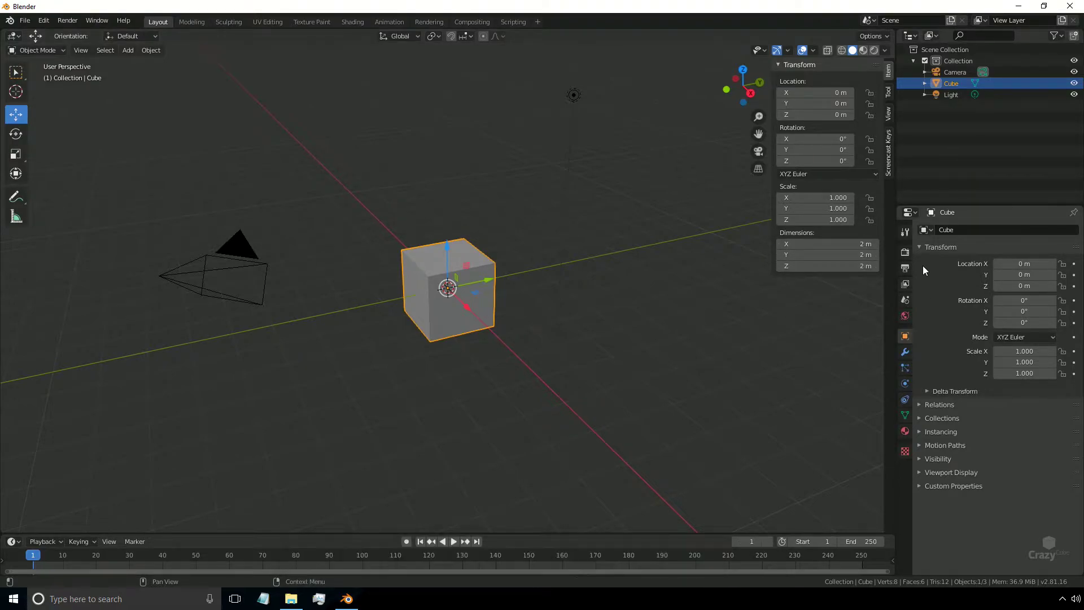
# Set the scene's length units to centimeters in the Scene Properties unit settings.
pyautogui.click(911, 304)
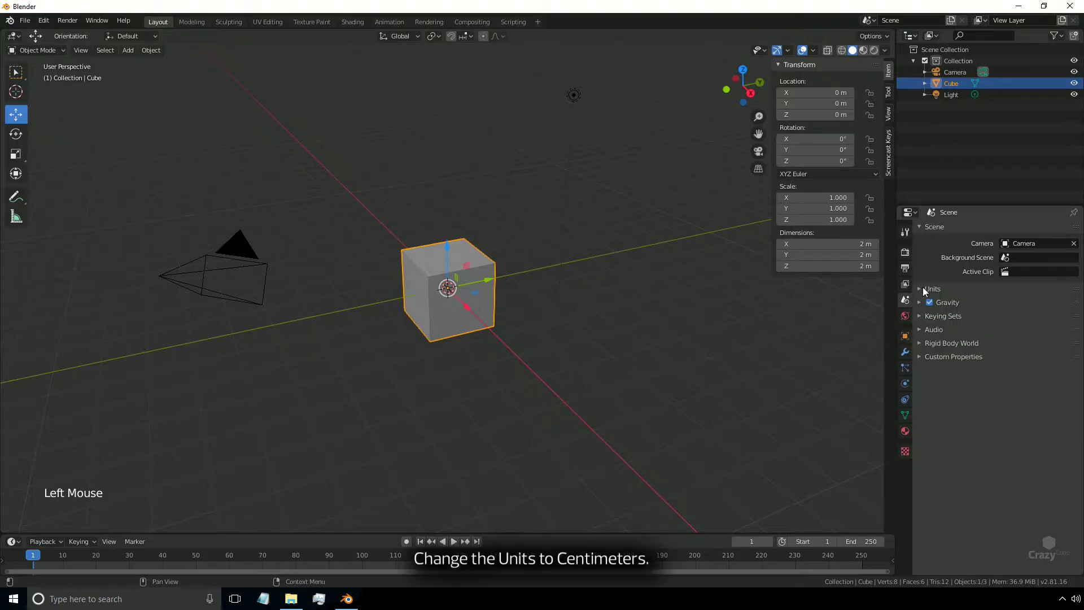
pyautogui.click(922, 291)
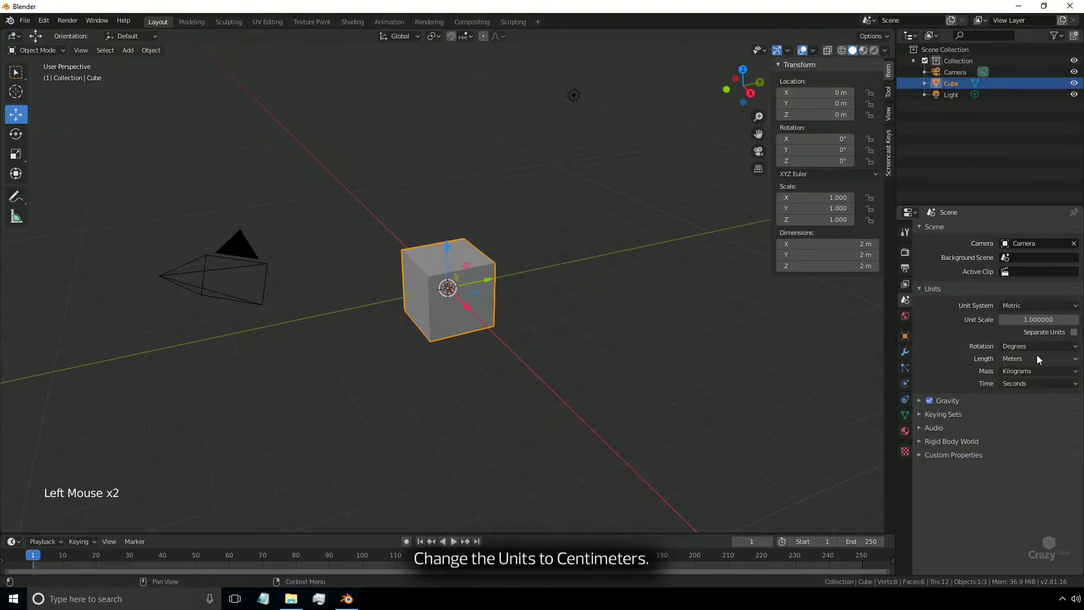
pyautogui.click(1037, 362)
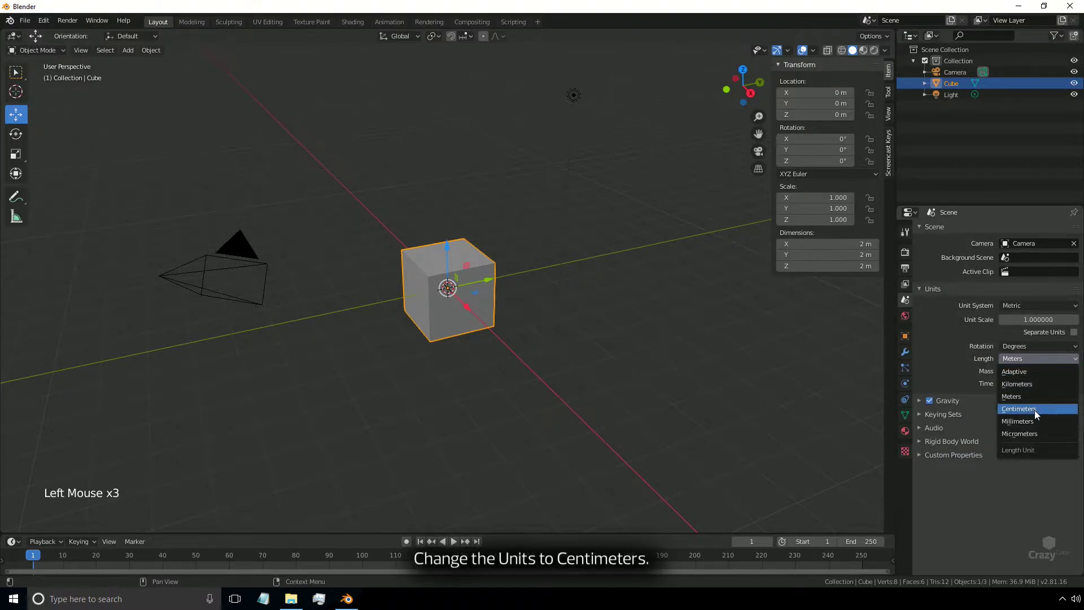
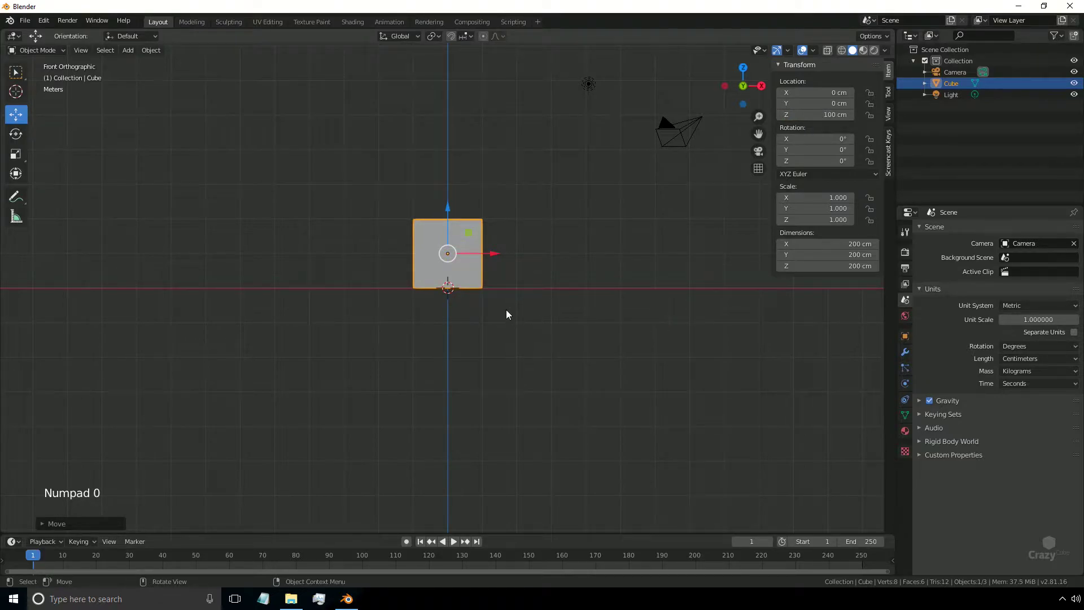
# Enter Edit Mode on the cube in face select and pick its front face.
pyautogui.middleClick(534, 328)
pyautogui.scroll(3)
pyautogui.press('Tab')
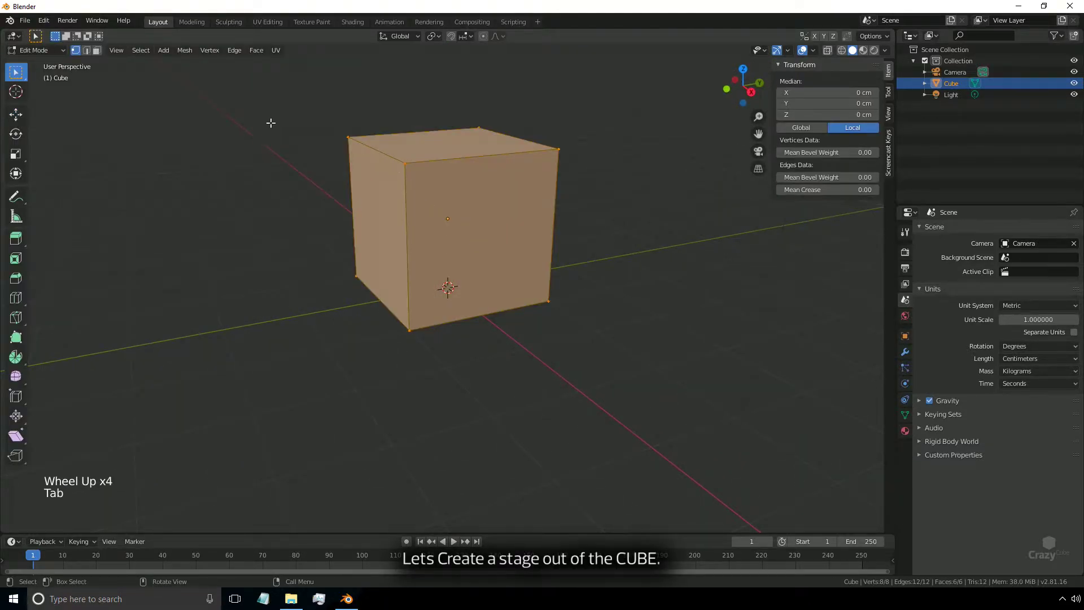
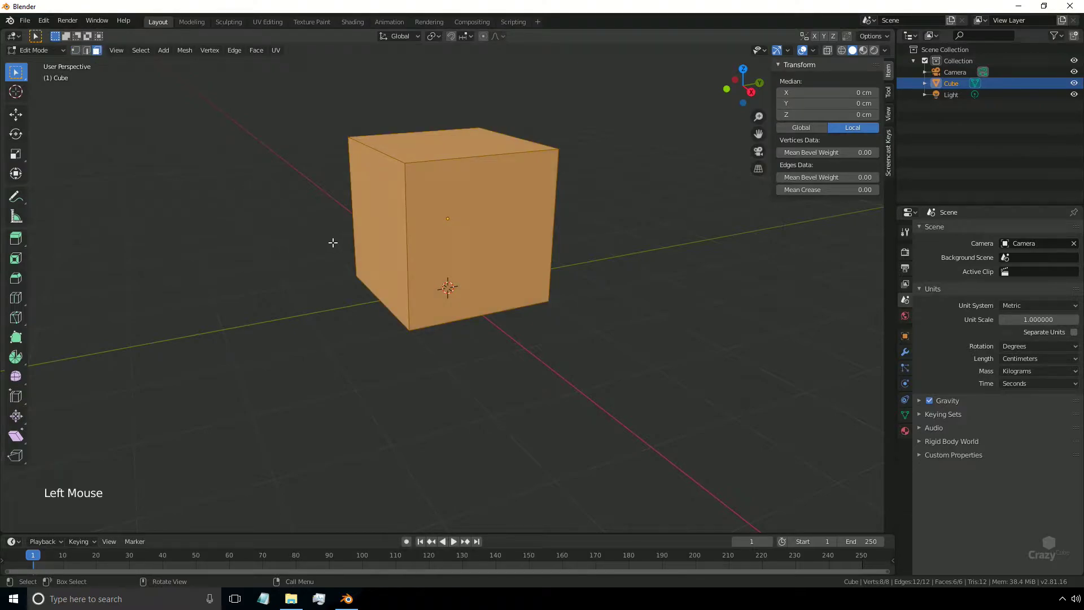
pyautogui.click(389, 207)
pyautogui.click(473, 220)
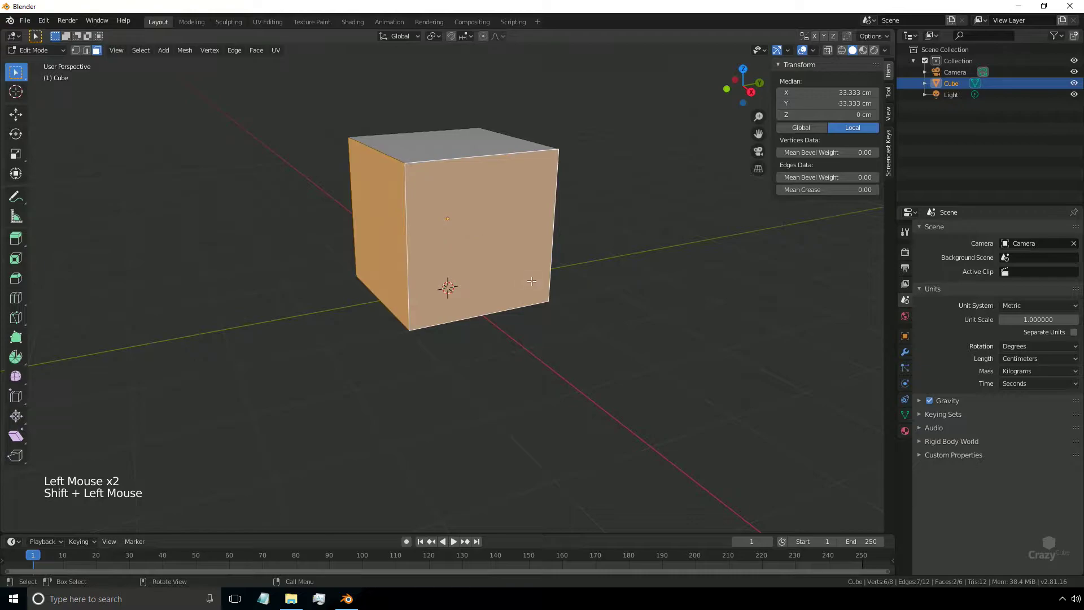
# Add the side and top faces to the selection and delete them, leaving the floor and back wall.
pyautogui.middleClick(511, 287)
pyautogui.click(492, 248)
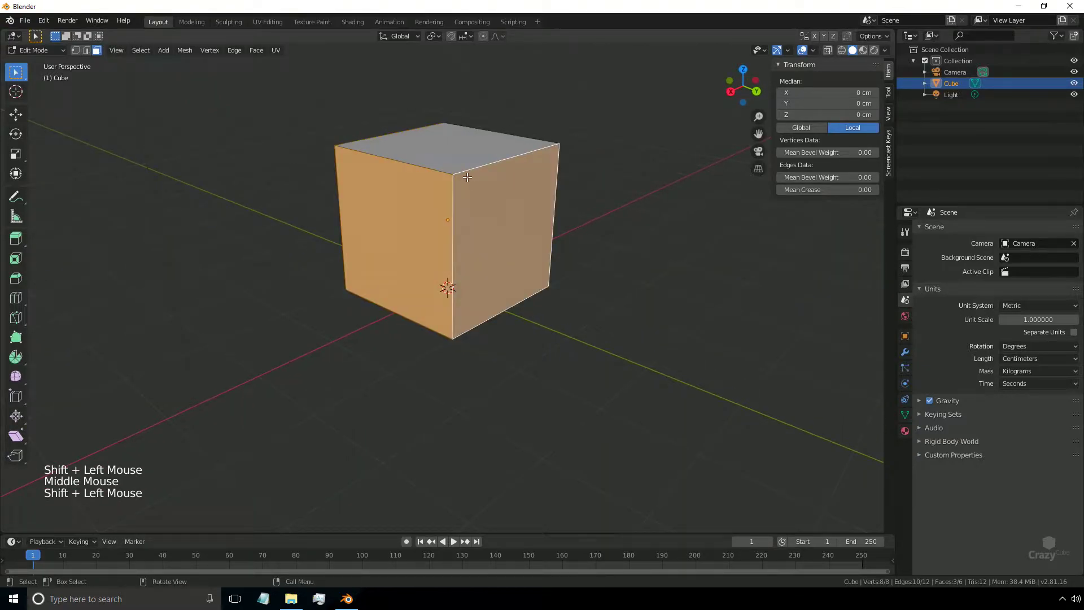
pyautogui.click(432, 151)
pyautogui.middleClick(476, 274)
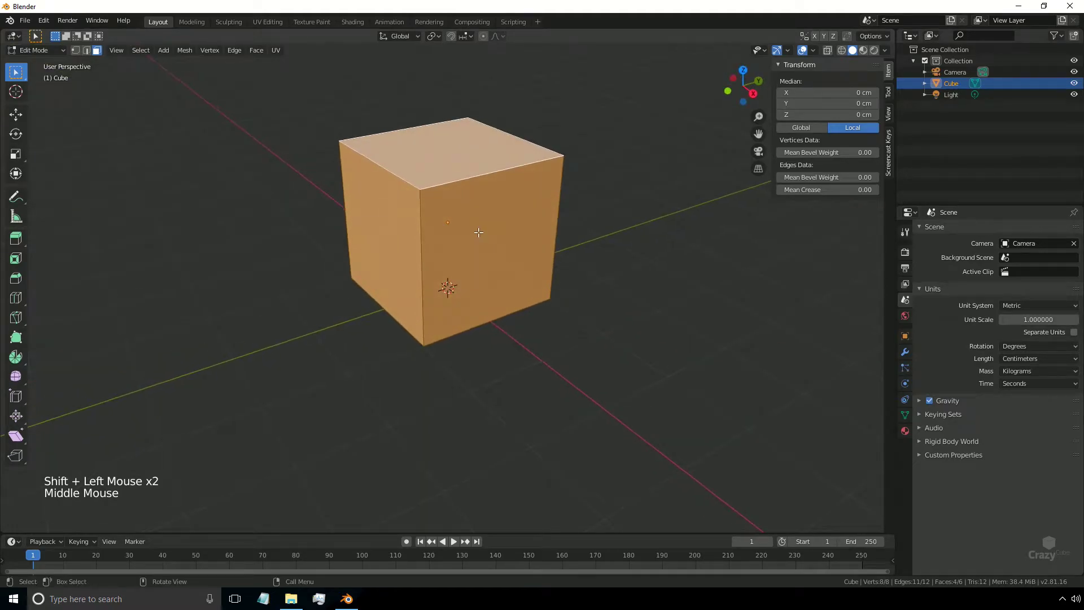
pyautogui.press('Delete')
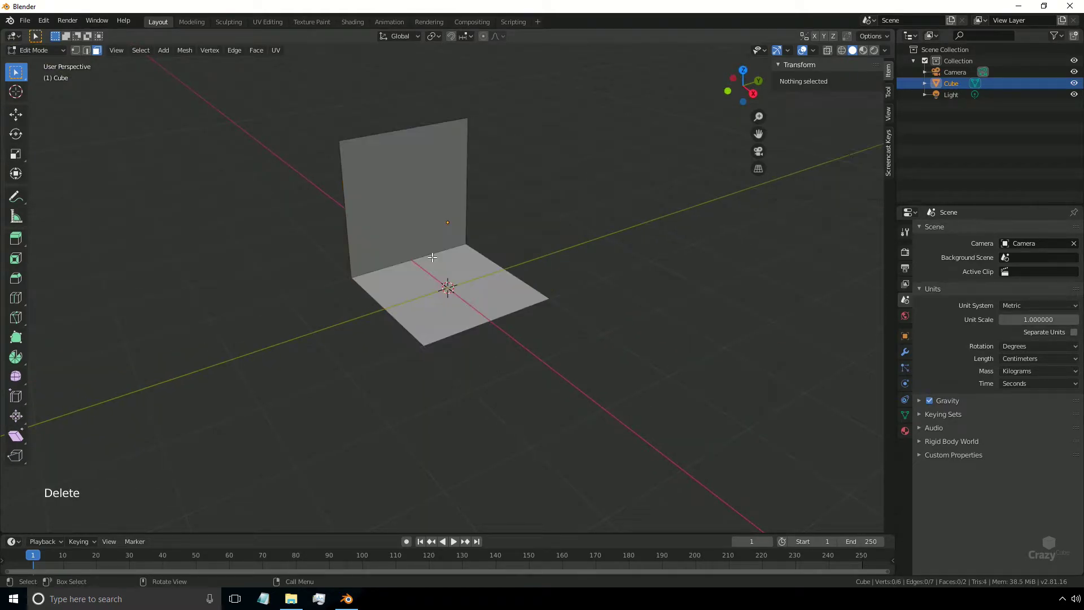
# Bevel the wall-floor edge with Ctrl+B into a smooth multi-segment curve.
pyautogui.middleClick(459, 286)
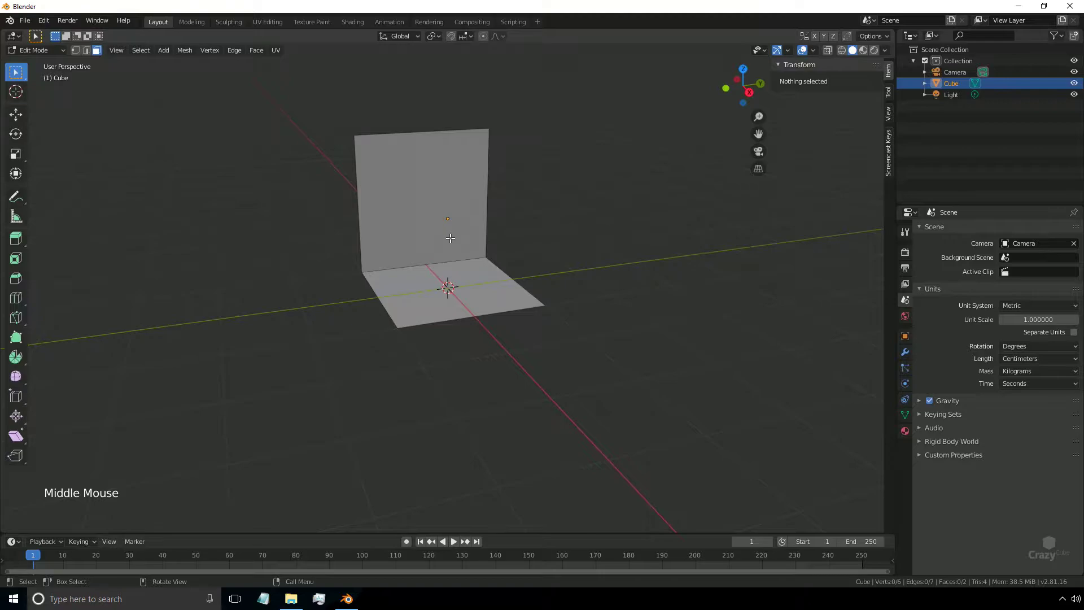
pyautogui.middleClick(437, 261)
pyautogui.scroll(3)
pyautogui.press('2')
pyautogui.middleClick(385, 265)
pyautogui.scroll(3)
pyautogui.click(328, 256)
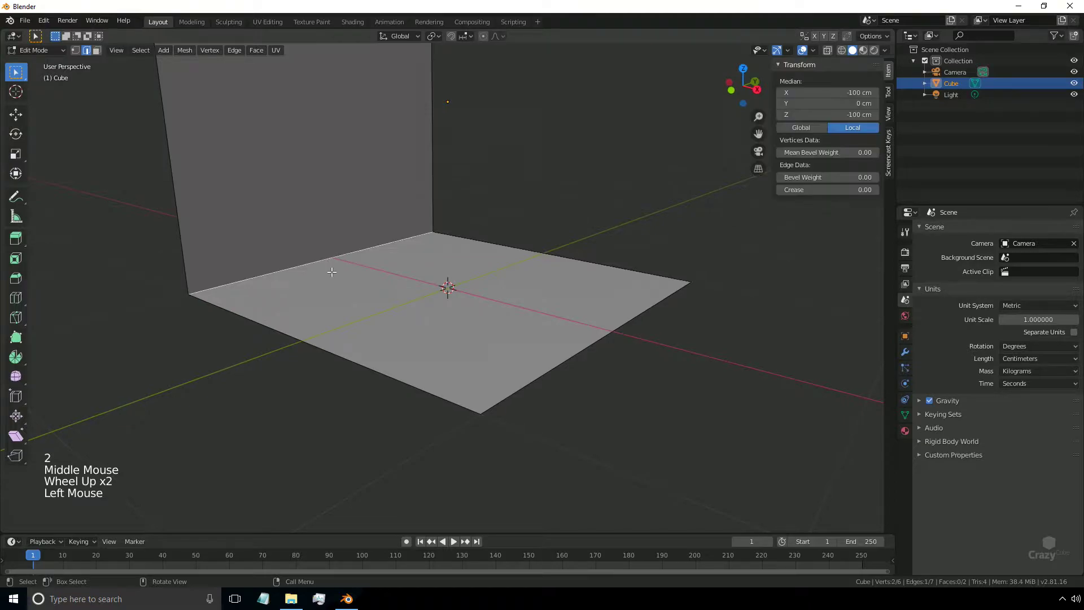
pyautogui.press('ctrl+b')
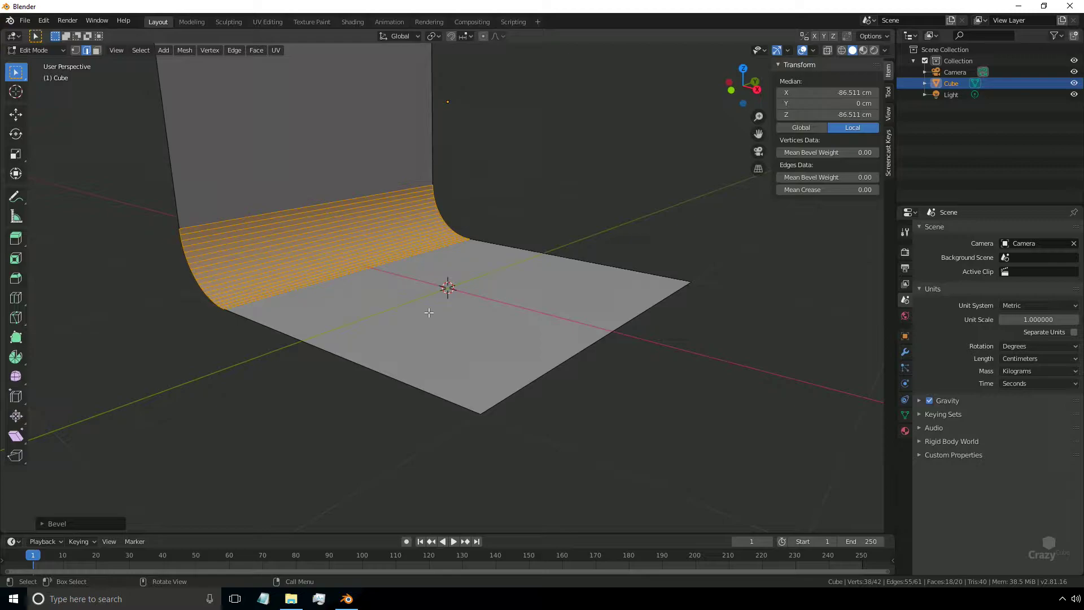
# Return to Object Mode and apply Shade Smooth to the curved backdrop.
pyautogui.press('Tab')
pyautogui.middleClick(478, 353)
pyautogui.rightClick(448, 168)
pyautogui.scroll(-3)
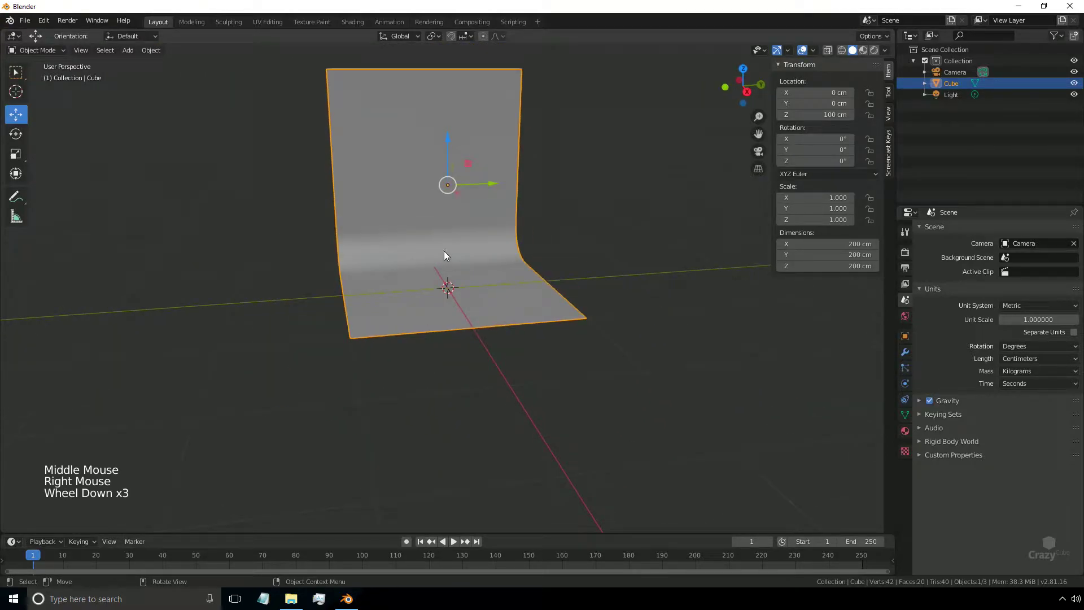
# Scale the backdrop about 3.5 along Y to roughly 701 cm wide and inspect it.
pyautogui.press('s')
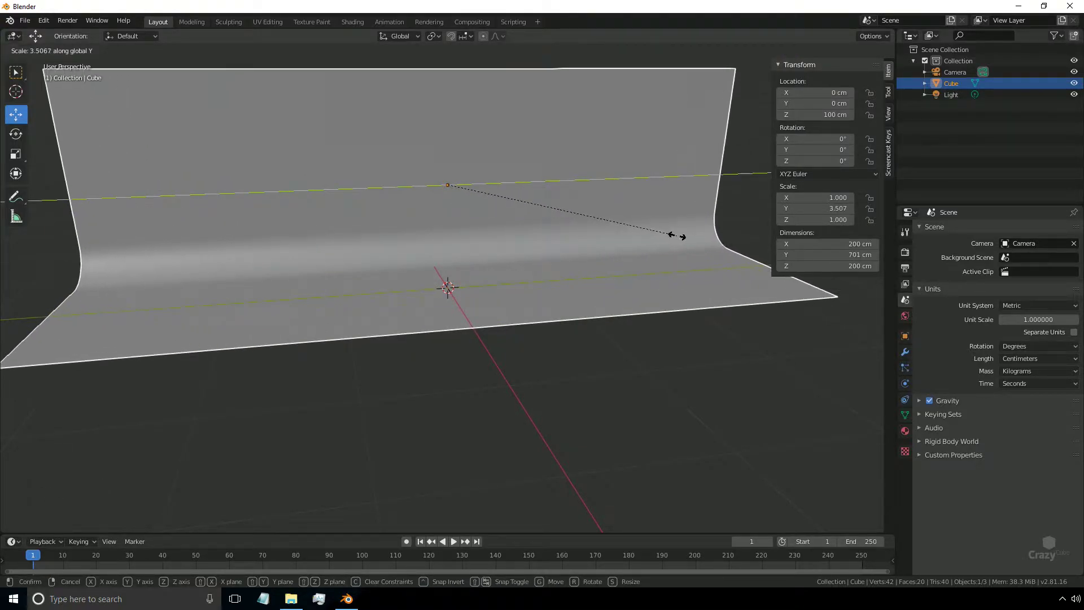
pyautogui.press('Tab')
pyautogui.press('Tab')
pyautogui.scroll(-3)
pyautogui.middleClick(527, 326)
pyautogui.middleClick(498, 291)
pyautogui.middleClick(434, 378)
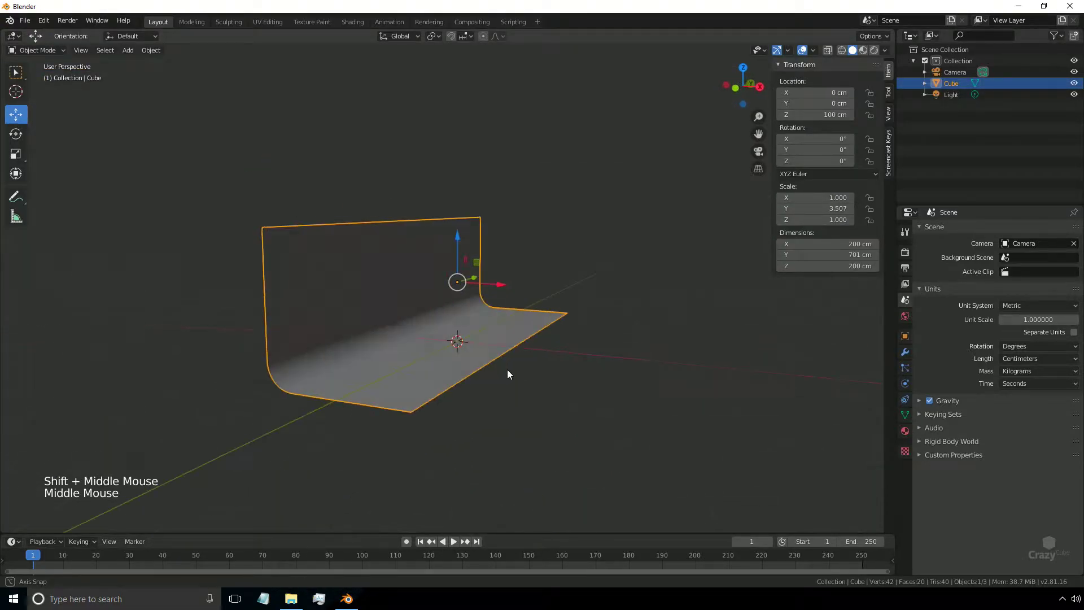
pyautogui.scroll(3)
pyautogui.middleClick(501, 416)
pyautogui.middleClick(467, 374)
pyautogui.press('shift+a')
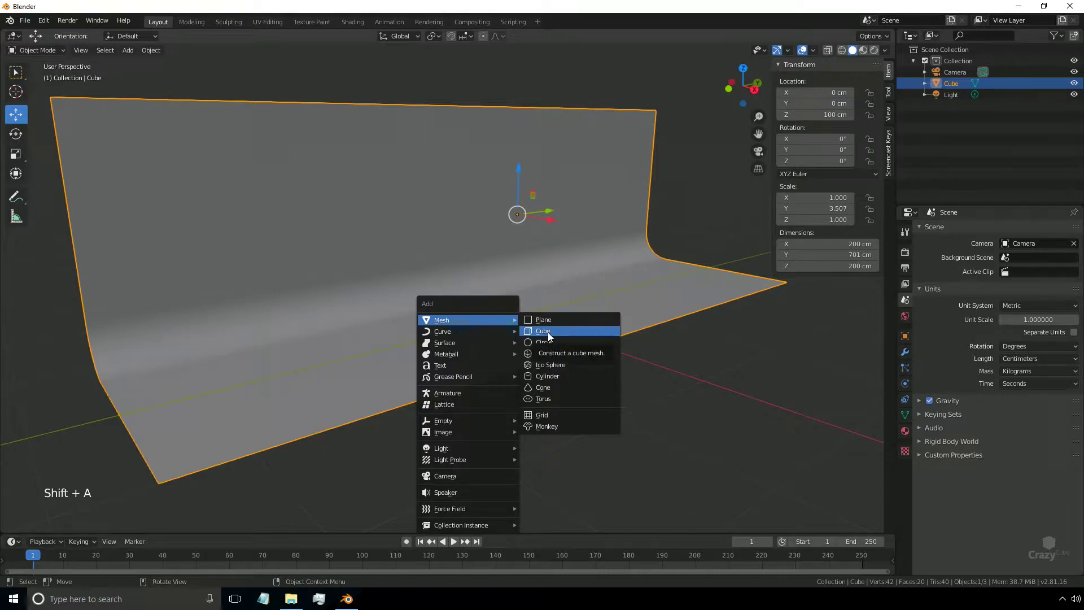
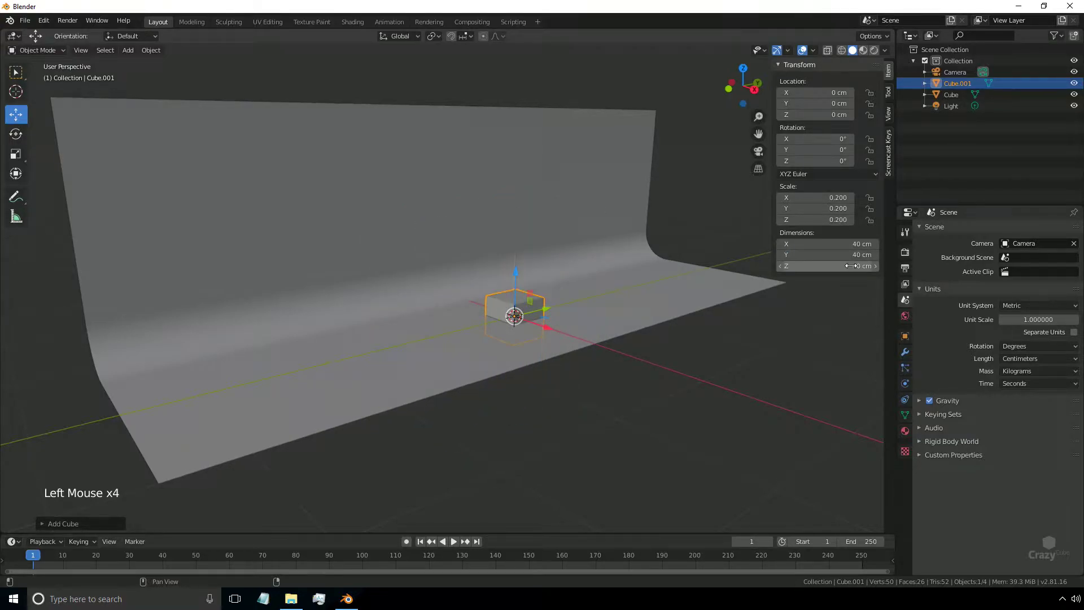
# Place a new cube scaled to 0.2 (40 cm) at Z = 20 cm on the backdrop floor.
pyautogui.middleClick(565, 379)
pyautogui.scroll(3)
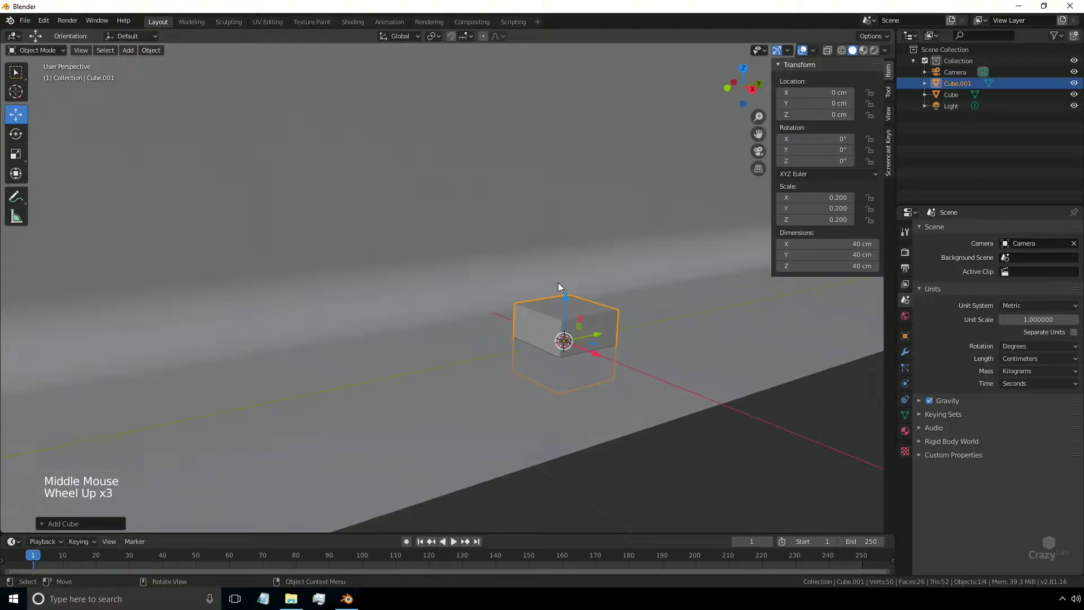
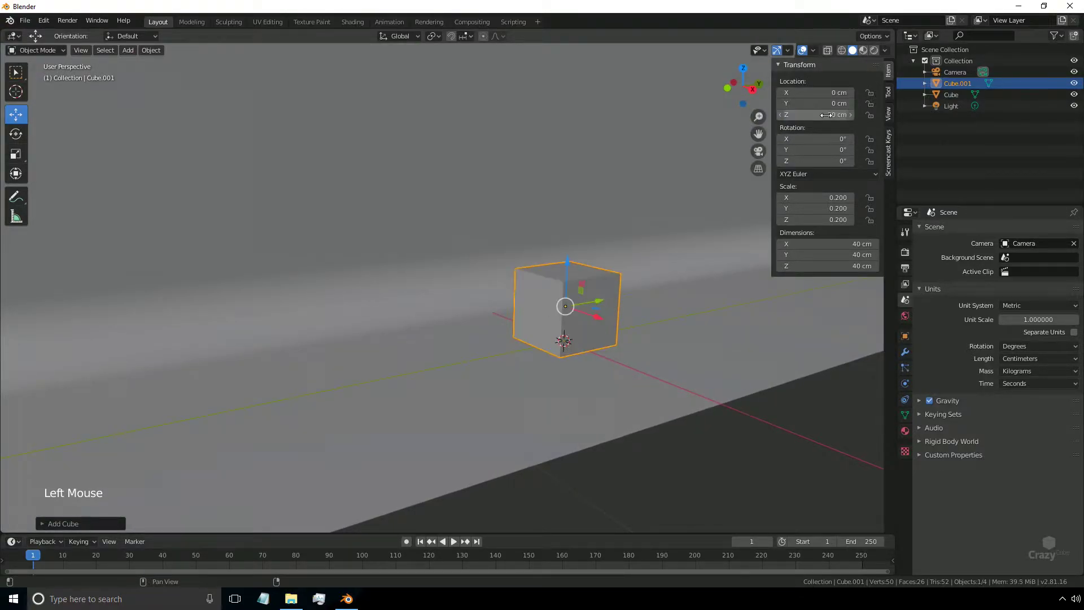
pyautogui.middleClick(697, 407)
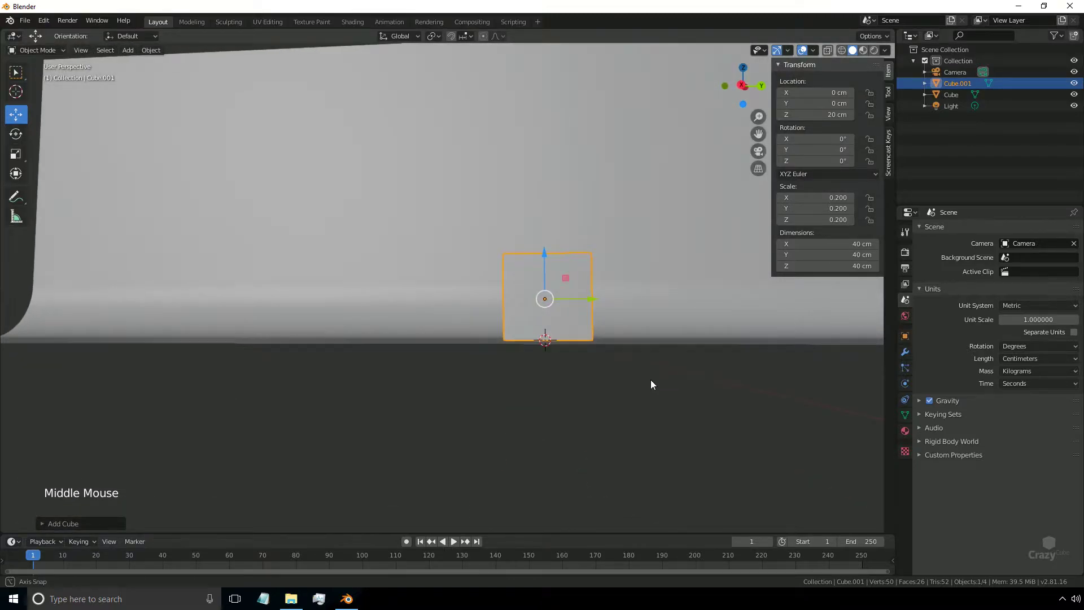
pyautogui.middleClick(583, 357)
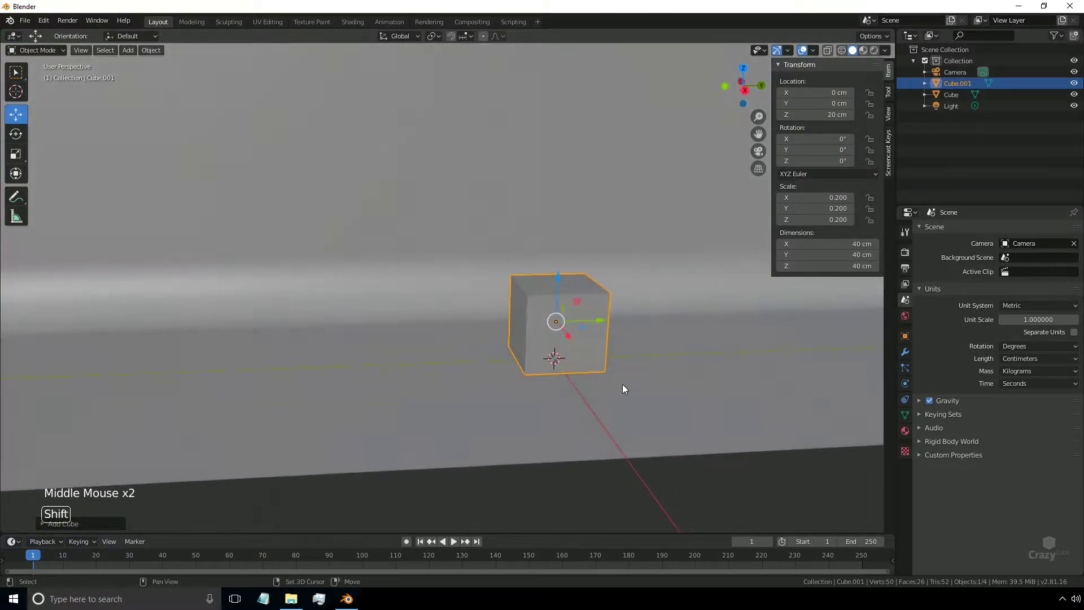
pyautogui.middleClick(620, 397)
pyautogui.middleClick(503, 422)
pyautogui.scroll(3)
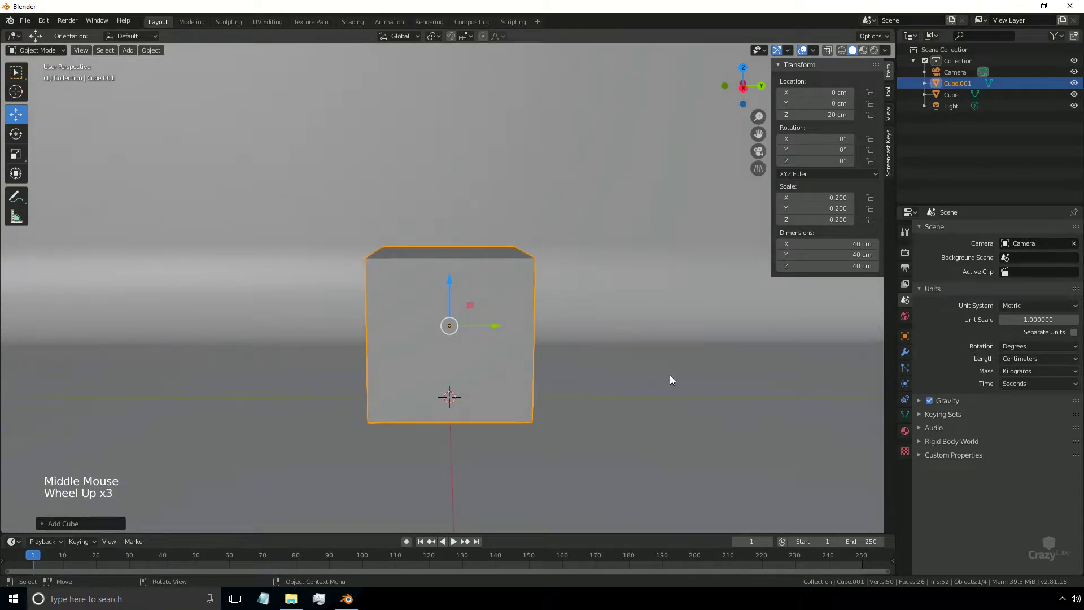
# Add a Wireframe modifier with Even Thickness and 3 cm thickness to the small cube.
pyautogui.click(910, 357)
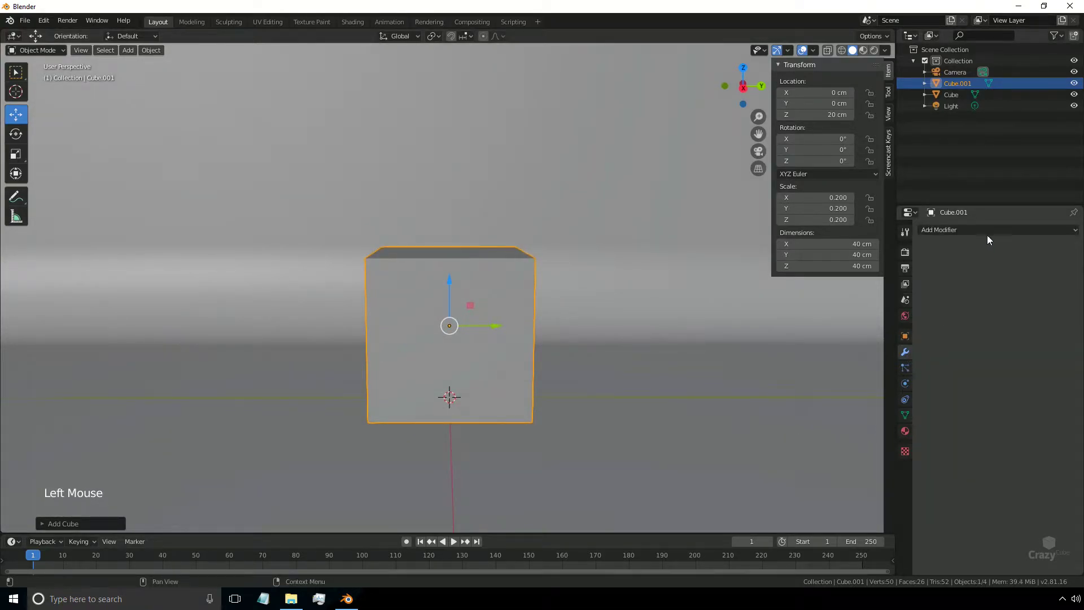
pyautogui.click(997, 230)
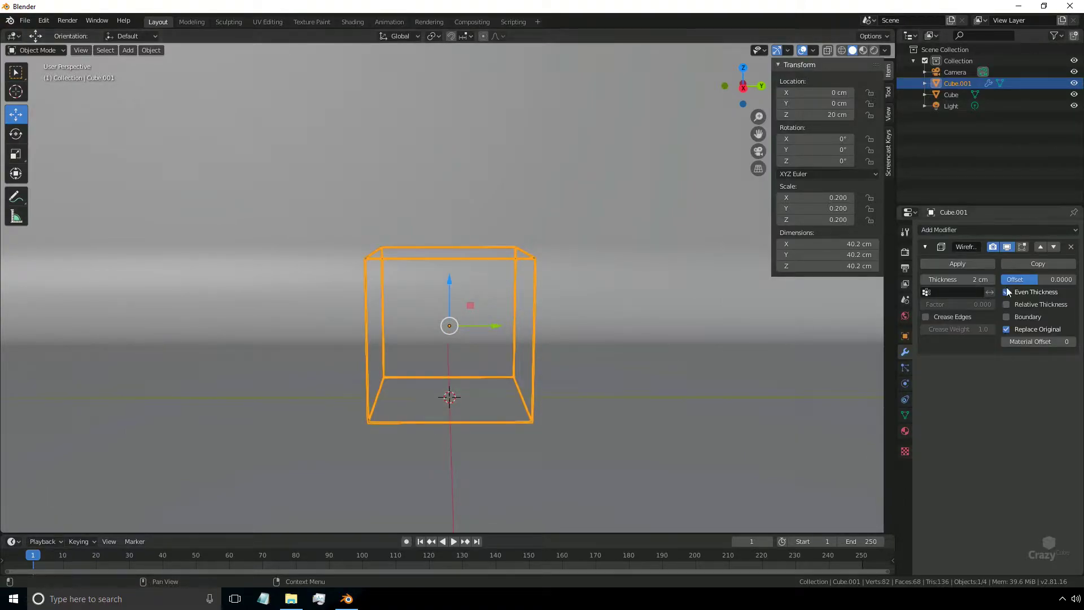
pyautogui.scroll(3)
pyautogui.middleClick(535, 282)
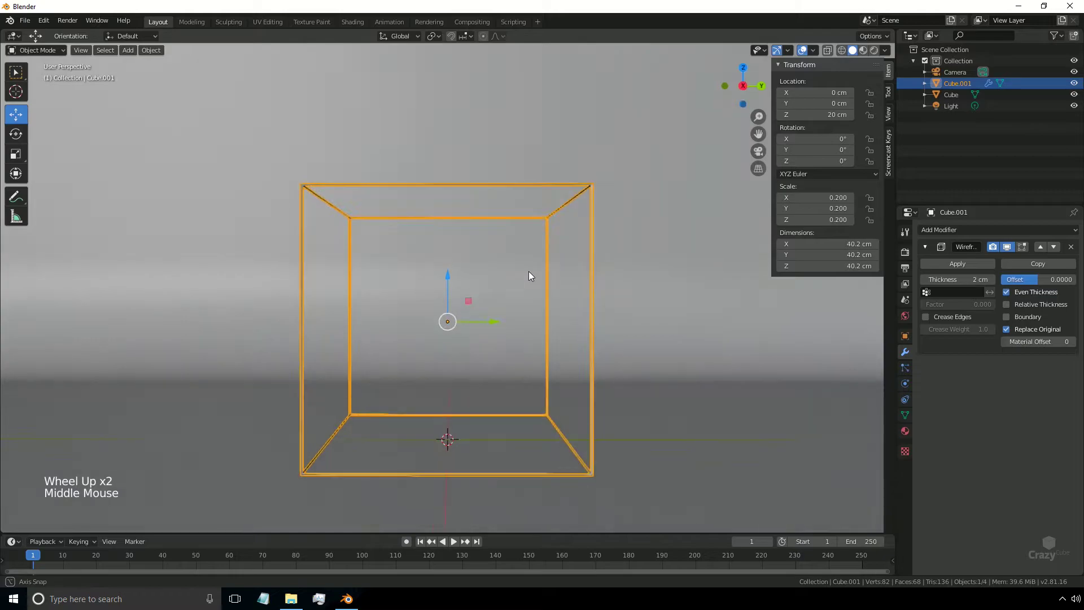
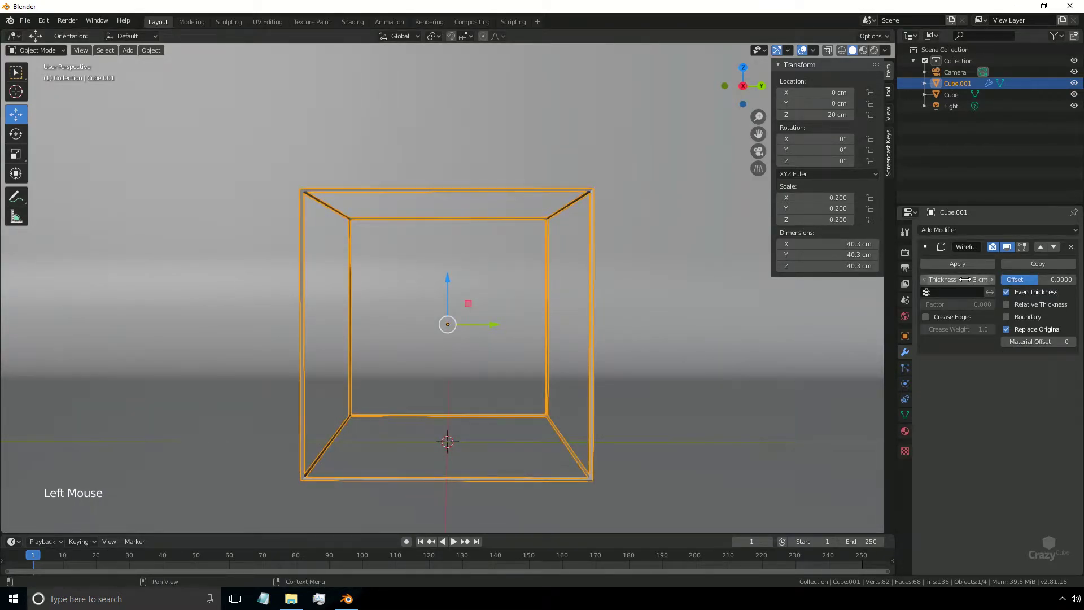
pyautogui.middleClick(513, 392)
pyautogui.middleClick(501, 423)
# Add a cone, scale it to 0.09 (18 cm) and set its Z location to 9 cm.
pyautogui.press('shift+a')
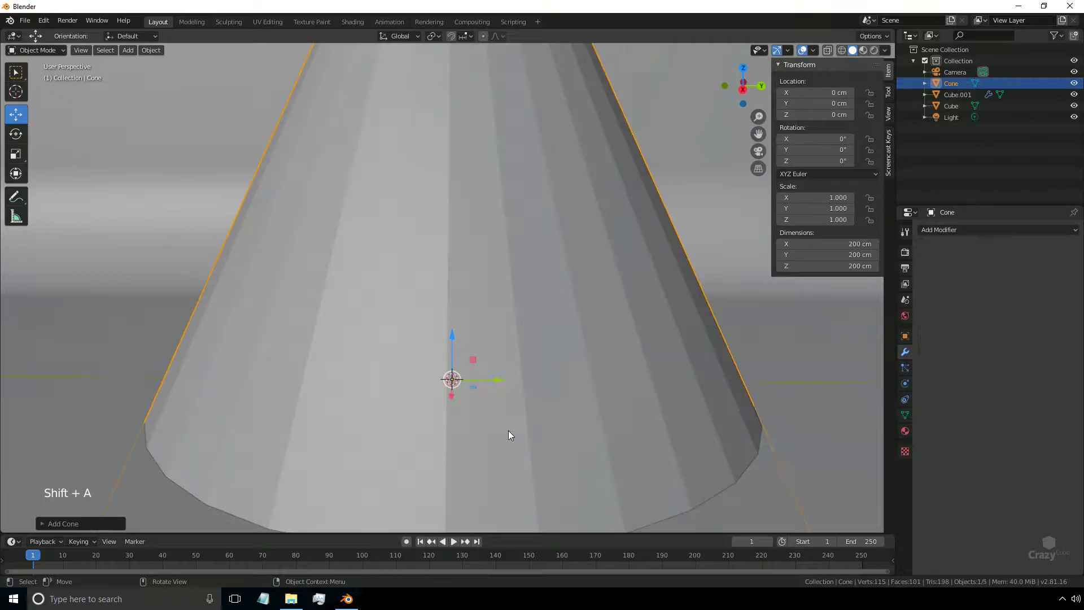
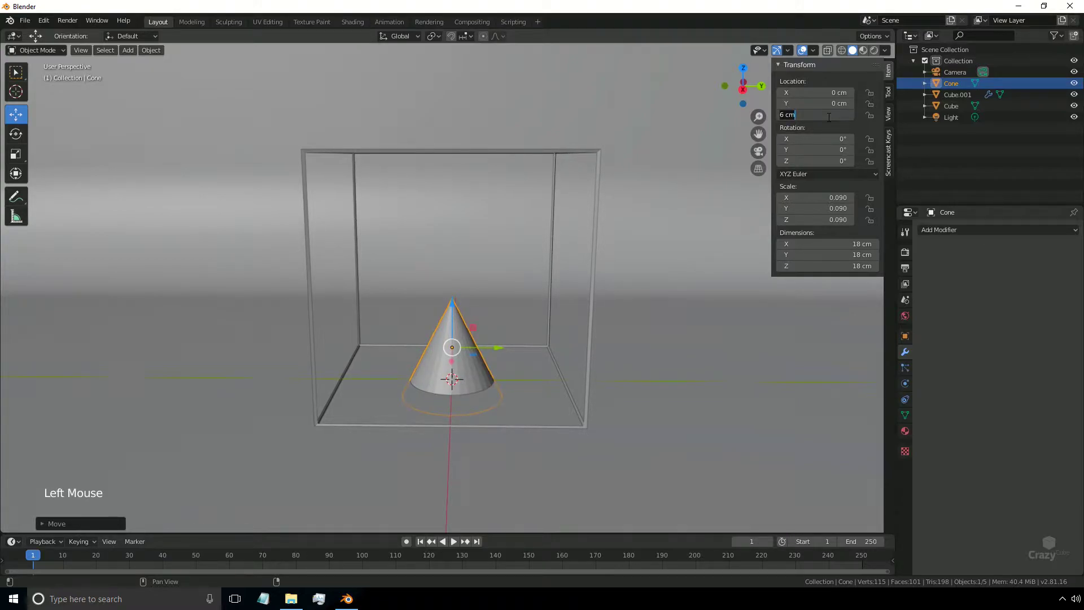
pyautogui.middleClick(514, 429)
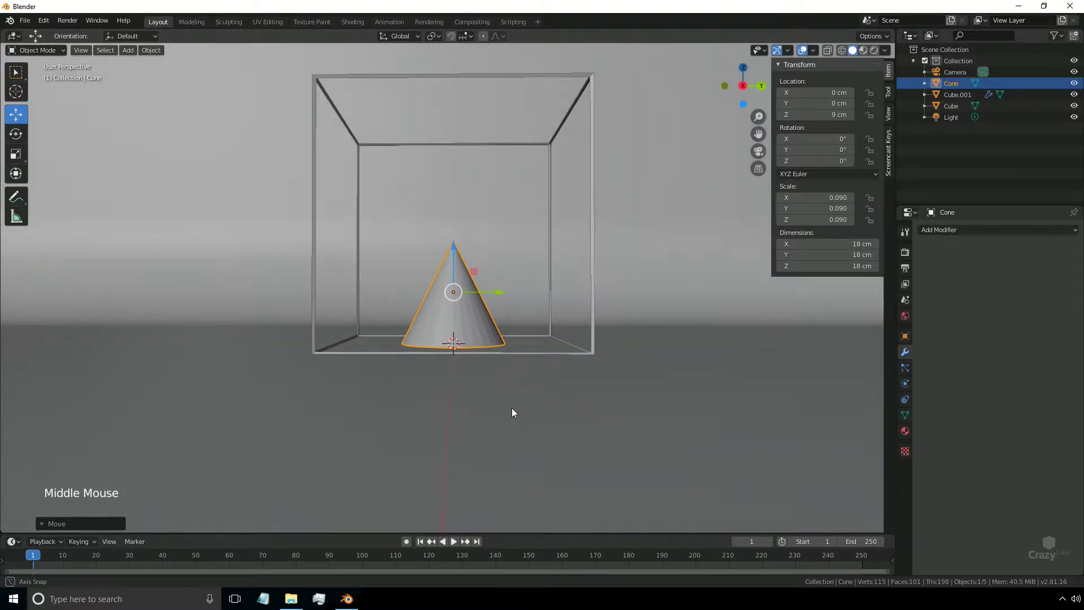
pyautogui.scroll(3)
# Shade the cone smooth and enable Auto Smooth normals at a 25° angle.
pyautogui.rightClick(470, 294)
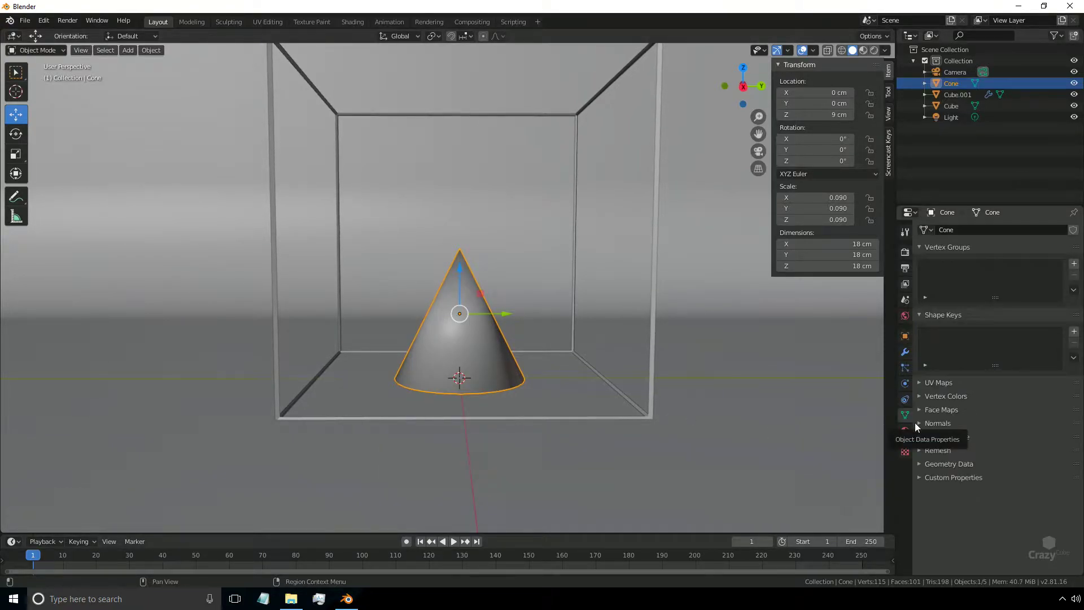
pyautogui.click(920, 427)
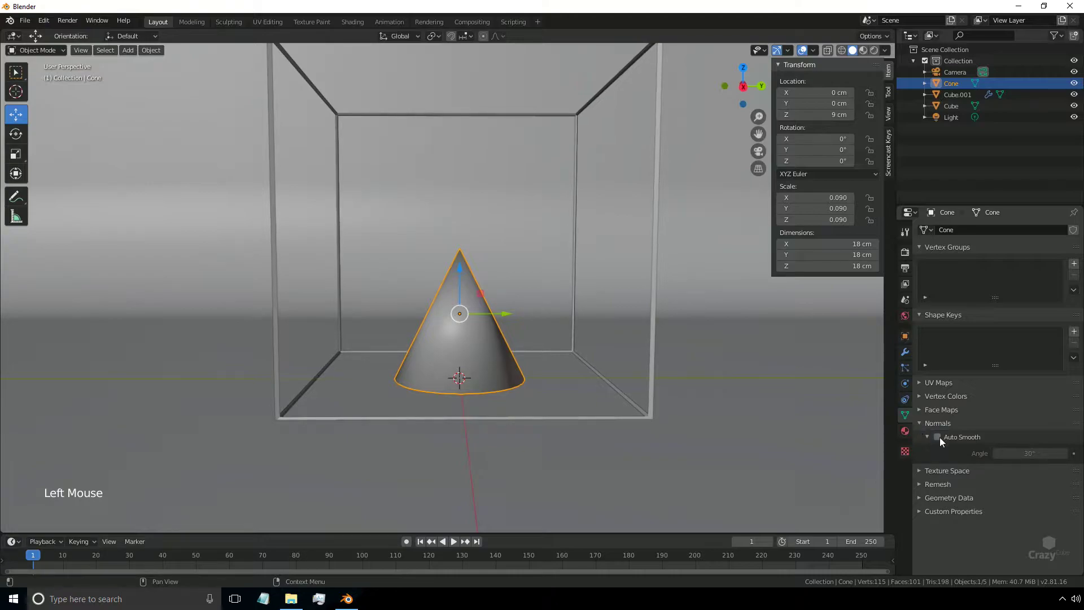
pyautogui.click(940, 440)
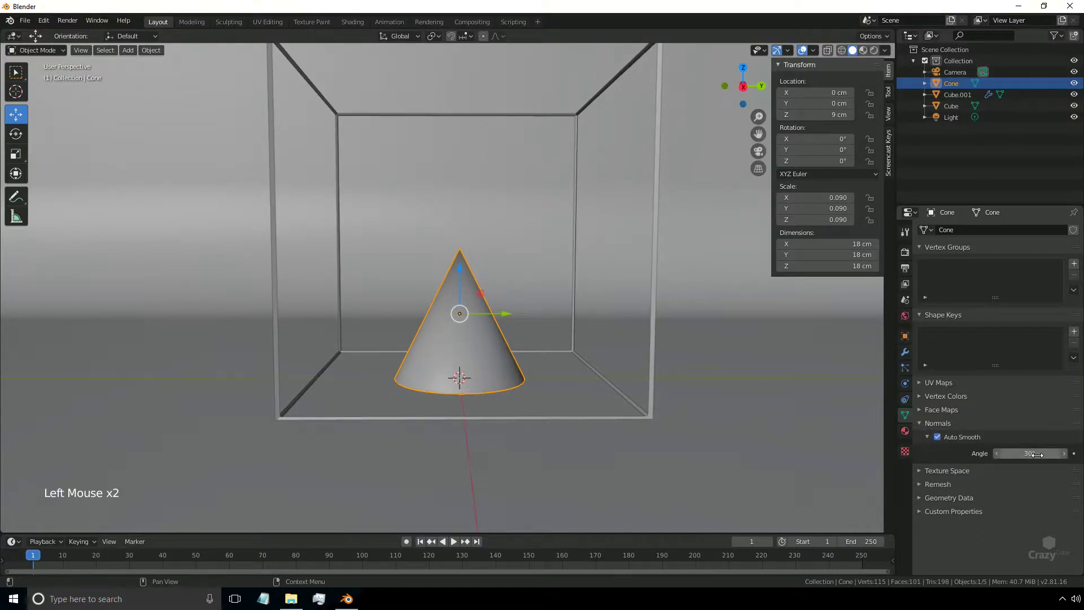
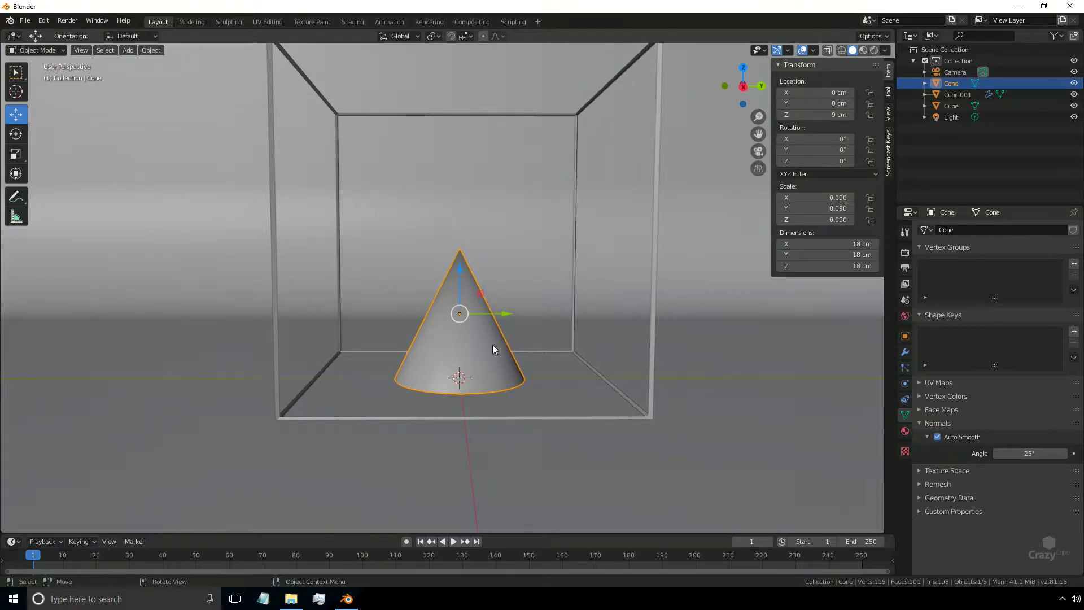
# Add a torus, scale it to about 32 cm, raise it above the cone and shade it smooth.
pyautogui.press('shift+a')
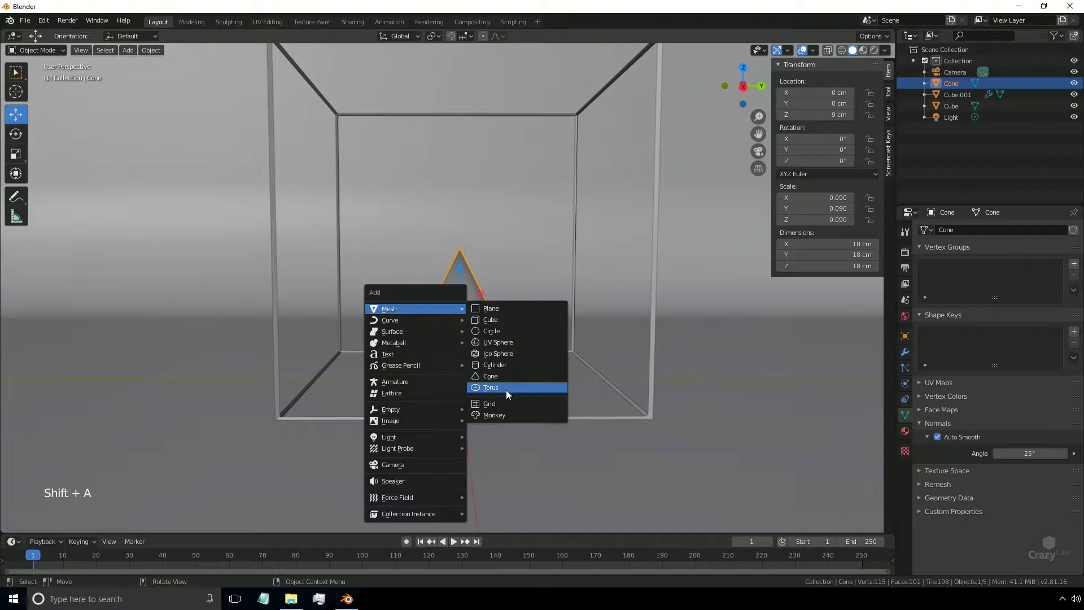
pyautogui.scroll(-3)
pyautogui.middleClick(503, 401)
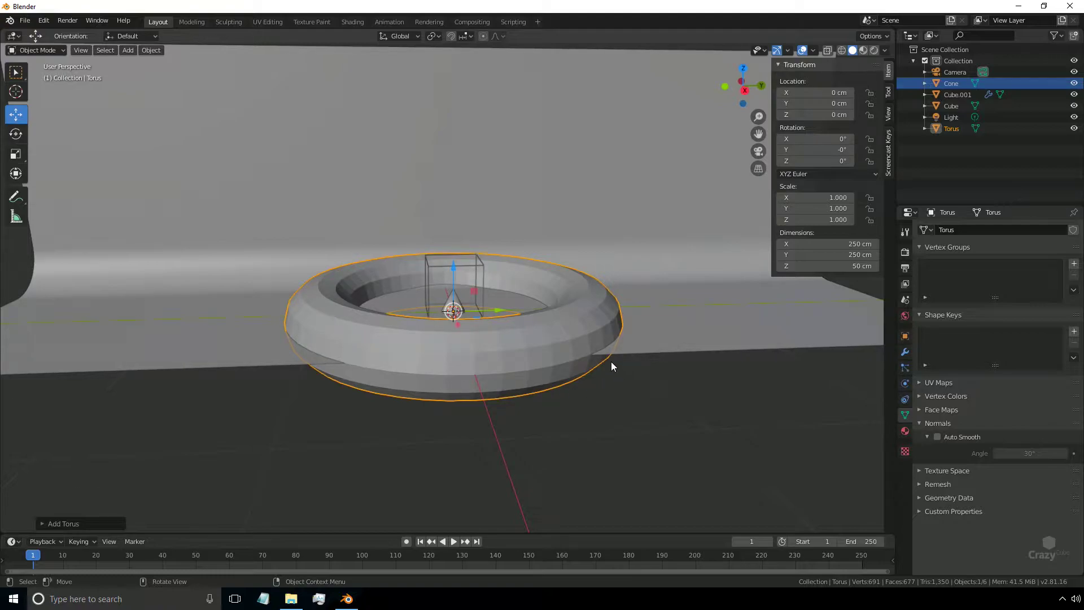
pyautogui.press('s')
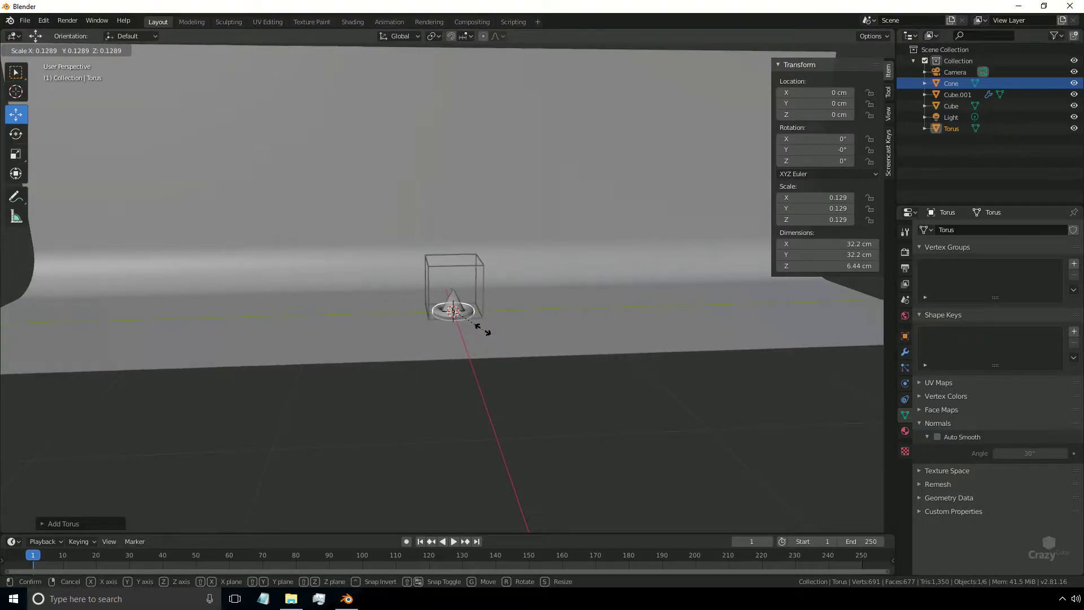
pyautogui.scroll(3)
pyautogui.middleClick(538, 431)
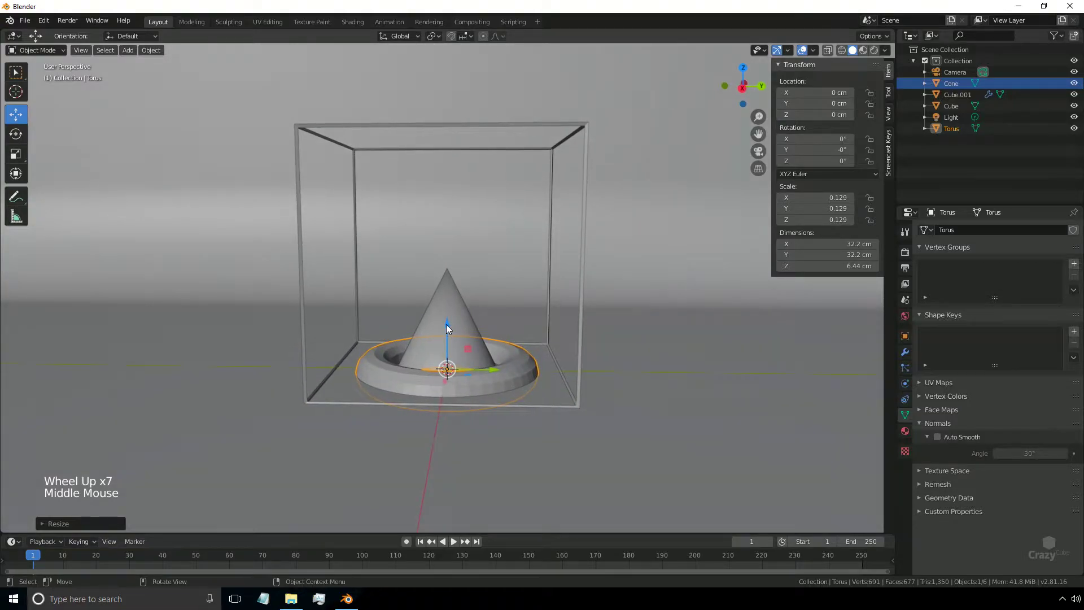
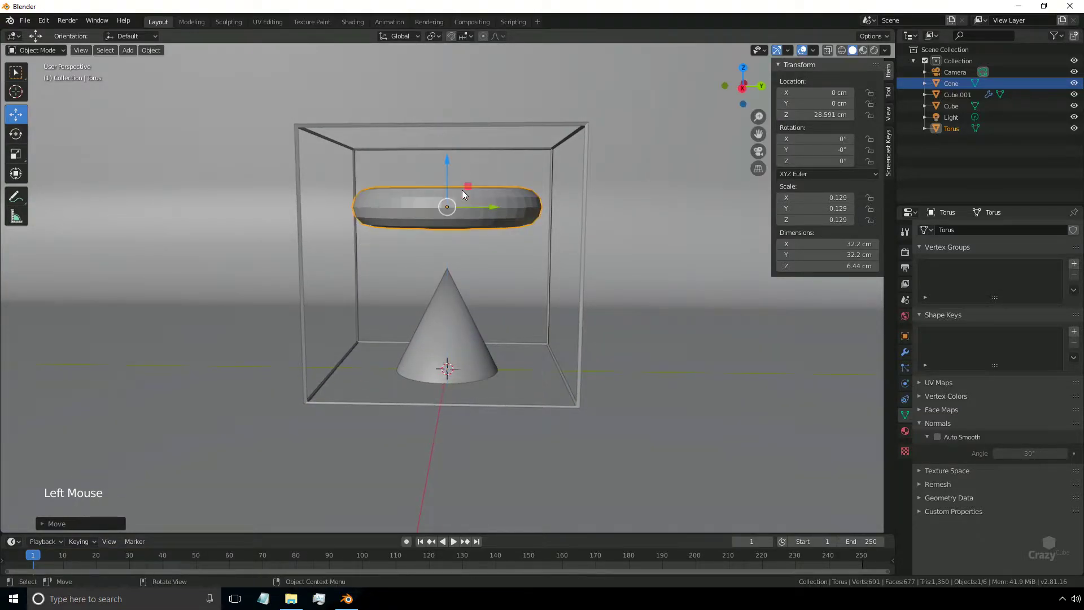
pyautogui.rightClick(465, 193)
pyautogui.middleClick(534, 289)
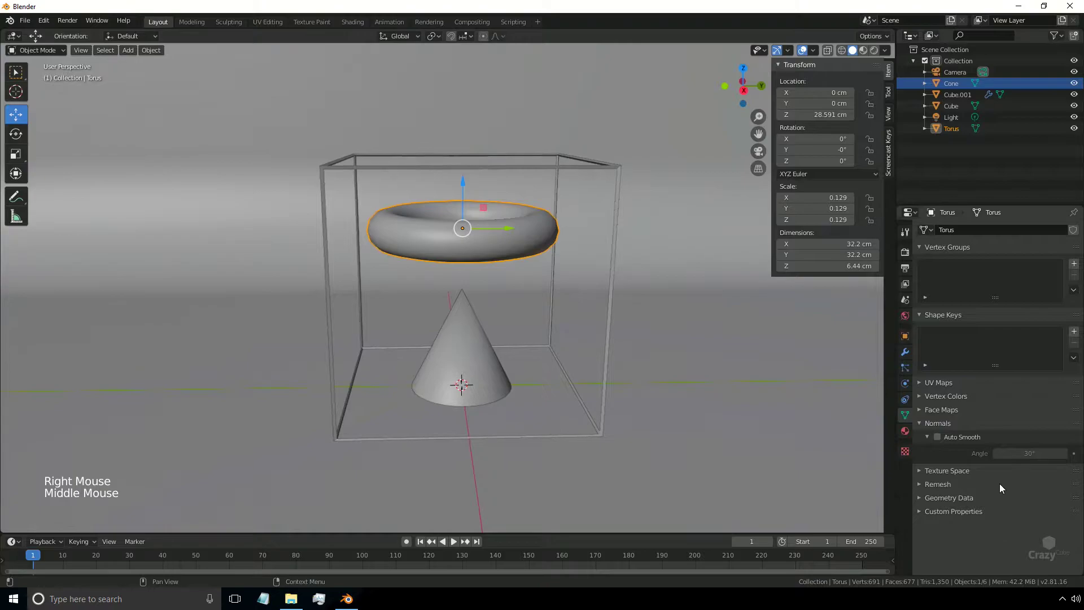
# Add a Subdivision Surface modifier to the torus and inspect the rounder result.
pyautogui.click(905, 353)
pyautogui.click(979, 231)
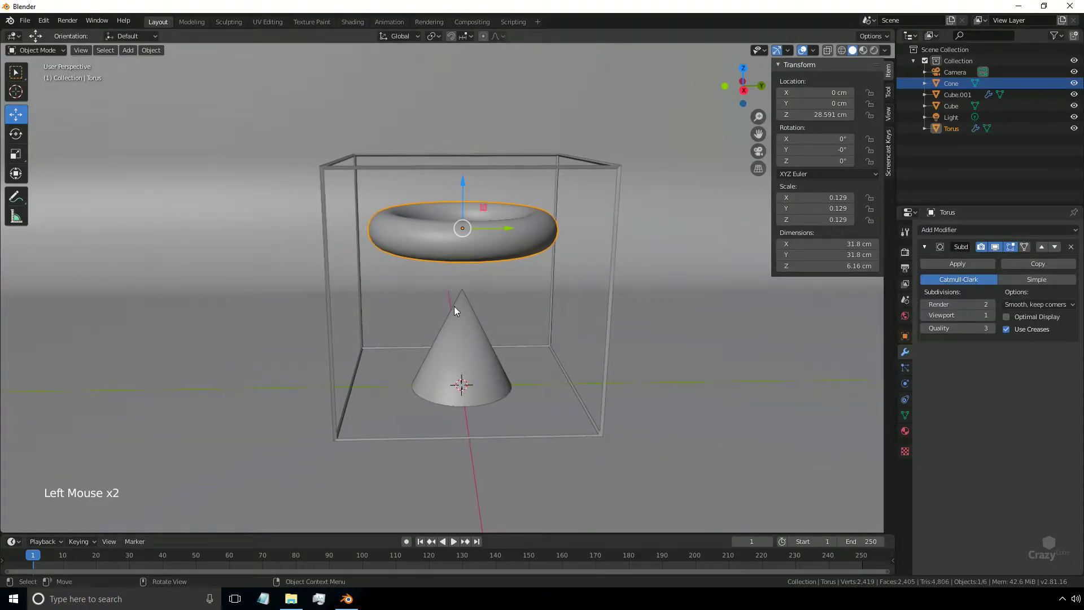
pyautogui.middleClick(493, 356)
pyautogui.middleClick(507, 308)
pyautogui.middleClick(479, 406)
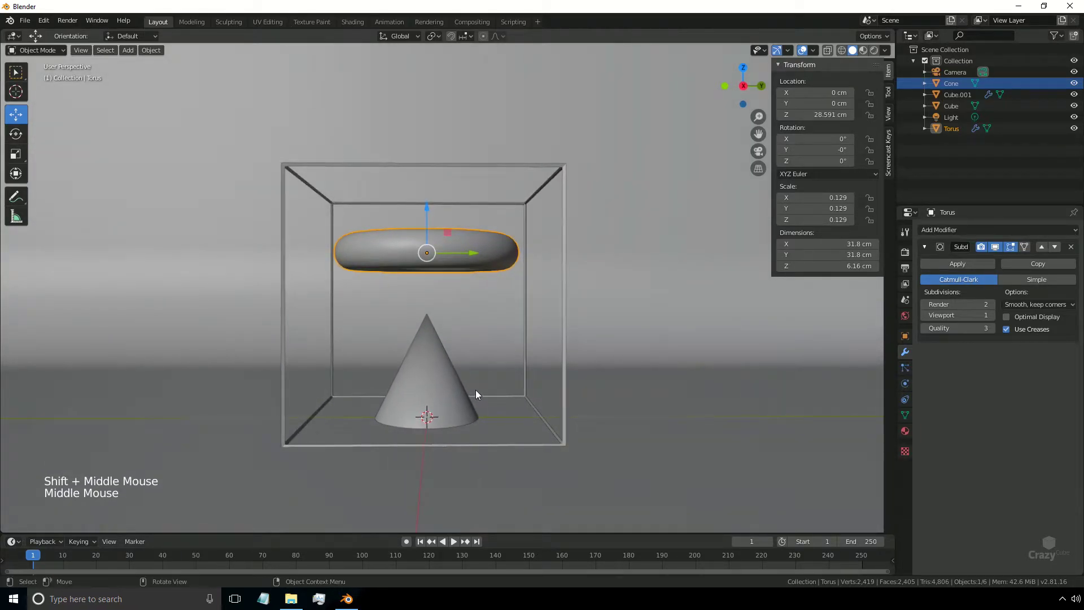
pyautogui.middleClick(479, 393)
pyautogui.middleClick(487, 402)
# Orbit the view toward a front angle on the torus above the cone.
pyautogui.middleClick(491, 405)
pyautogui.middleClick(437, 381)
pyautogui.middleClick(493, 407)
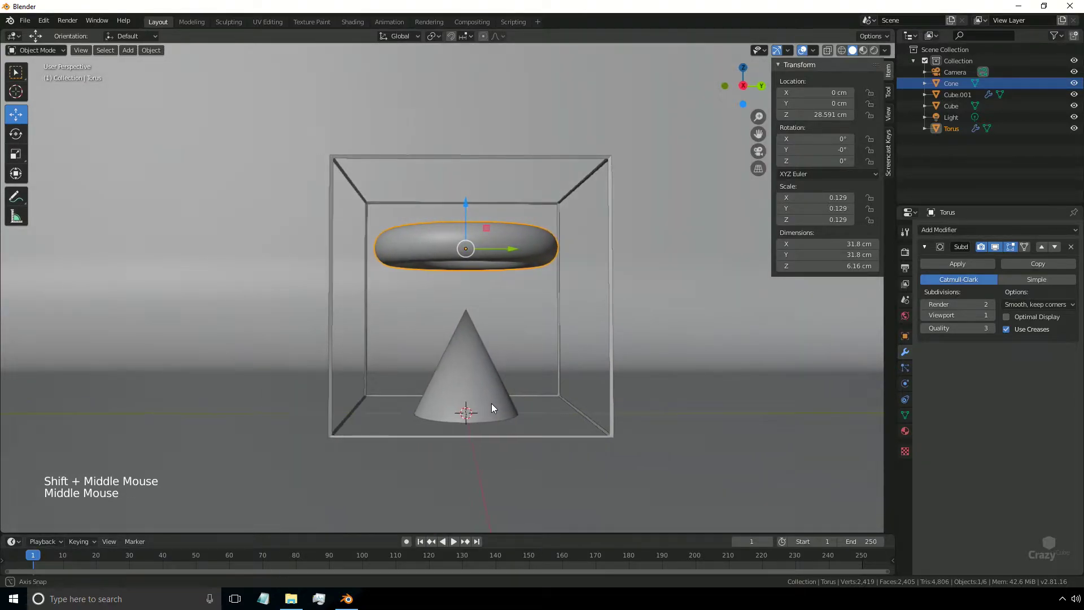
pyautogui.middleClick(495, 404)
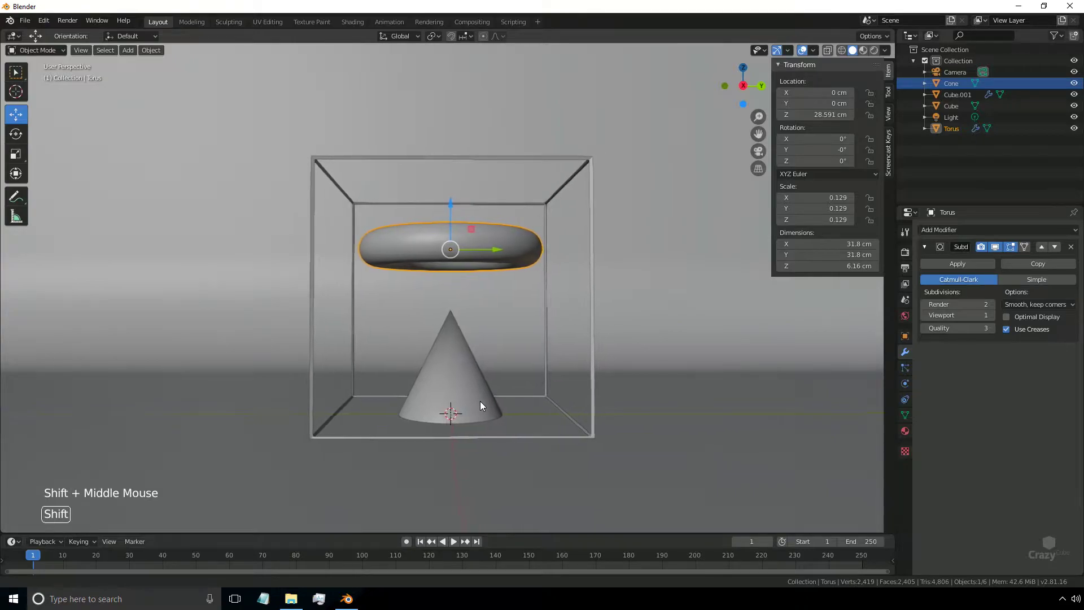
pyautogui.middleClick(469, 407)
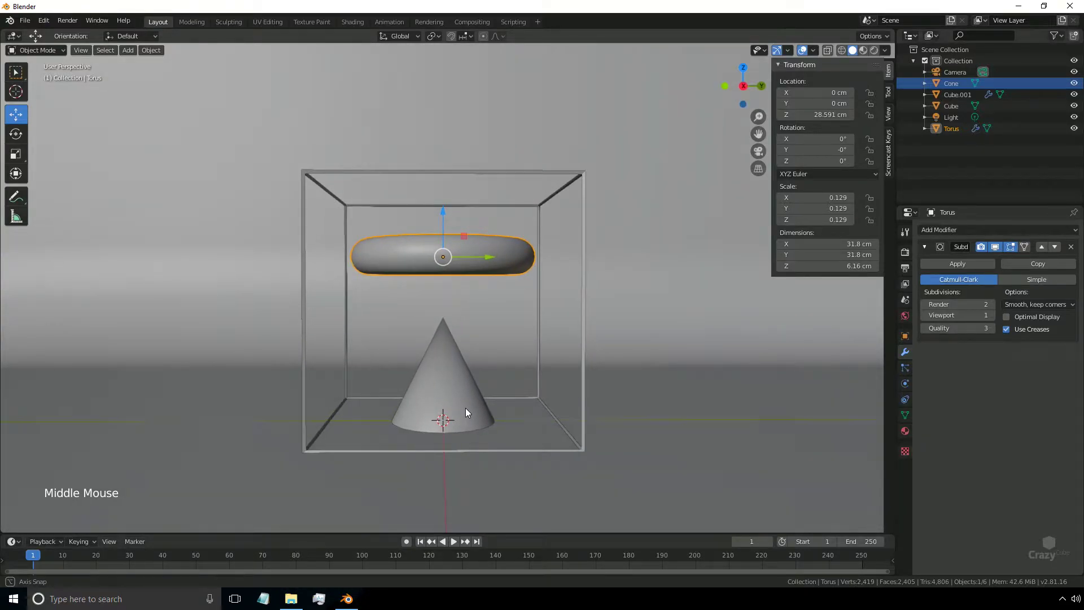
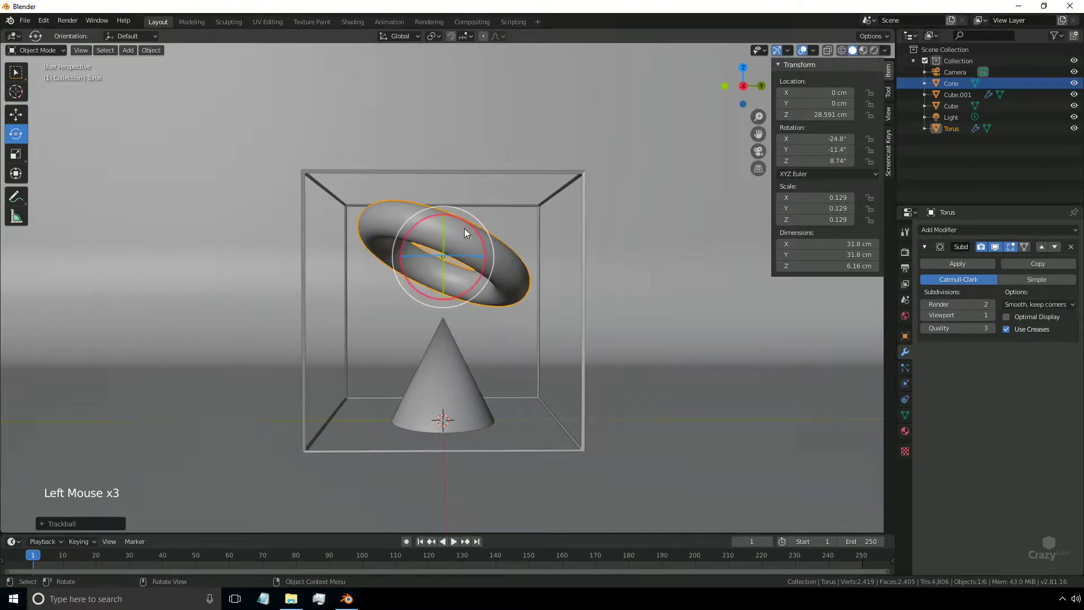
# Tilt and raise the torus to about 25.8 cm above the cone's tip, then add a new camera.
pyautogui.press('g')
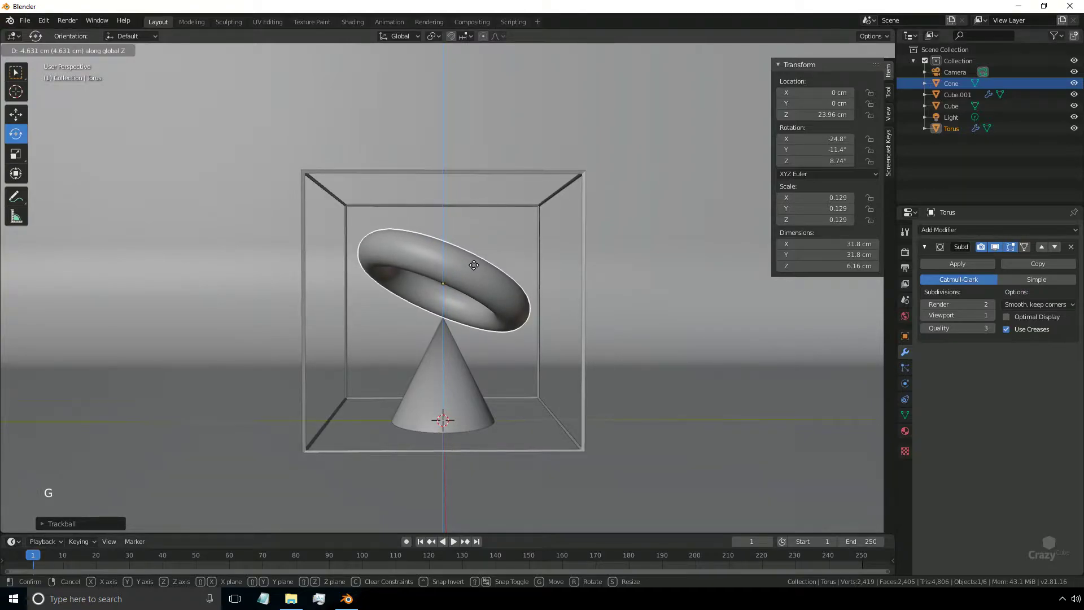
pyautogui.press('r')
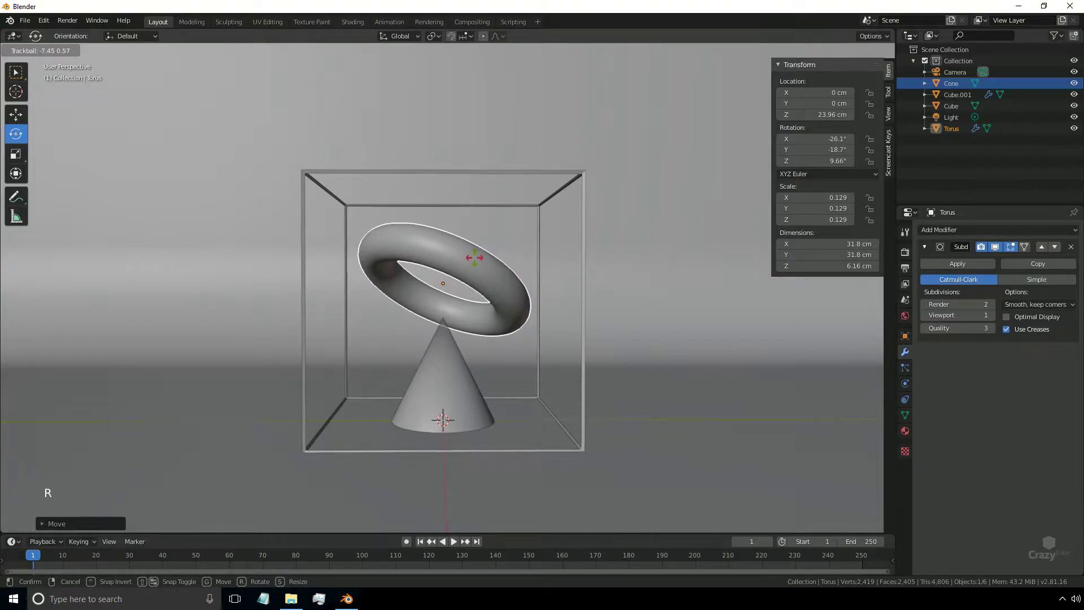
pyautogui.press('g')
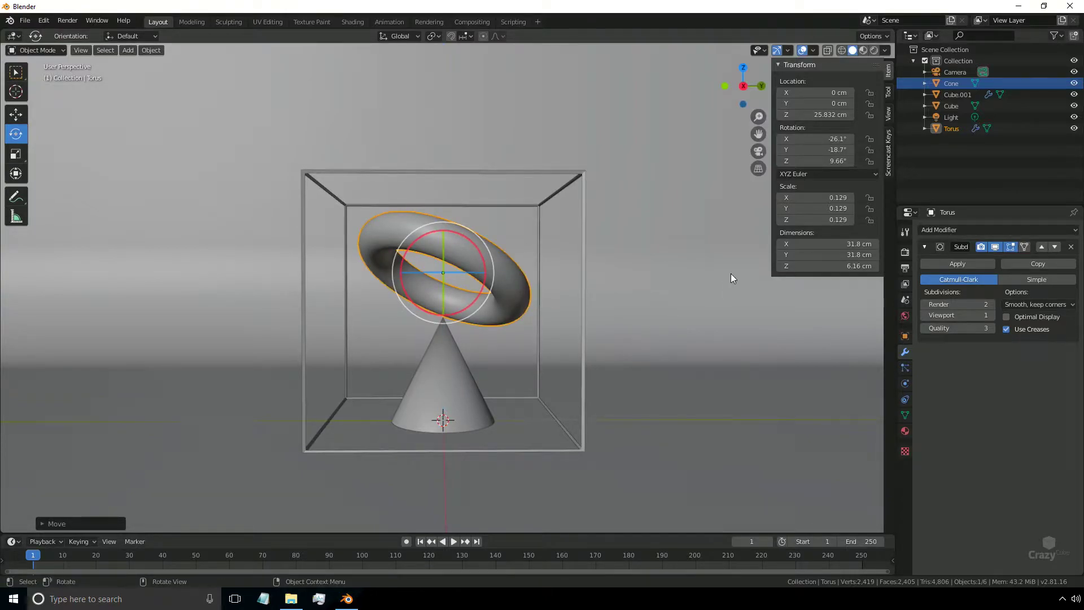
pyautogui.press('shift+a')
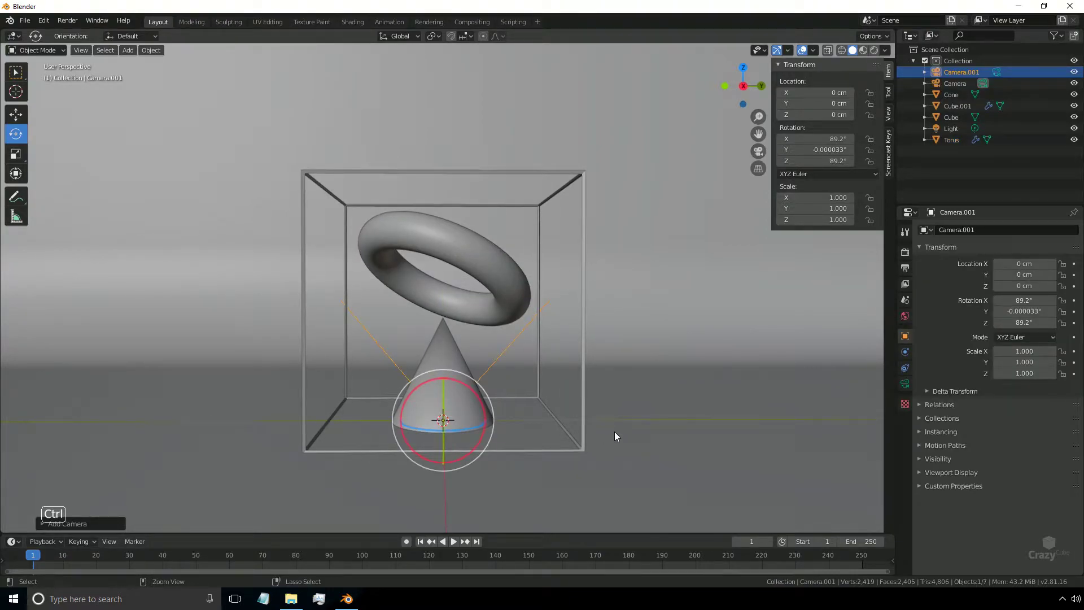
# Look through the camera and enable Lock Camera to View in the sidebar.
pyautogui.press('ctrl+alt+KP_0')
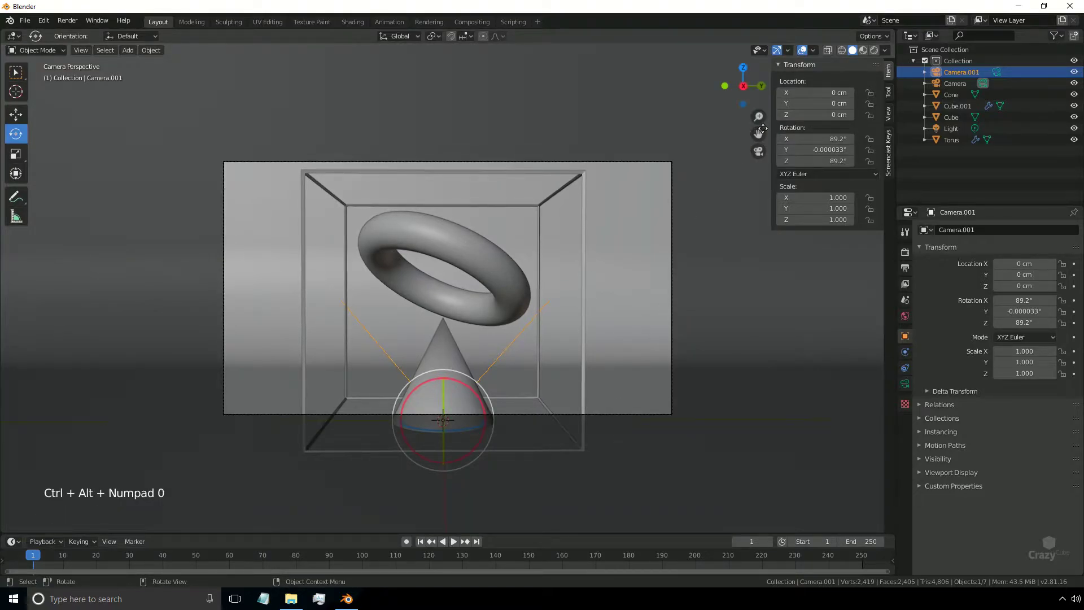
pyautogui.click(891, 94)
pyautogui.click(891, 115)
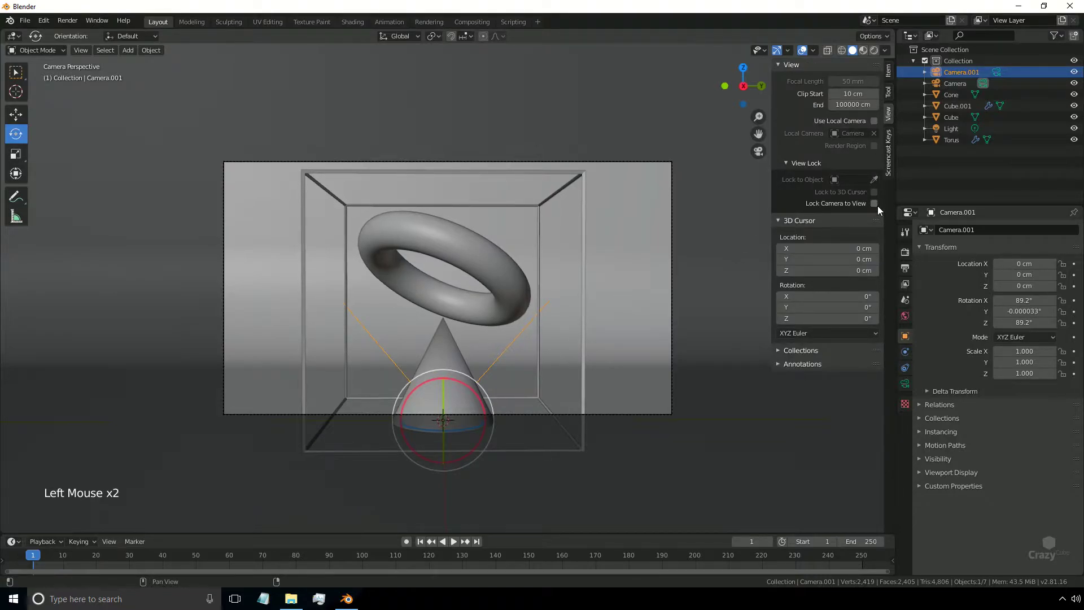
pyautogui.click(877, 205)
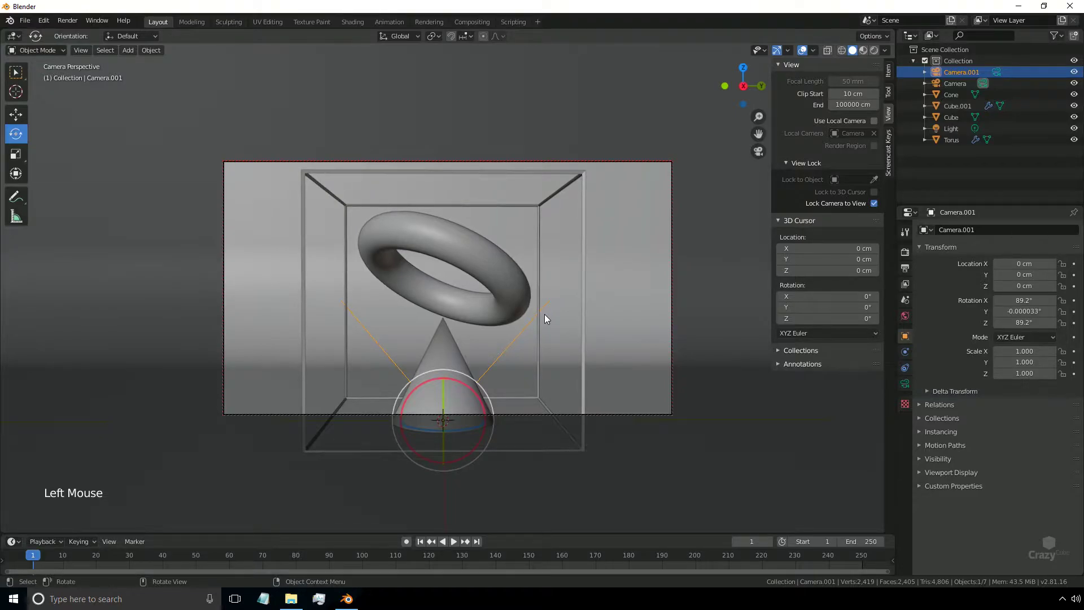
# Navigate to frame the cube, torus and cone, unlock the camera and remove the extra camera.
pyautogui.press('shift+`')
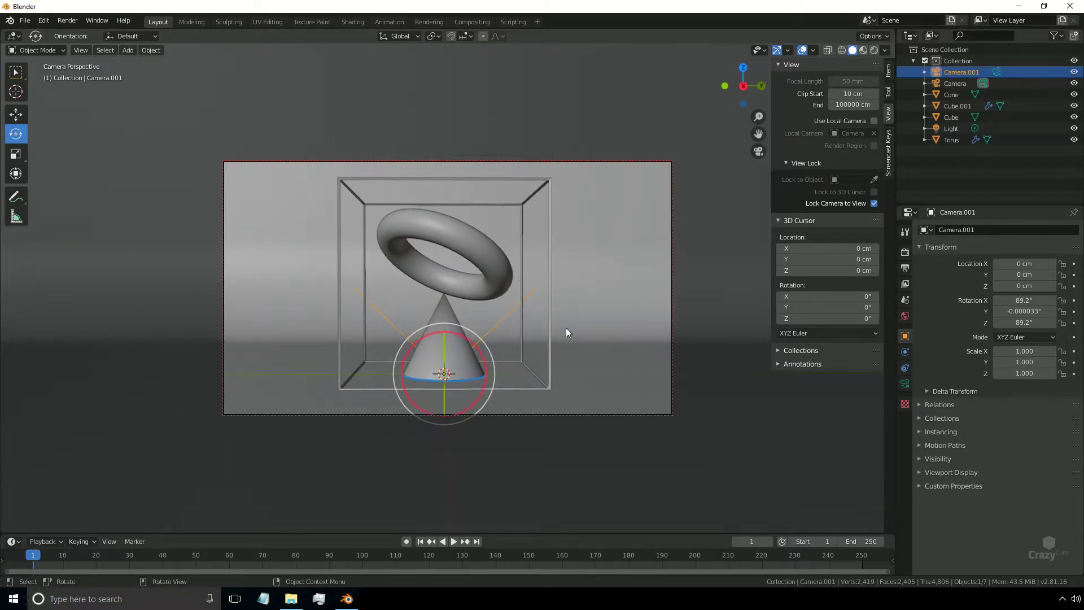
pyautogui.click(877, 207)
pyautogui.scroll(3)
pyautogui.press('n')
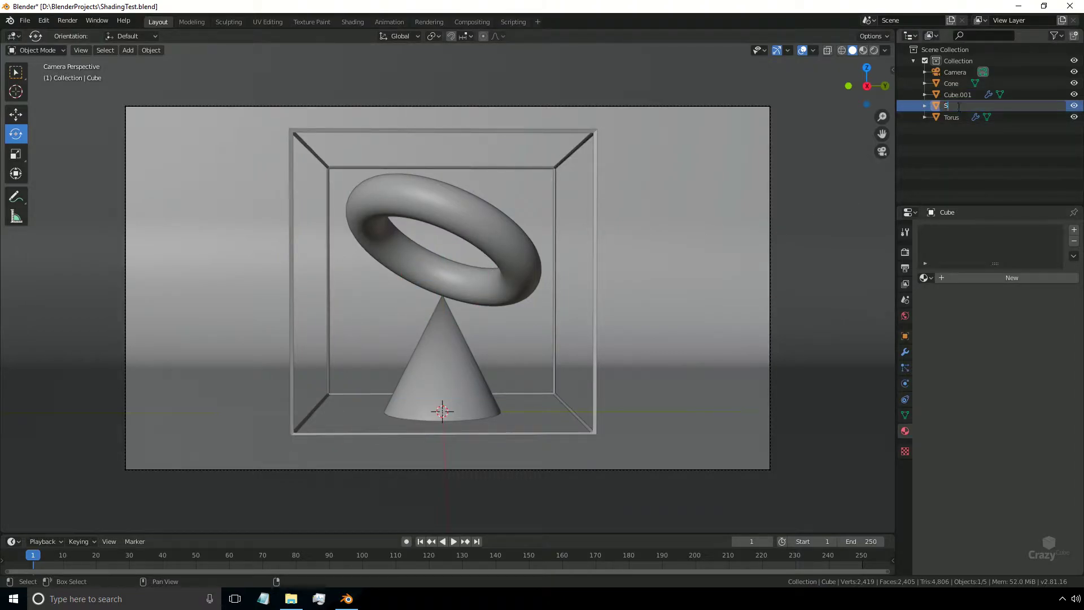
# Rename the Cube object to Stage and switch the viewport to rendered shading.
pyautogui.click(959, 123)
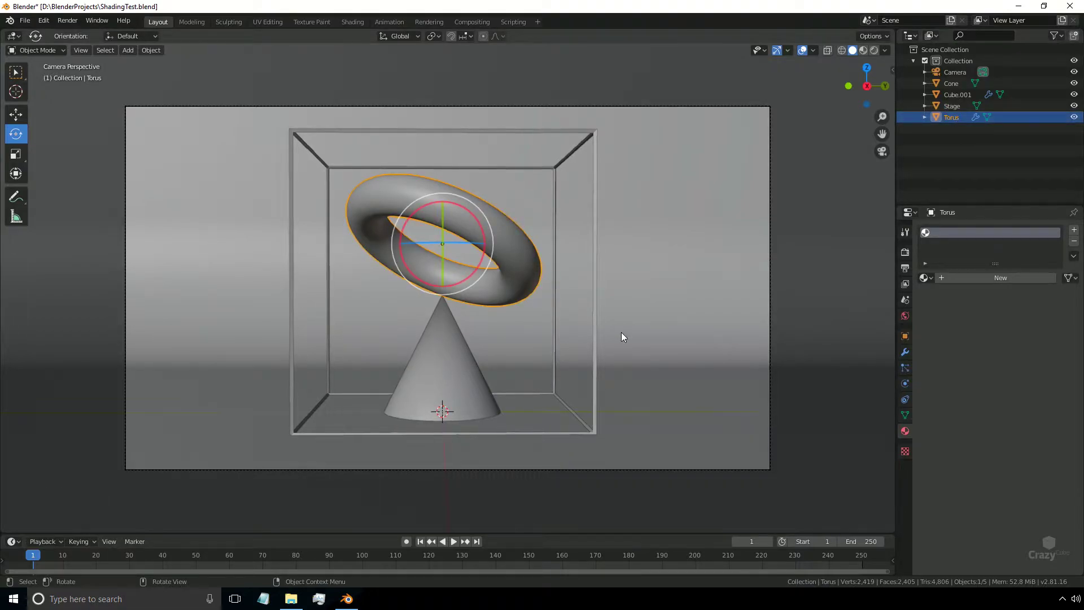
pyautogui.press('z')
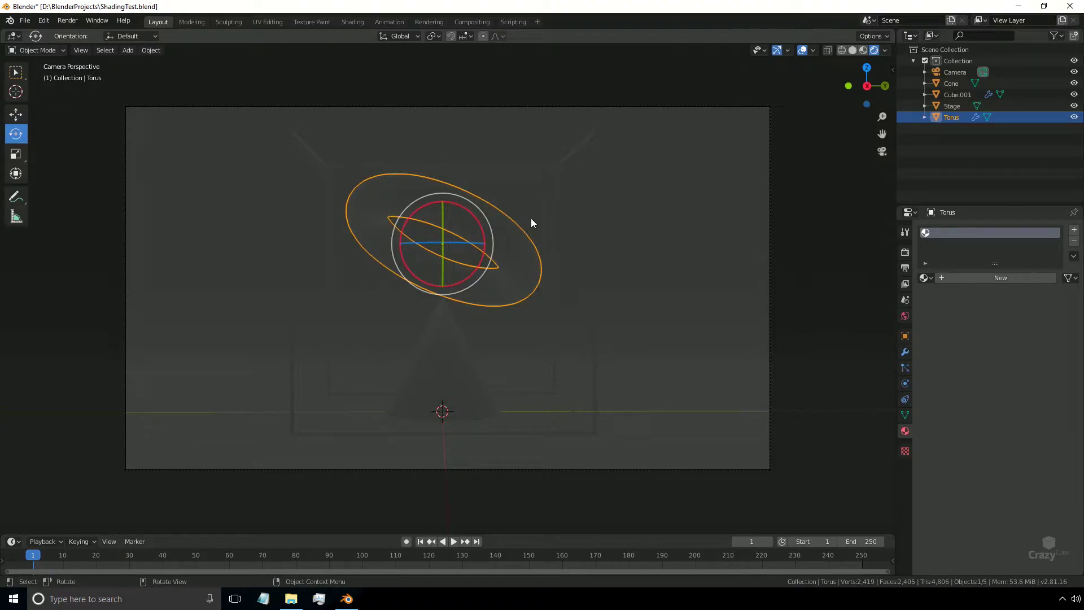
# Set the render engine to Cycles with the device on GPU Compute.
pyautogui.click(905, 252)
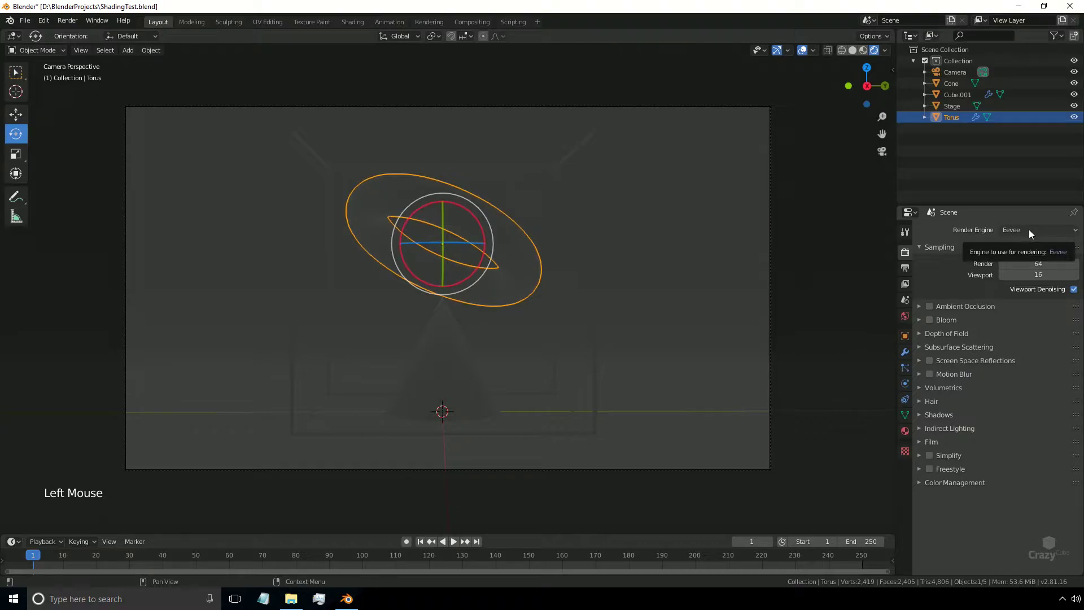
pyautogui.click(1032, 233)
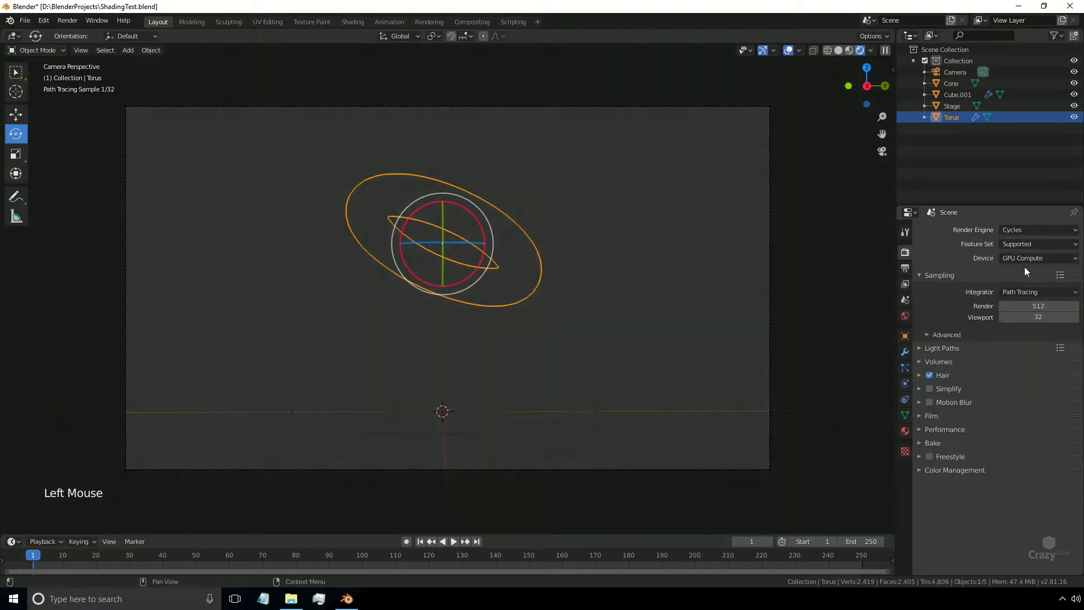
pyautogui.click(1018, 263)
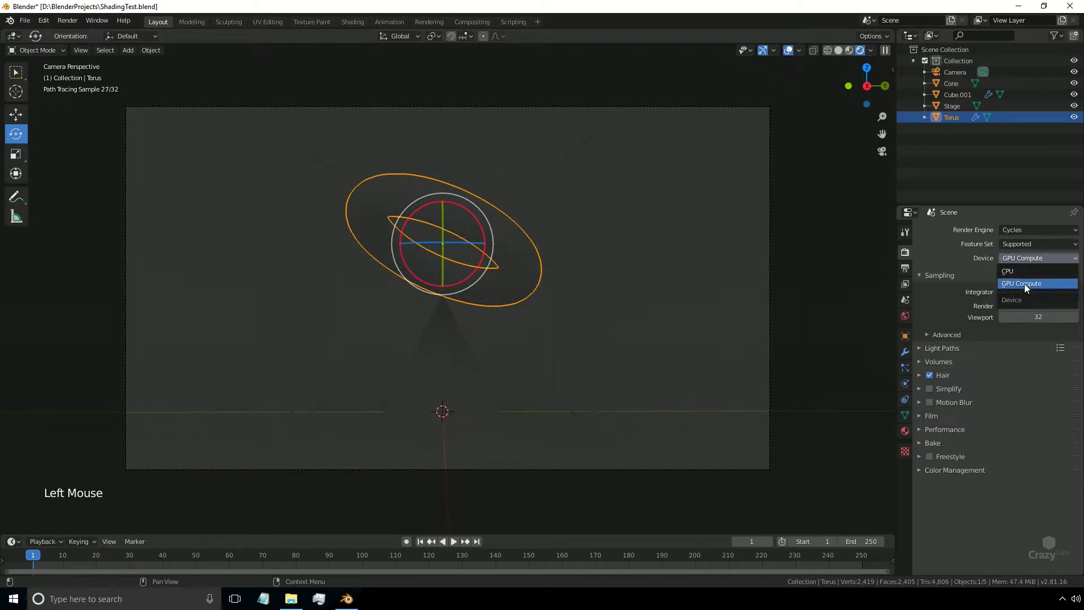
pyautogui.click(220, 143)
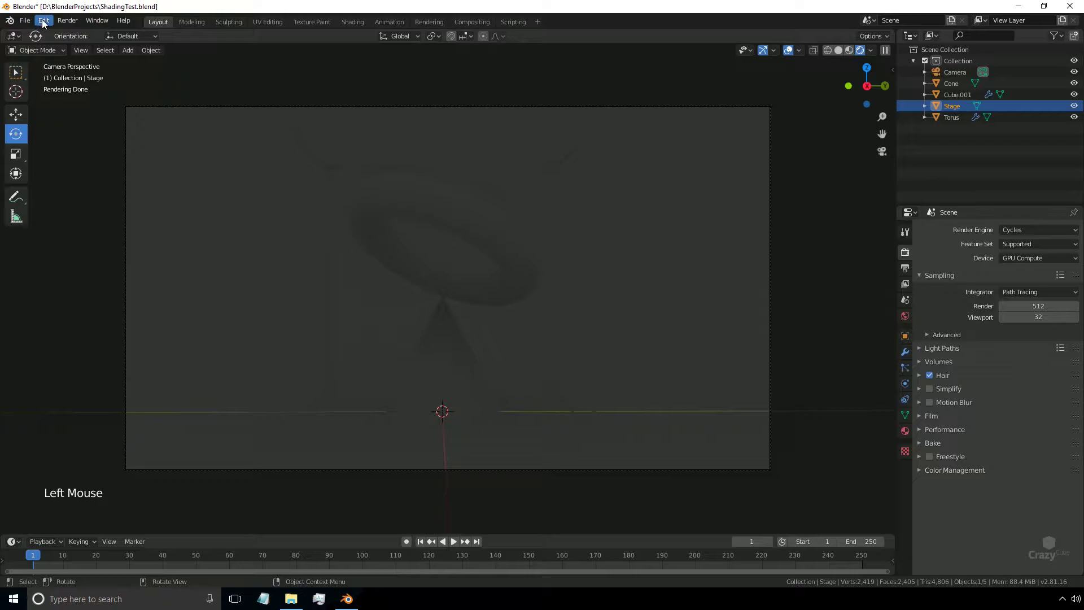
# Enable the Node Wrangler add-on in preferences and bring up the world settings.
pyautogui.click(46, 23)
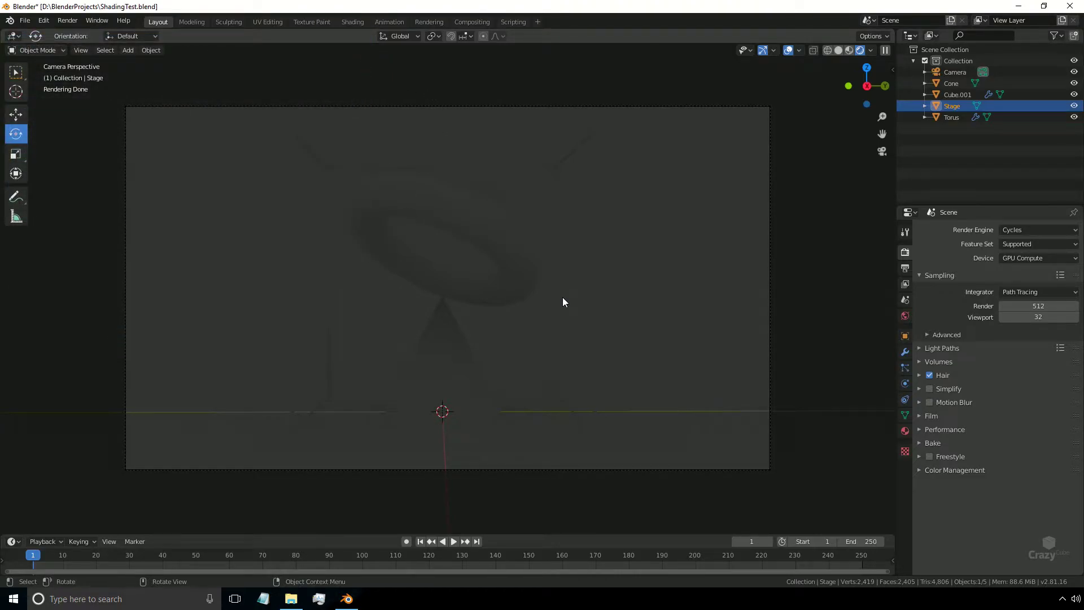
pyautogui.click(1006, 281)
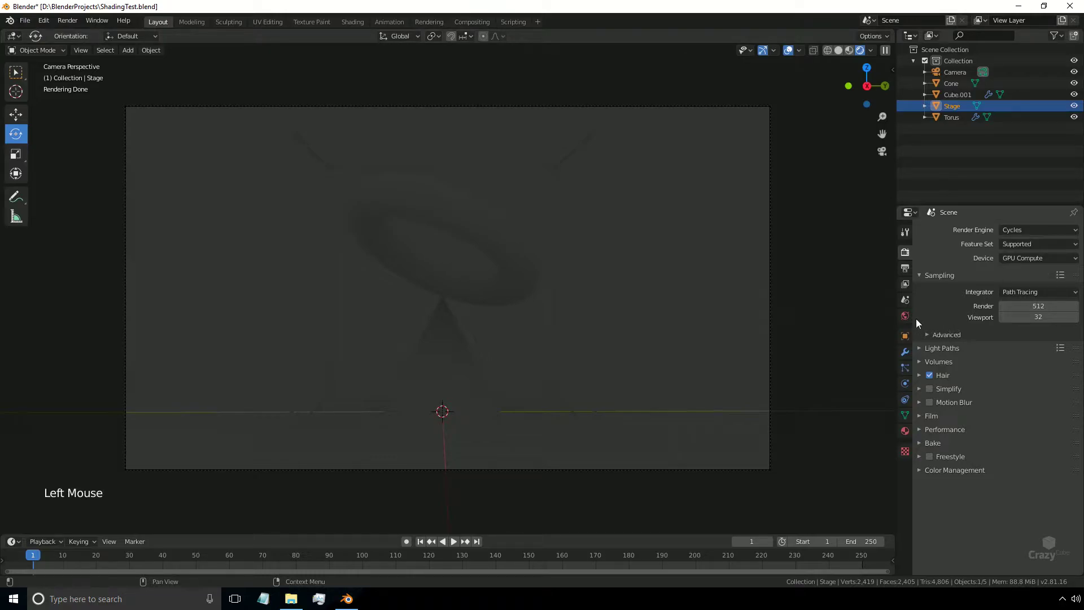
# Set the world surface colour to black so the rendered background goes dark.
pyautogui.click(906, 318)
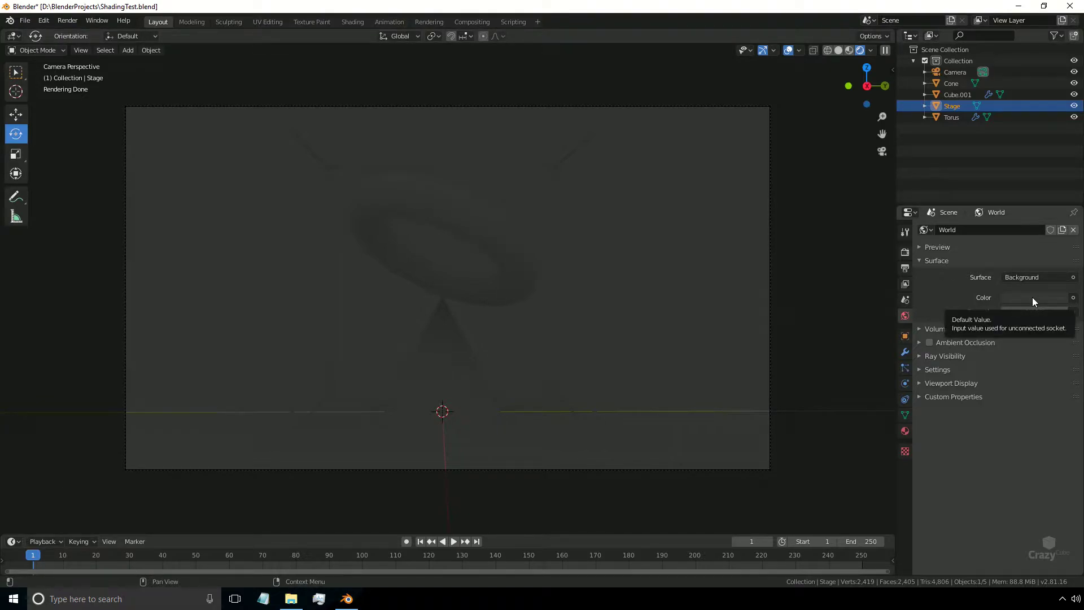
pyautogui.click(1036, 301)
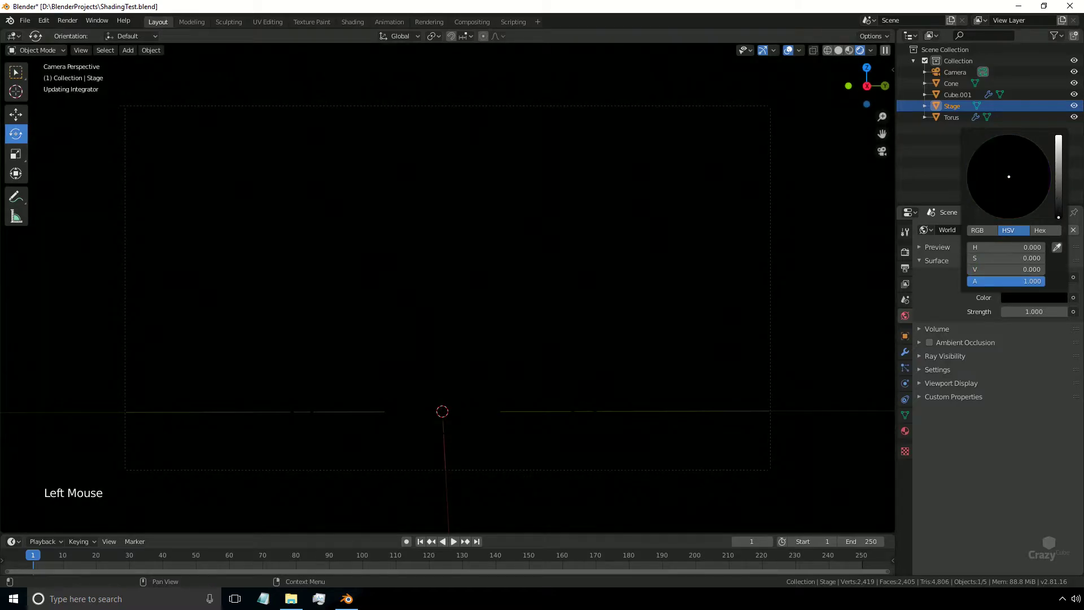
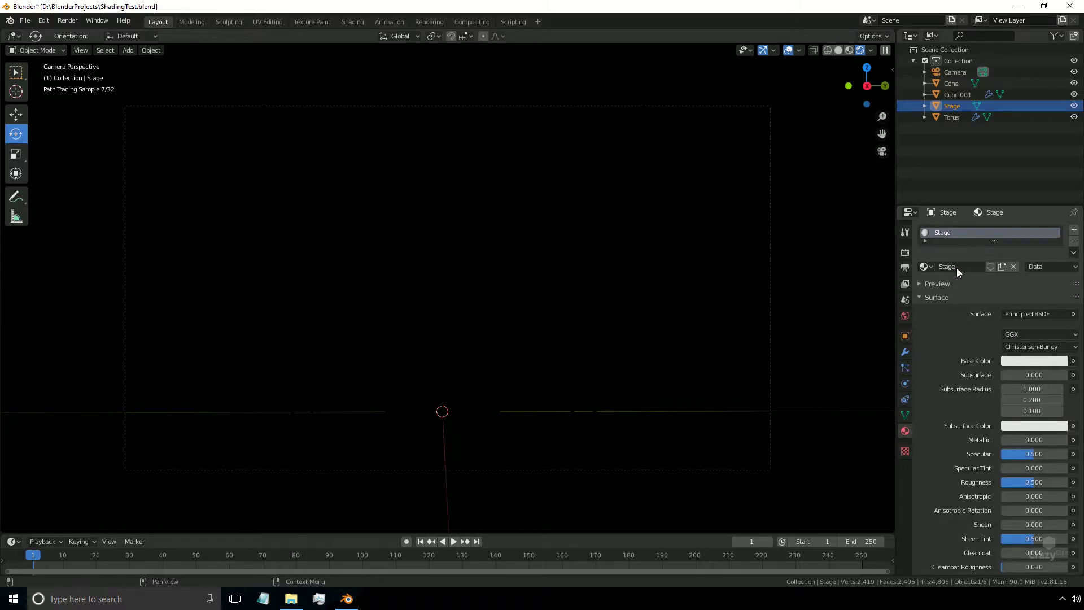
# Set the Stage material's Base Color to black (Value 0).
pyautogui.click(1022, 364)
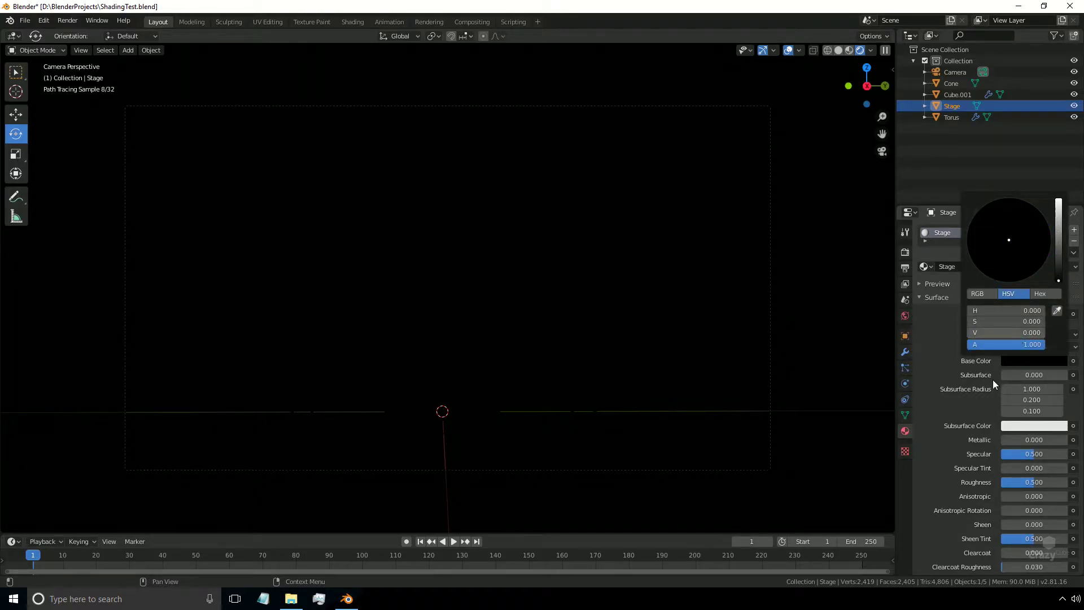
pyautogui.click(950, 452)
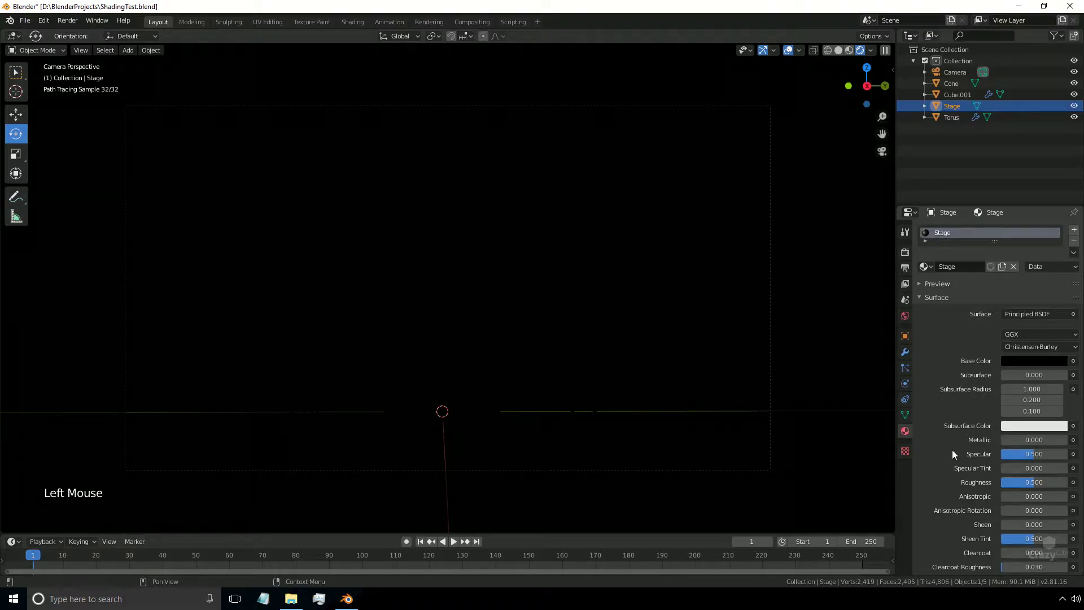
pyautogui.scroll(-3)
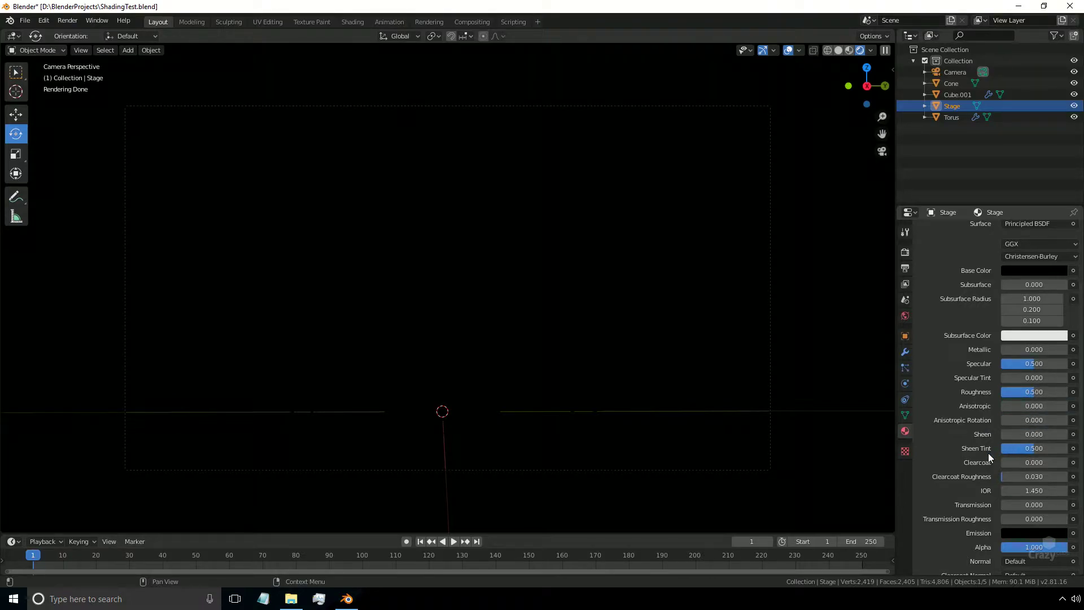
pyautogui.scroll(3)
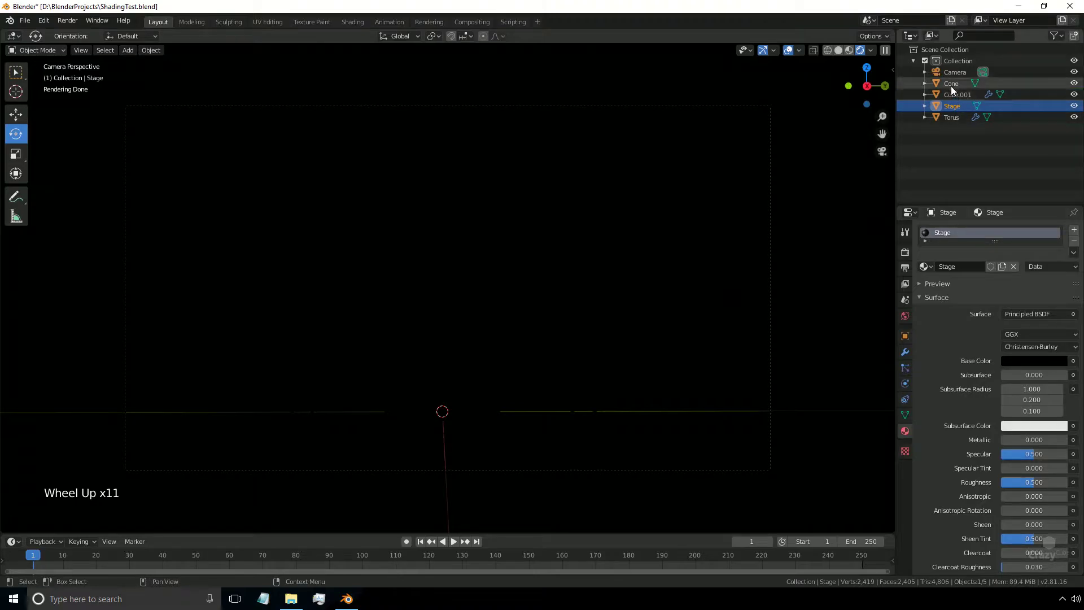
# Give the cone a new material and split the view with a Shader Editor area.
pyautogui.click(956, 87)
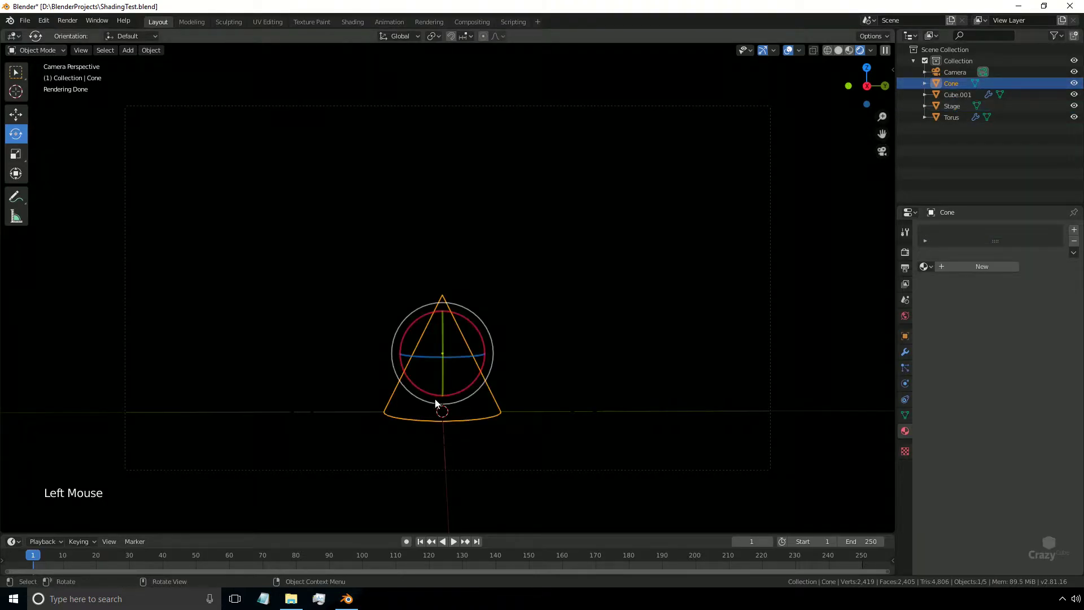
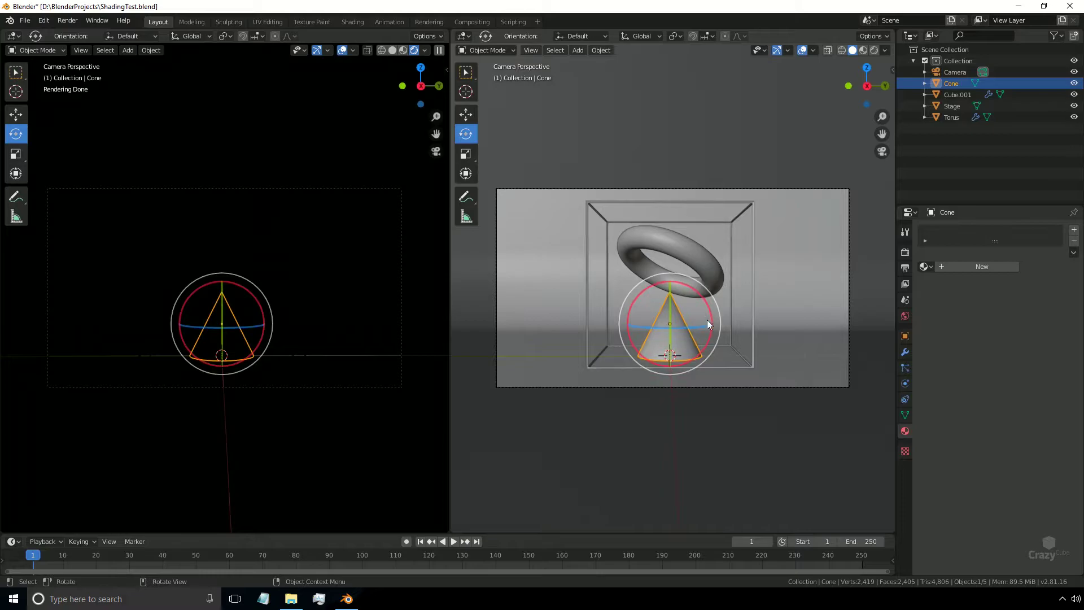
pyautogui.click(470, 41)
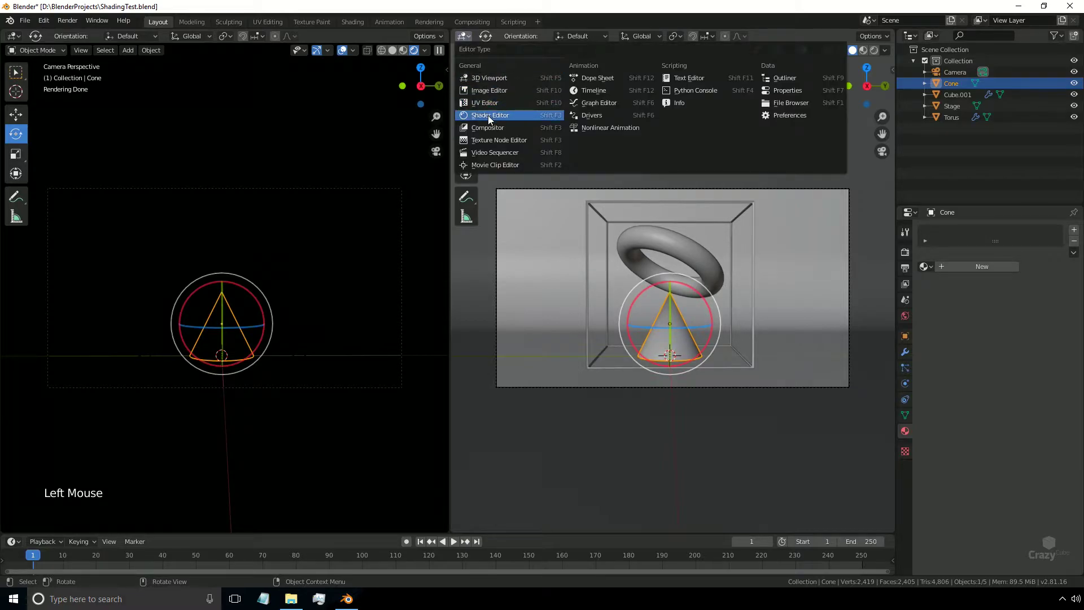
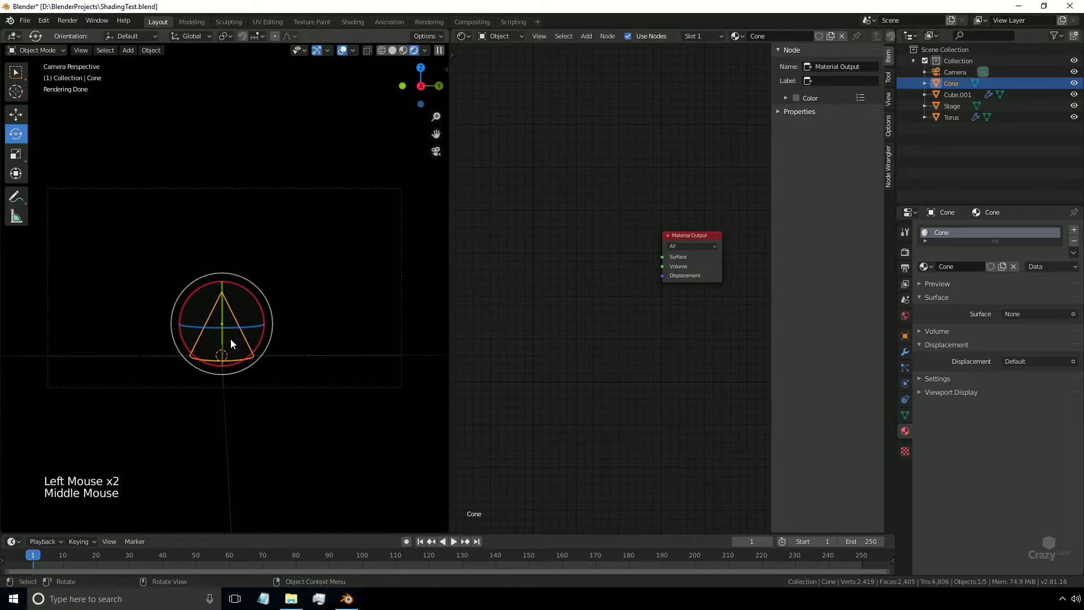
# Add an Emission shader at strength 5 linked to the Material Output surface, then add a Blackbody node.
pyautogui.press('shift+a')
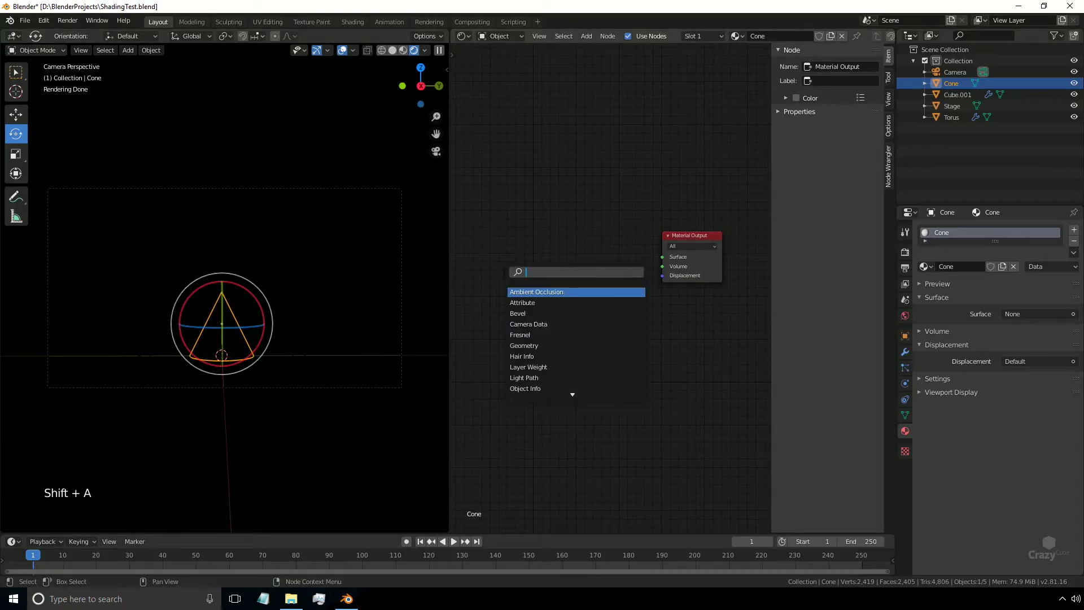
pyautogui.press('m')
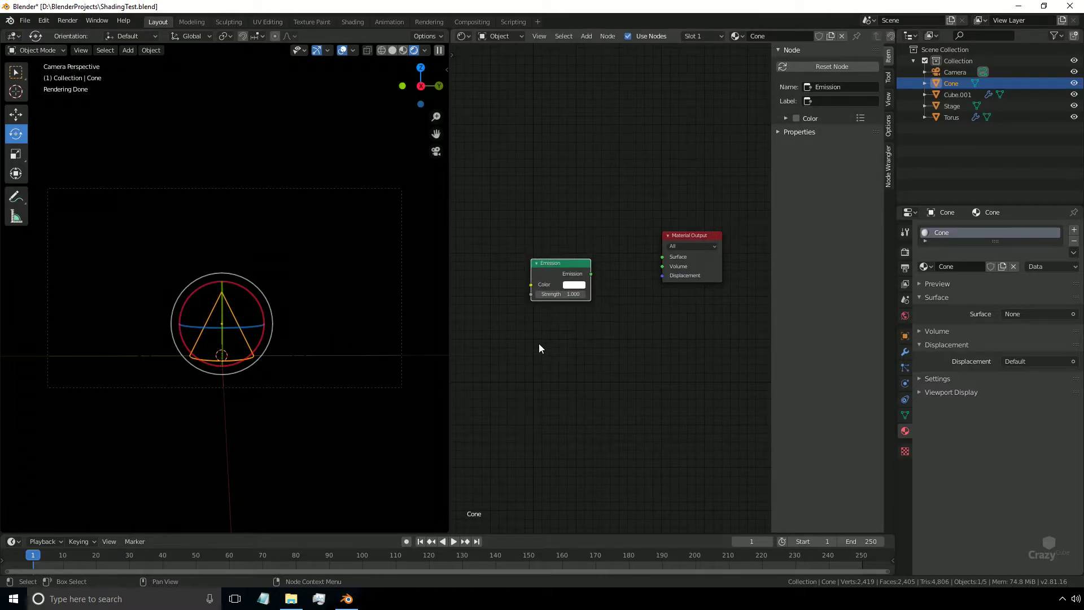
pyautogui.press('shift+a')
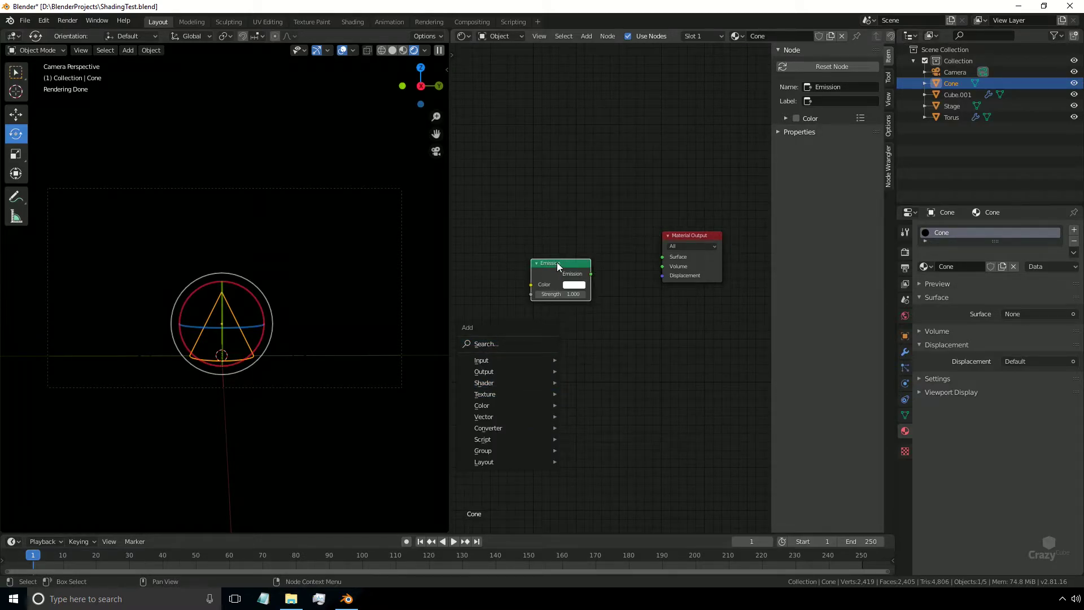
pyautogui.click(594, 278)
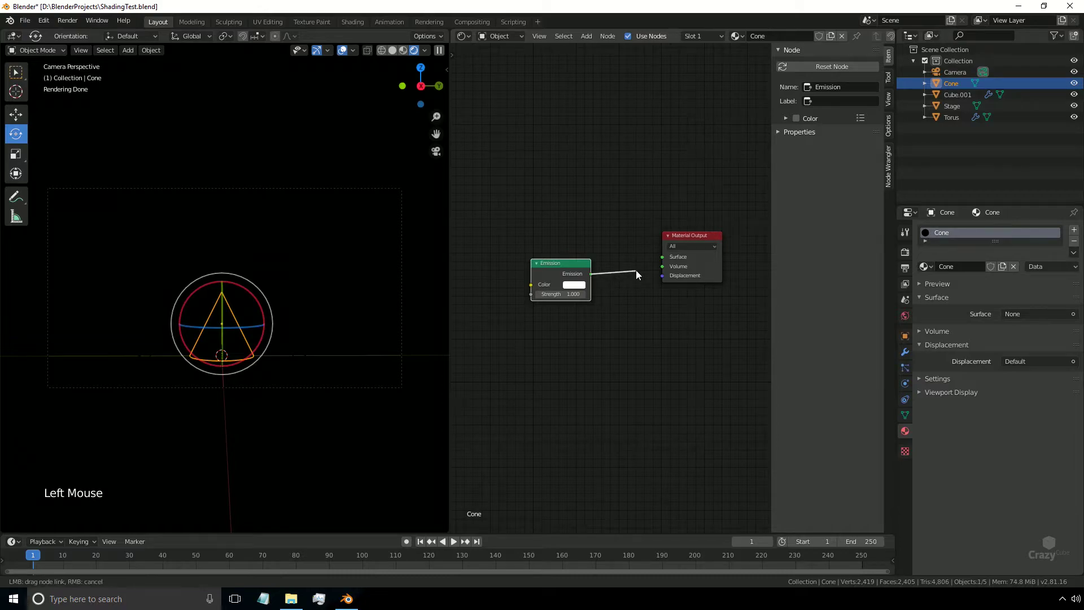
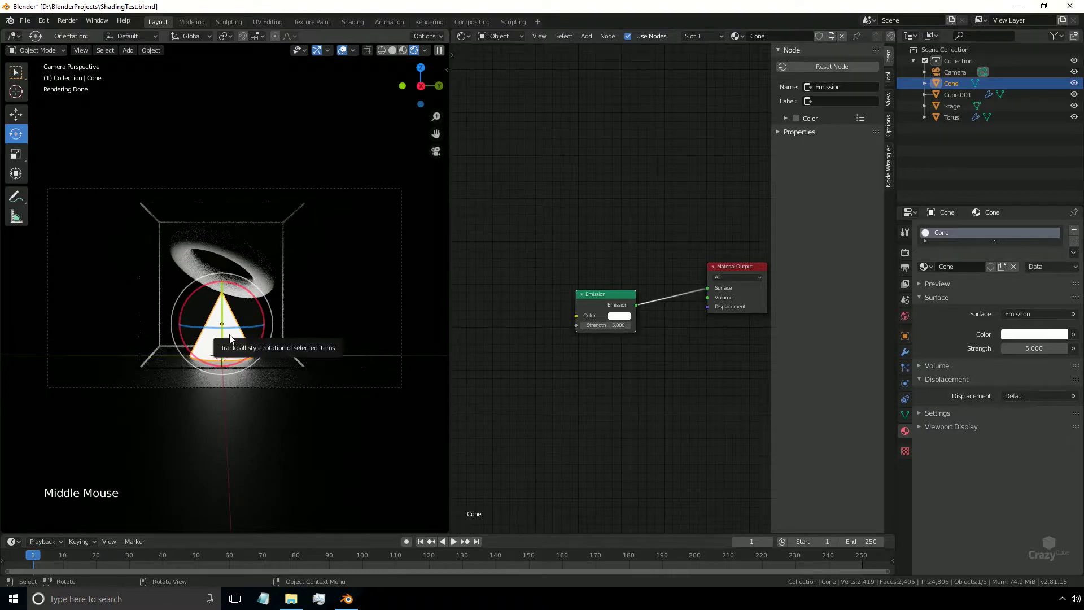
pyautogui.press('shift+a')
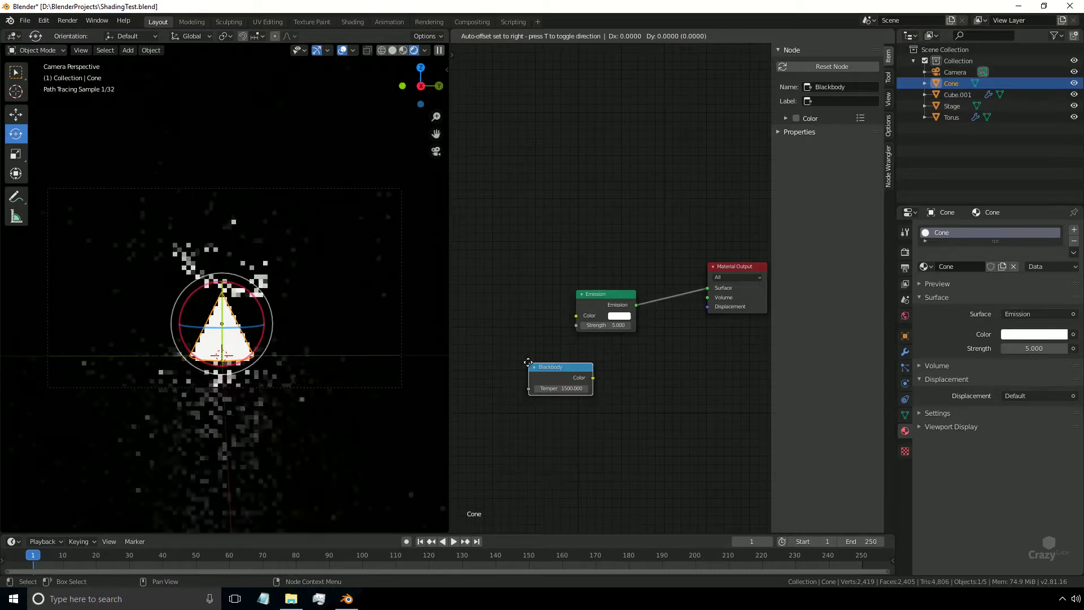
# Place the Blackbody node at 1500 K driving emission colour and a Musgrave Texture with detail 15, dimension 0.2, lacunarity 3.
pyautogui.click(536, 310)
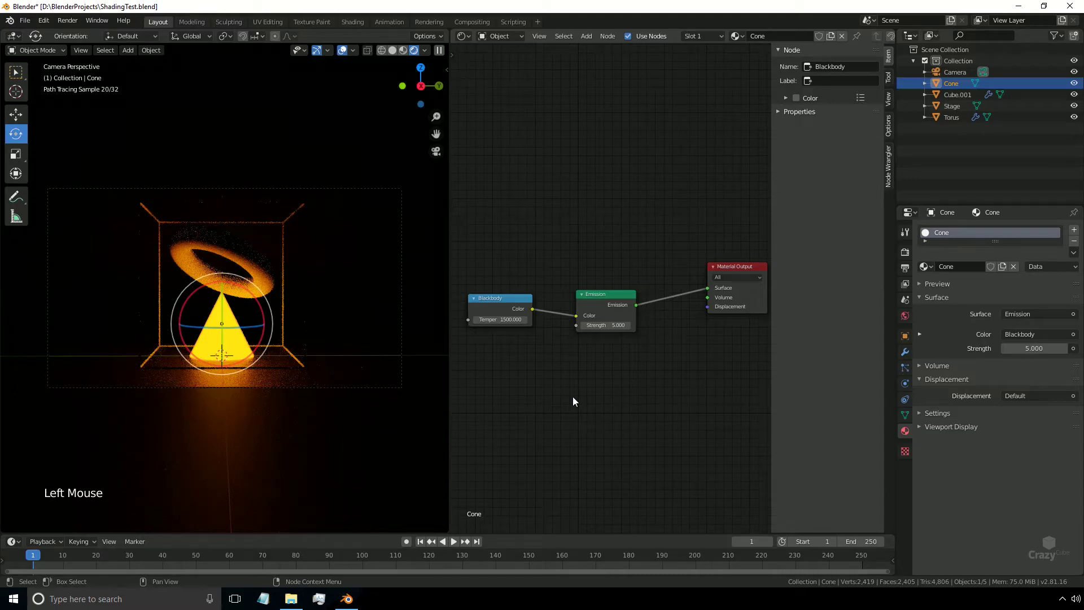
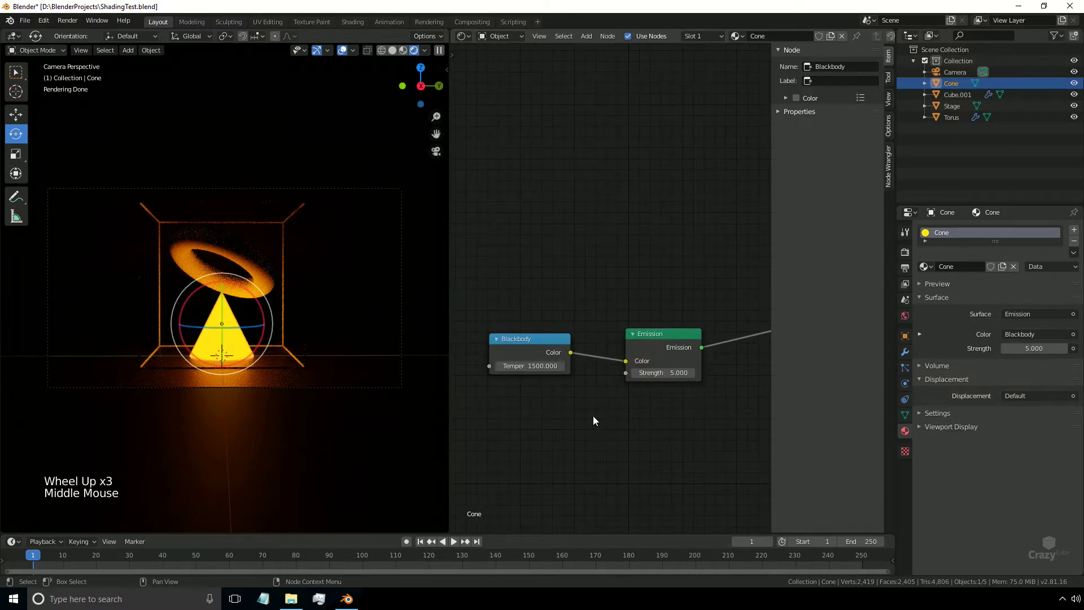
pyautogui.click(548, 341)
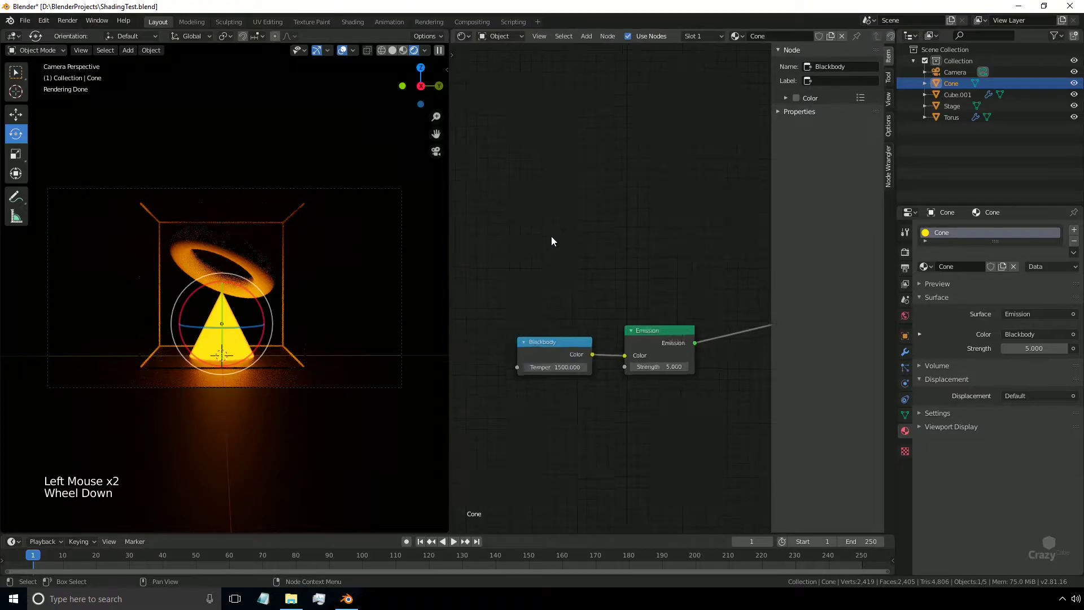
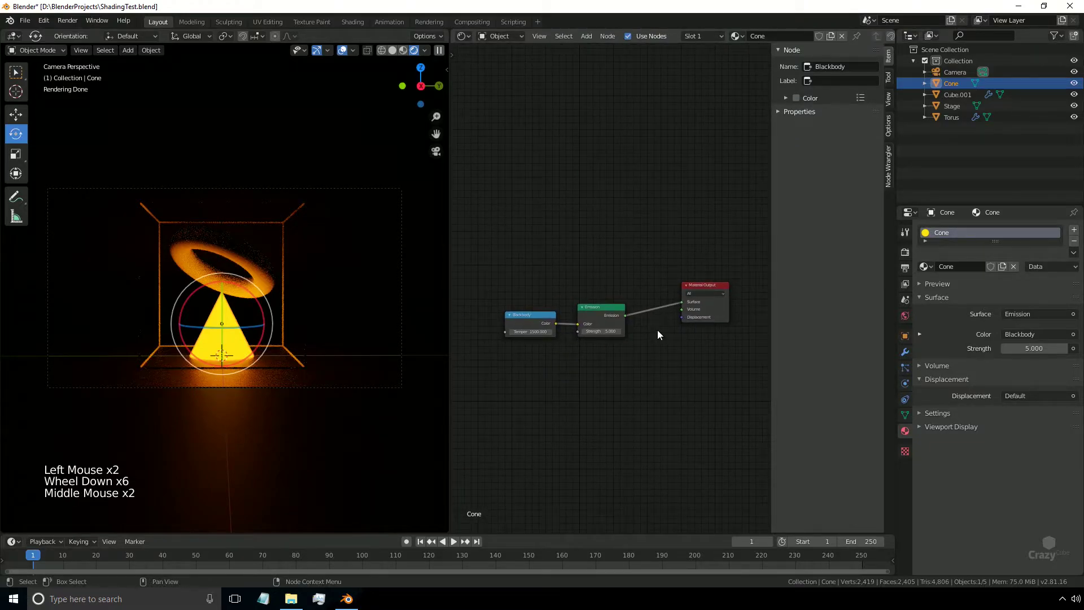
pyautogui.click(564, 209)
pyautogui.click(552, 196)
pyautogui.press('shift+a')
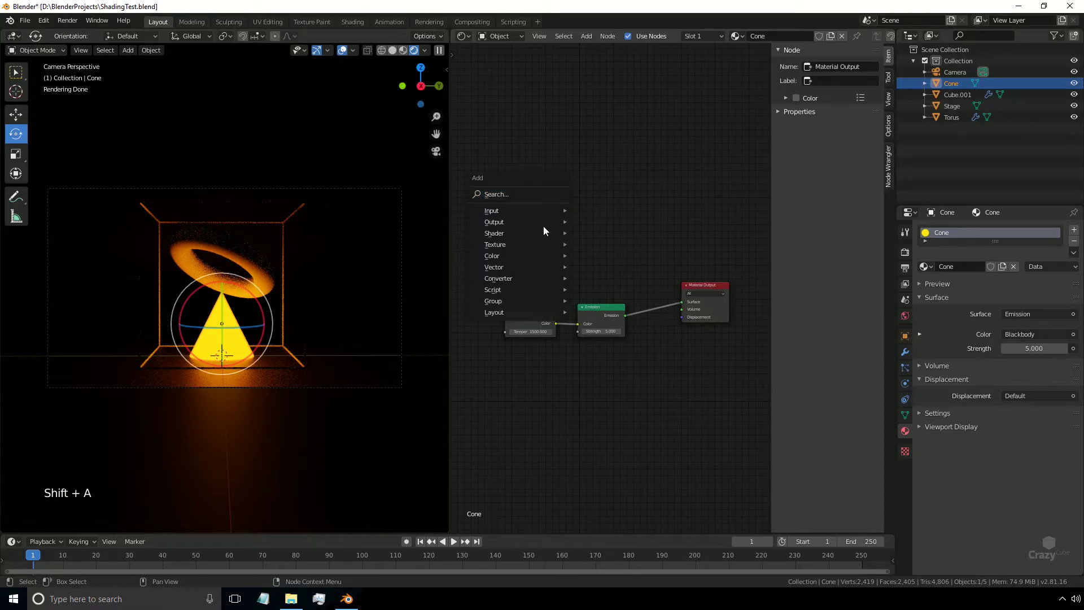
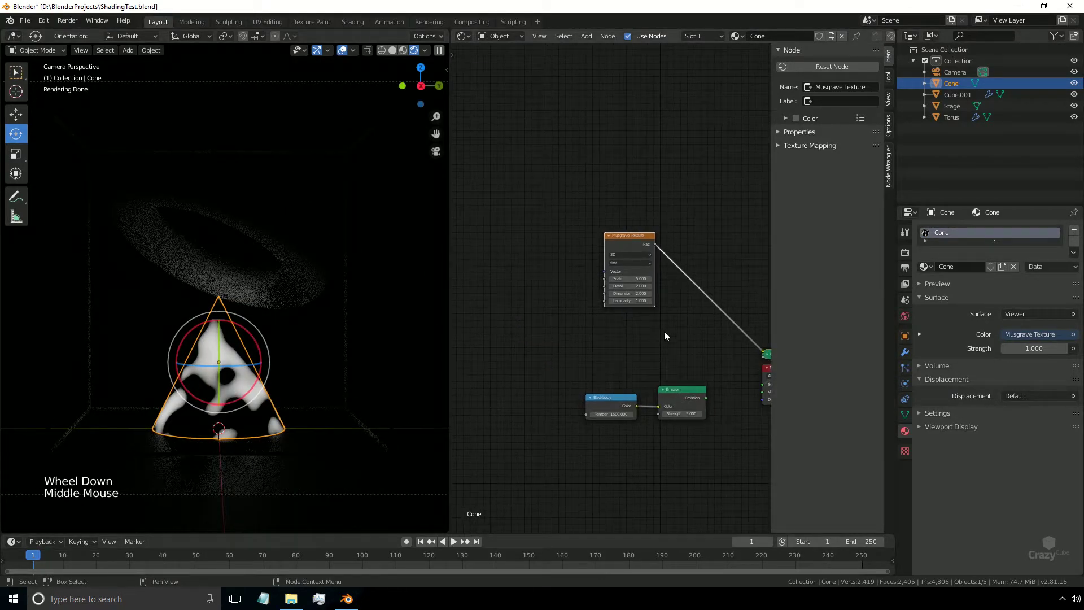
pyautogui.middleClick(672, 345)
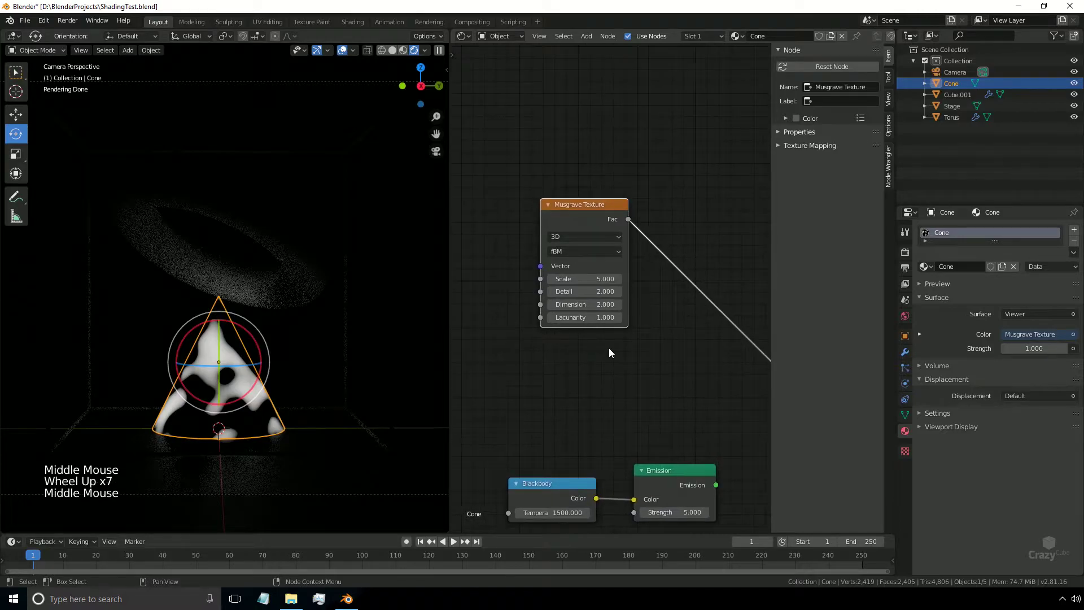
pyautogui.scroll(-3)
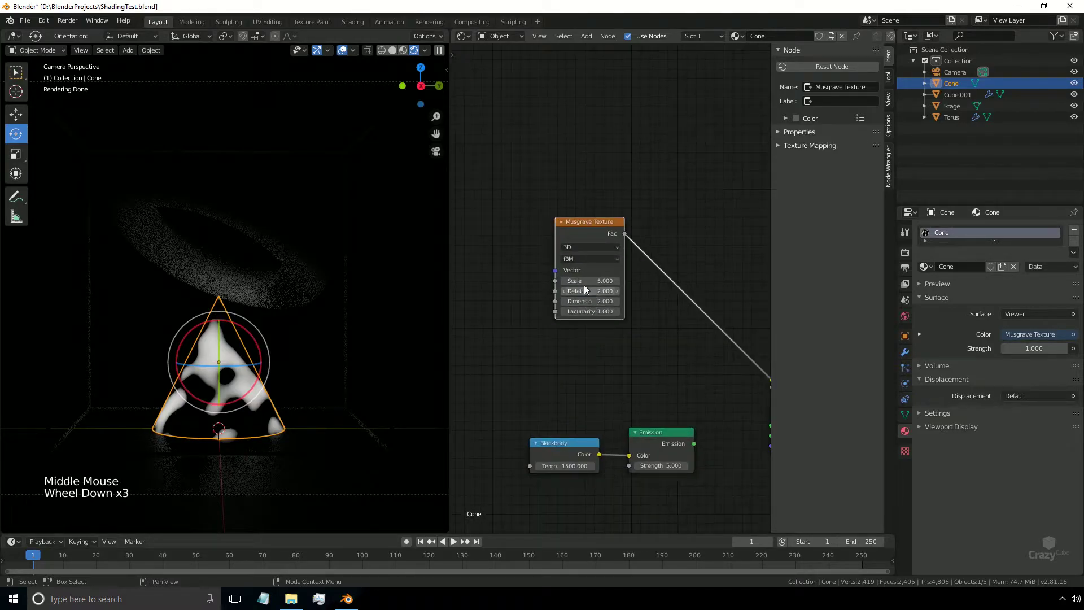
# Add a Noise Texture left of the Musgrave and link its Color to the Musgrave Scale.
pyautogui.press('shift+a')
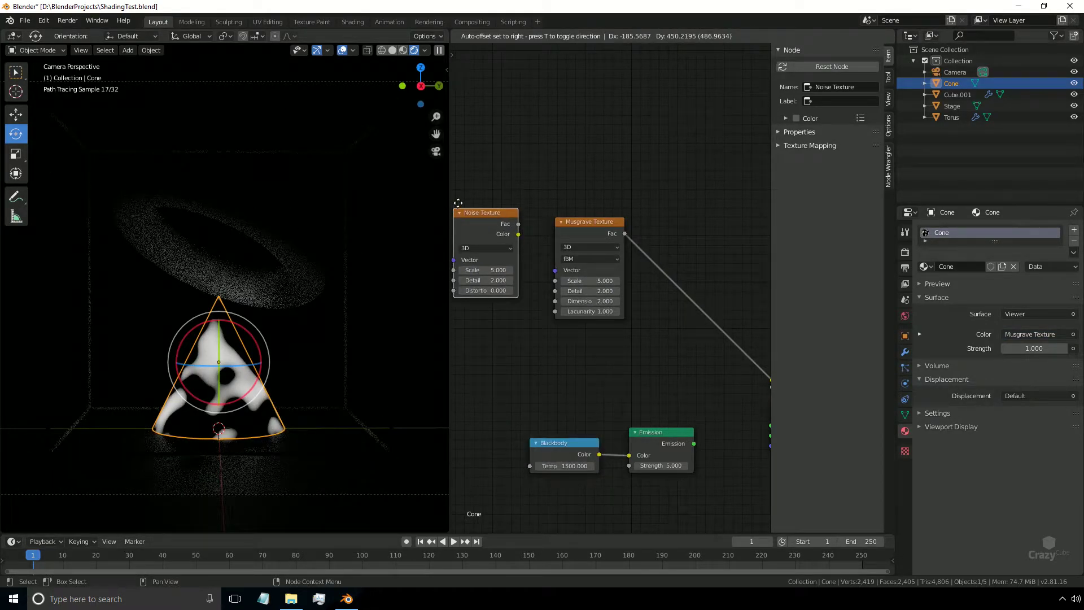
pyautogui.click(526, 232)
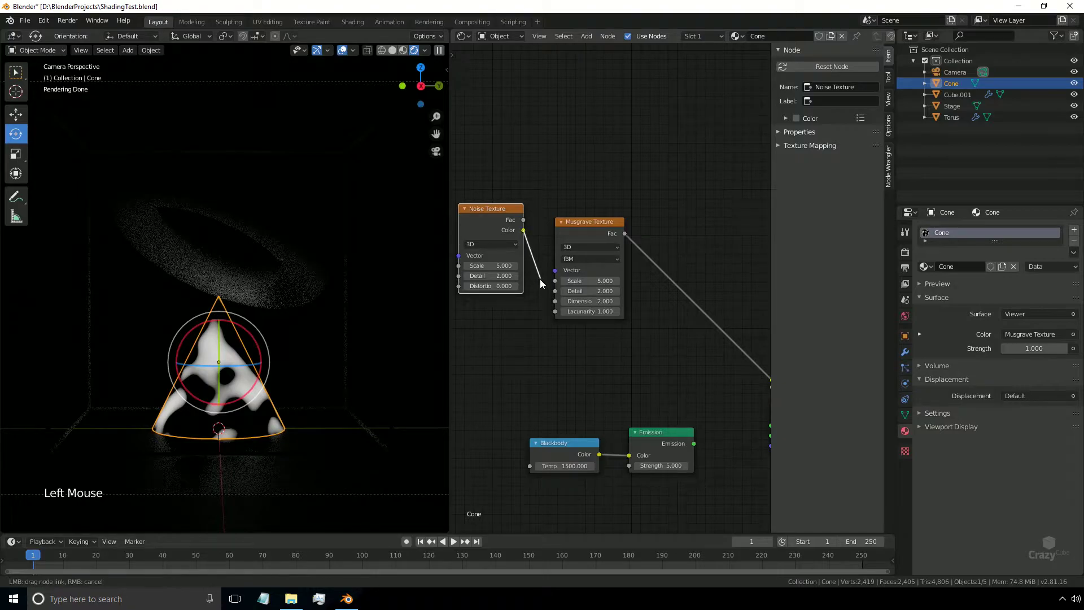
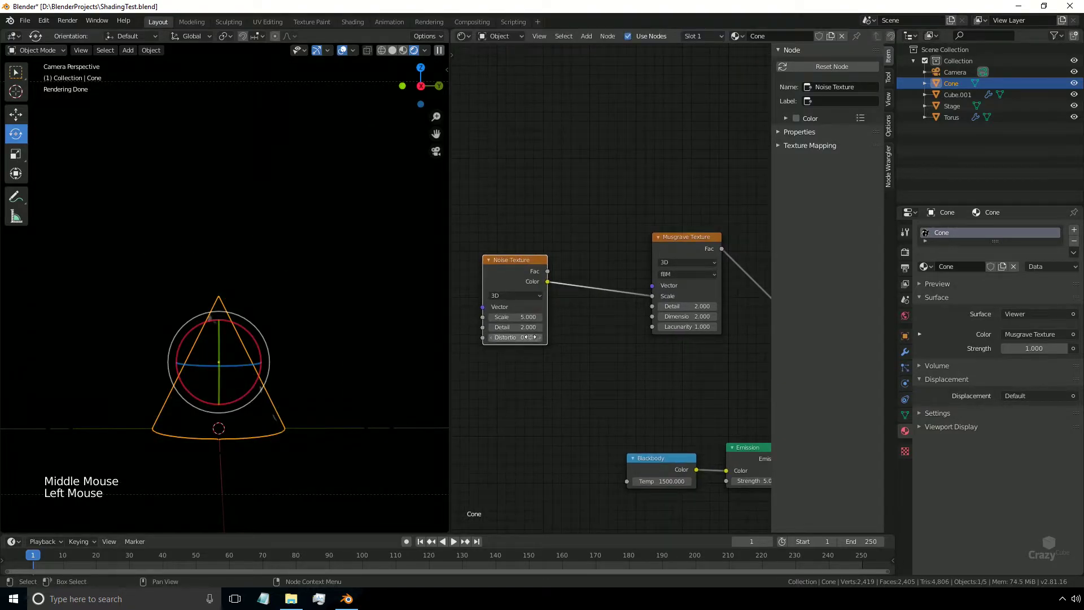
pyautogui.middleClick(572, 358)
pyautogui.click(489, 257)
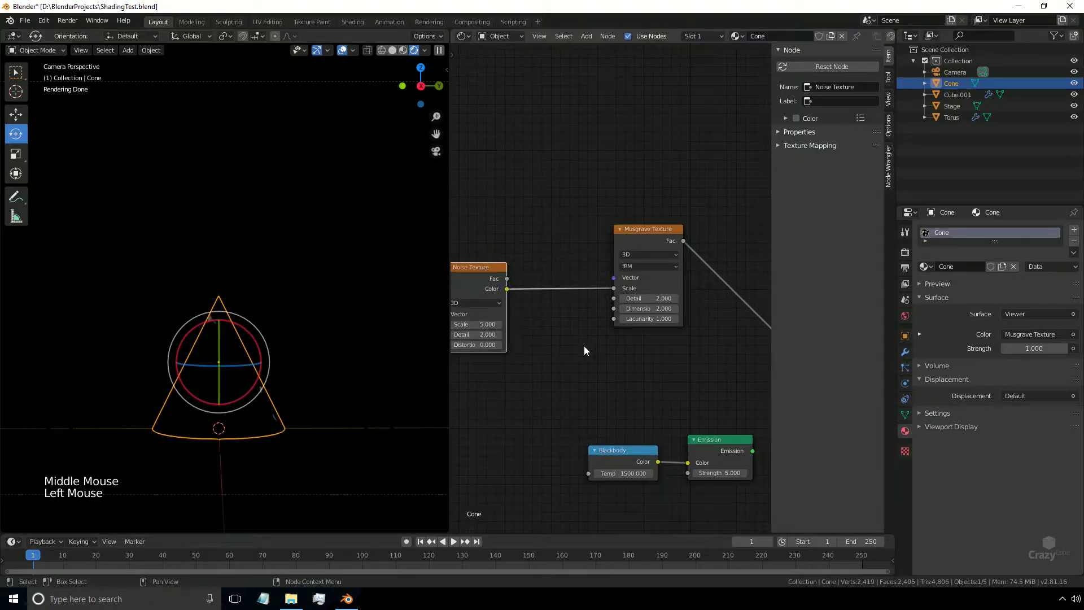
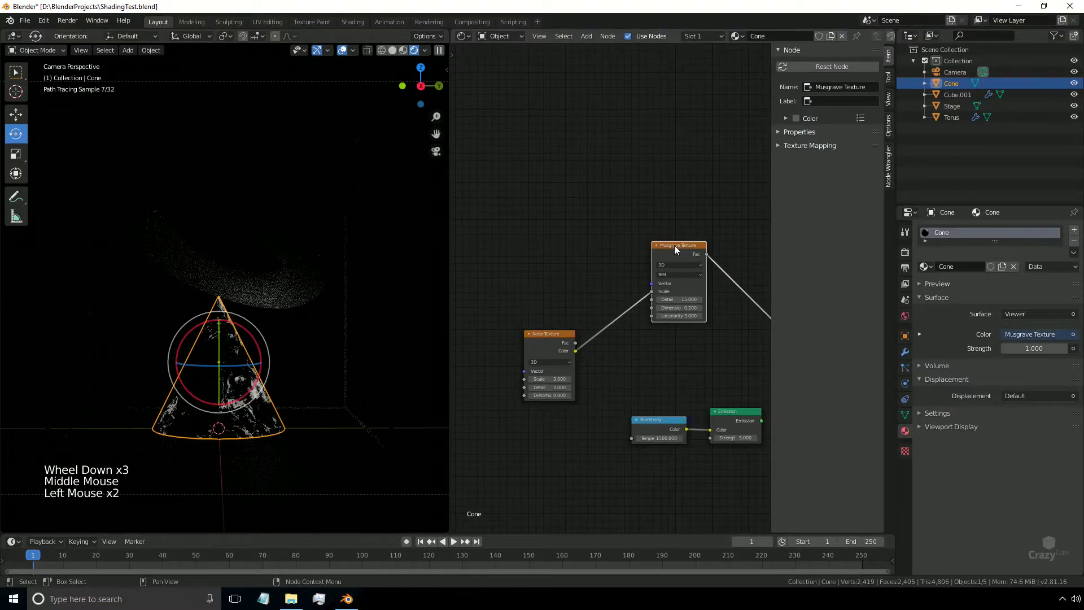
# Add a Mapping node rotated 2°, −12°, 24° from Texture Coordinate into the Musgrave vector.
pyautogui.press('ctrl+t')
pyautogui.click(505, 231)
pyautogui.click(571, 238)
pyautogui.middleClick(553, 307)
pyautogui.scroll(3)
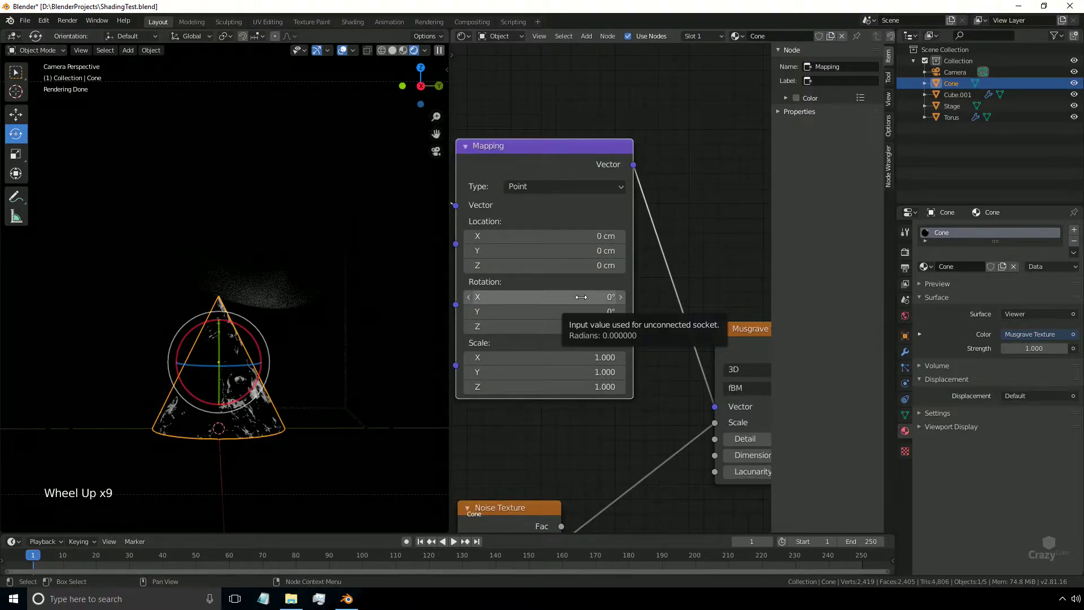
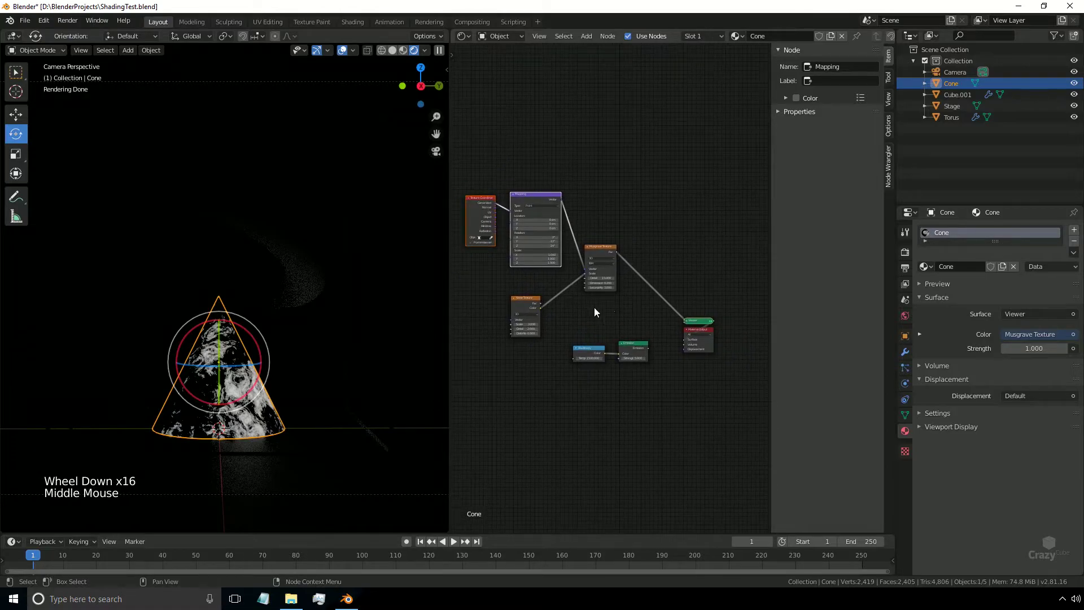
pyautogui.scroll(3)
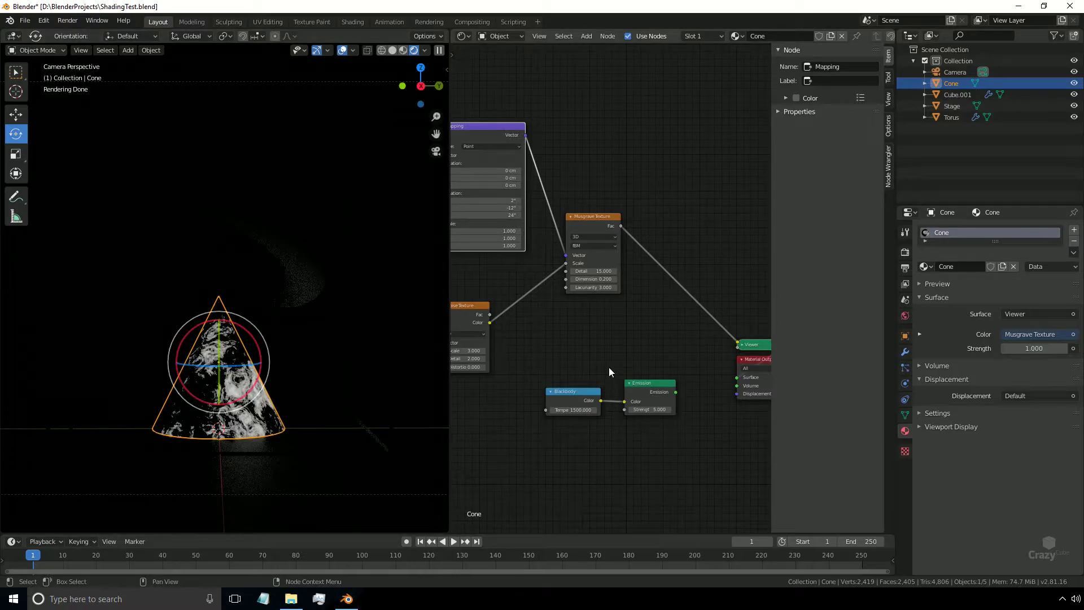
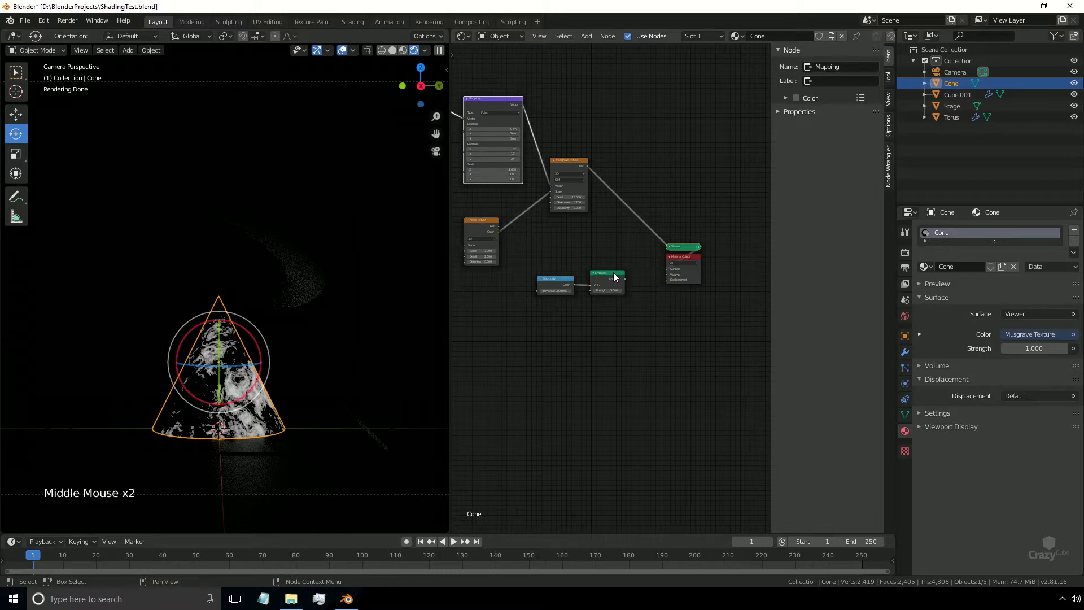
# Add a Mix Shader node and place it between the Emission shader and the Material Output.
pyautogui.click(615, 275)
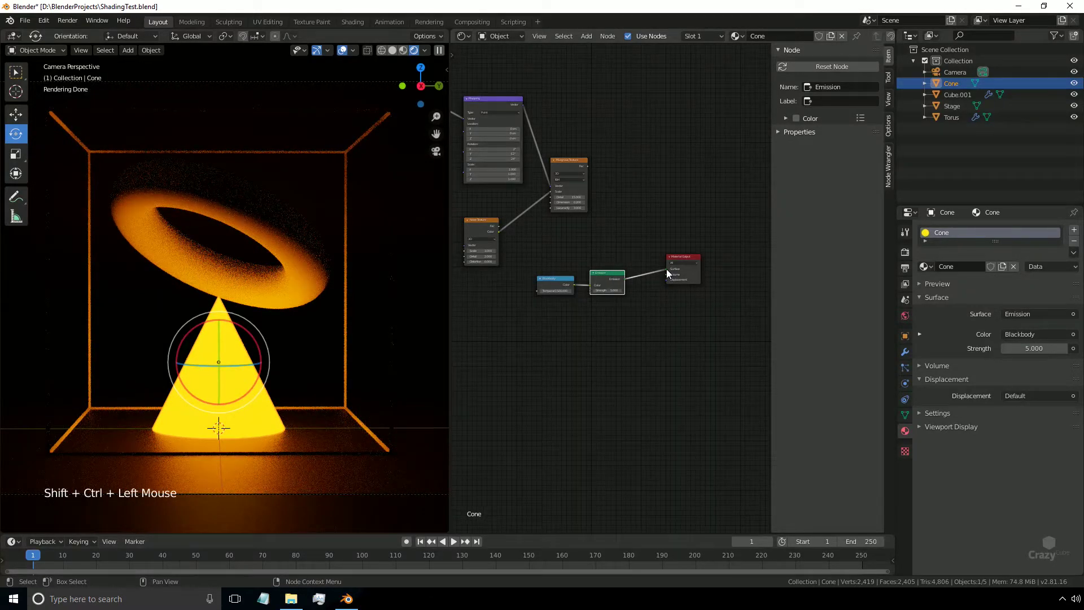
pyautogui.click(586, 292)
pyautogui.click(607, 275)
pyautogui.click(684, 260)
pyautogui.click(608, 304)
pyautogui.middleClick(563, 260)
pyautogui.press('shift+a')
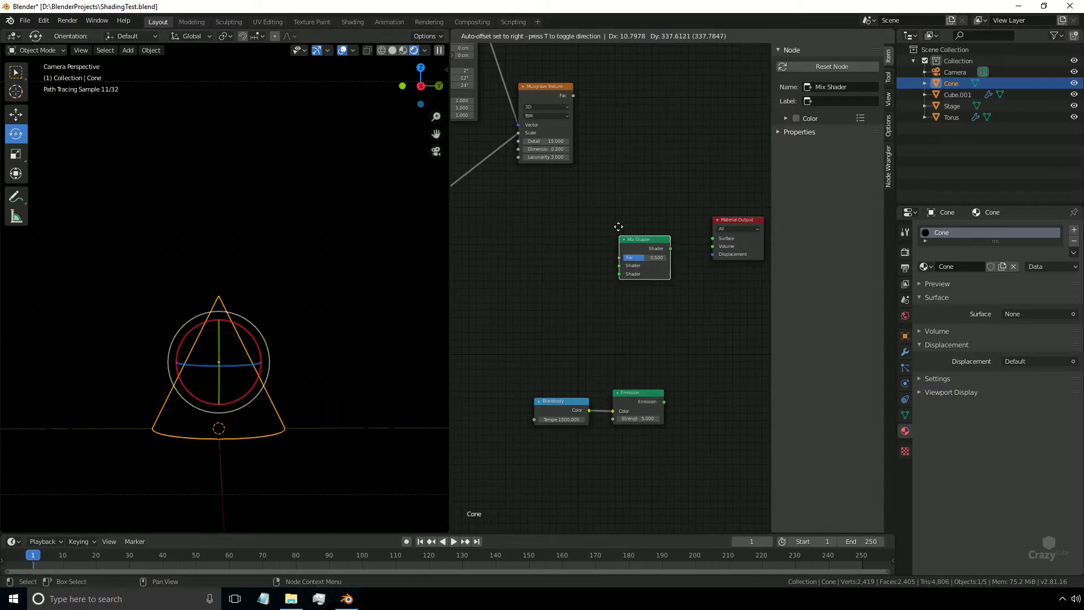
pyautogui.click(674, 242)
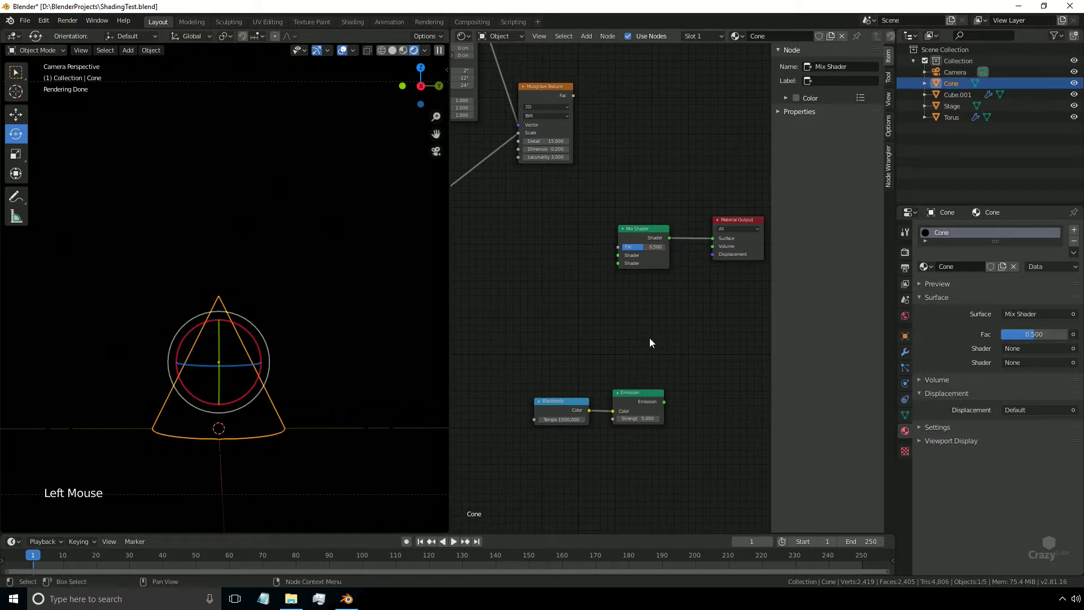
# Wire Emission into the Mix Shader's second slot and preview the Musgrave Texture on the cone.
pyautogui.click(574, 408)
pyautogui.click(633, 200)
pyautogui.click(733, 224)
pyautogui.click(749, 236)
pyautogui.click(648, 231)
pyautogui.click(701, 383)
pyautogui.click(666, 405)
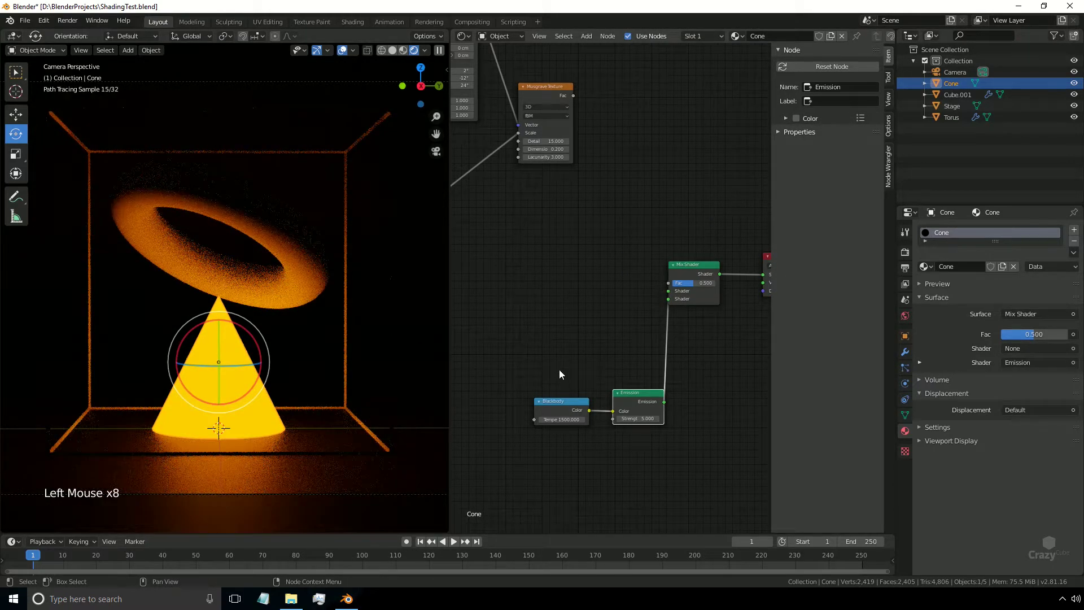
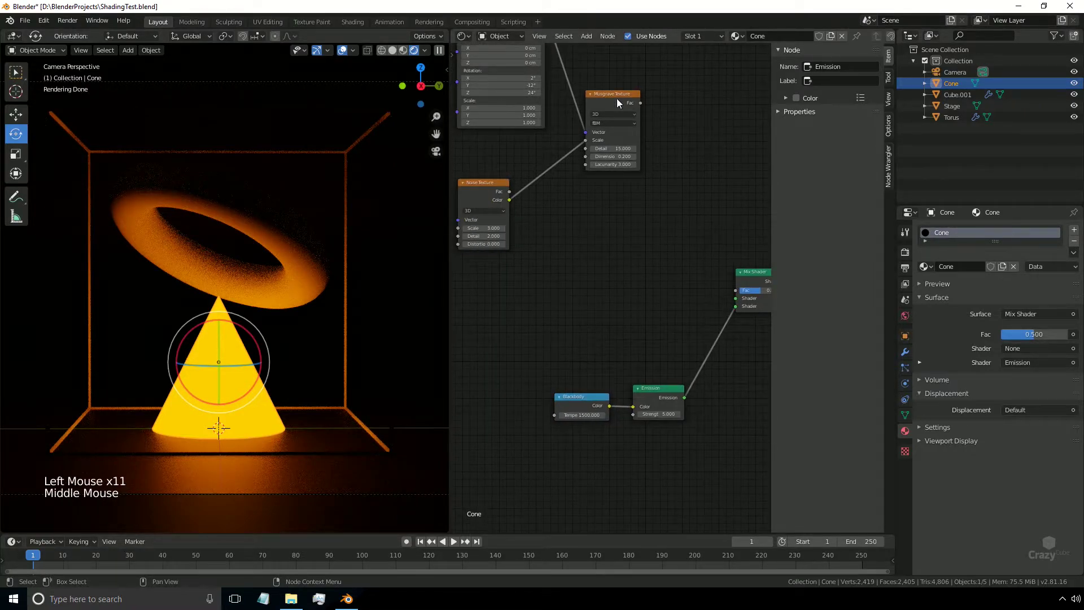
pyautogui.click(620, 98)
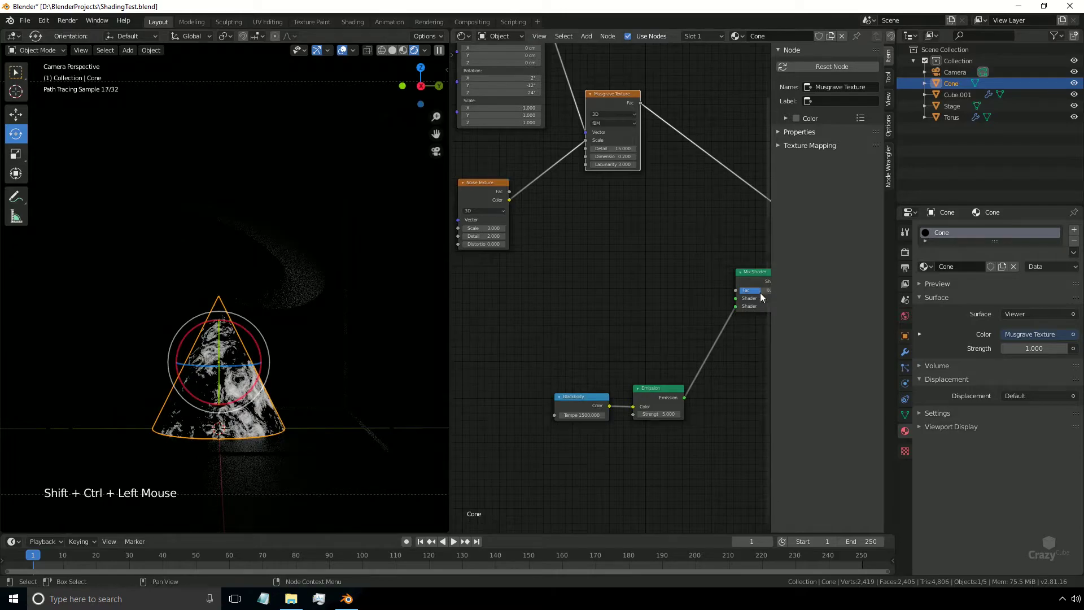
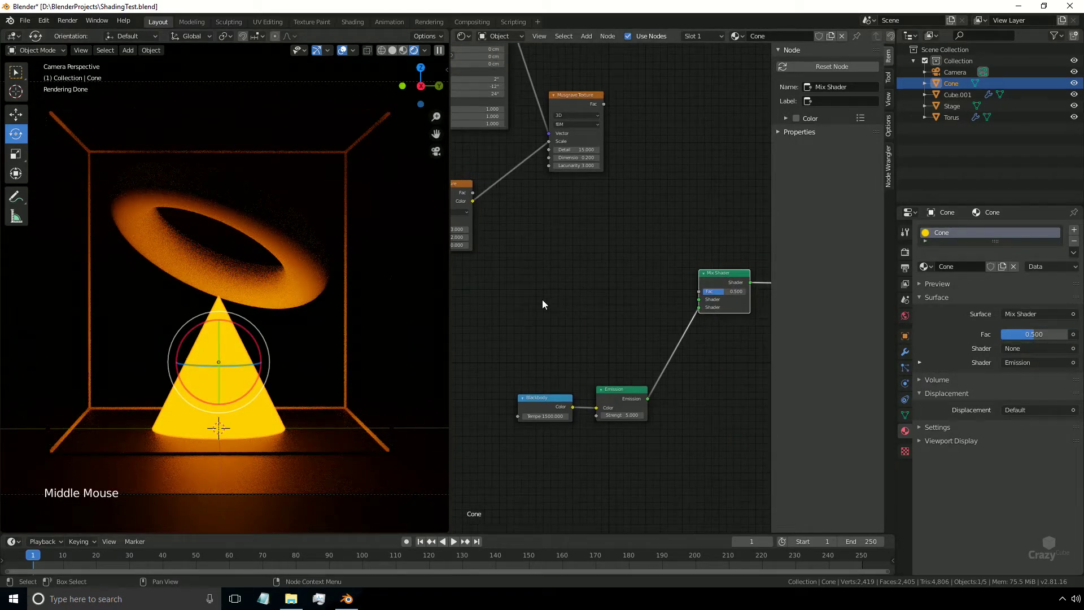
# Add a Principled BSDF (Transmission 1, Roughness 0) into the mix's first slot, with Musgrave Fac driving the factor.
pyautogui.click(545, 303)
pyautogui.press('shift+a')
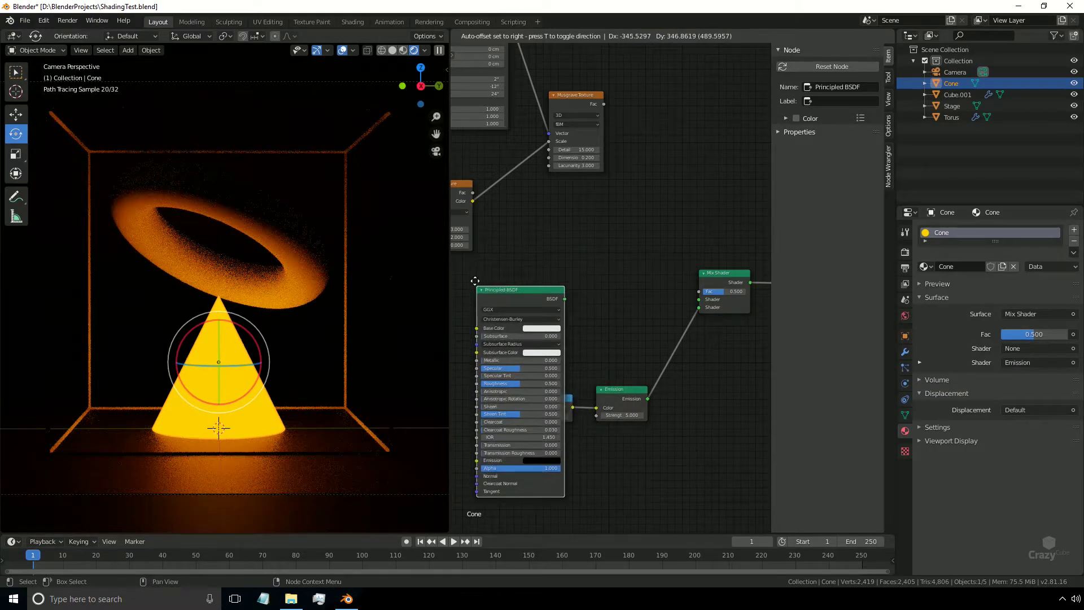
pyautogui.middleClick(600, 348)
pyautogui.click(590, 292)
pyautogui.click(556, 301)
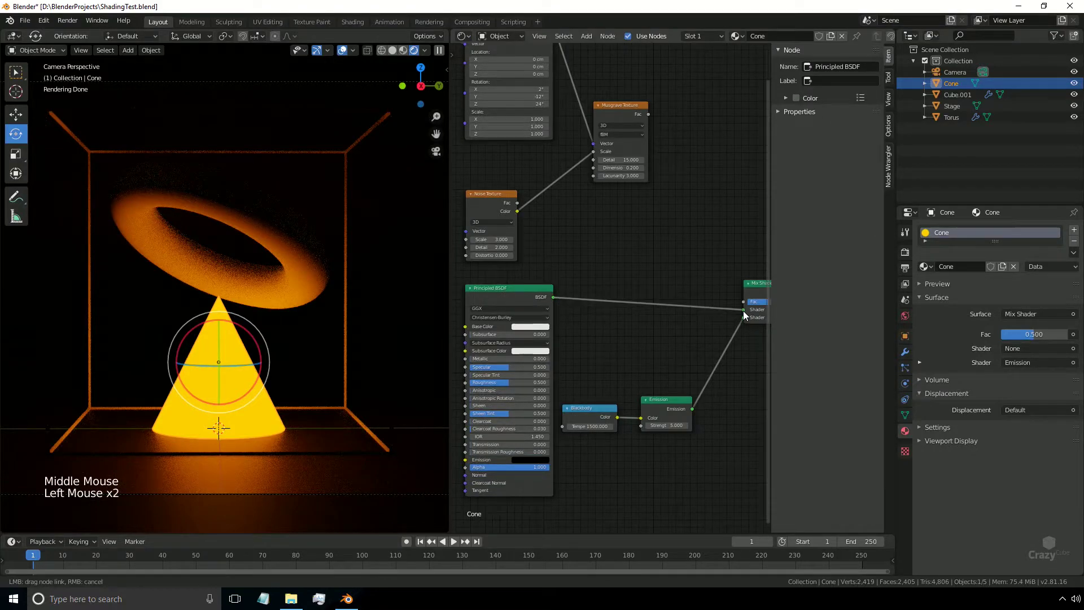
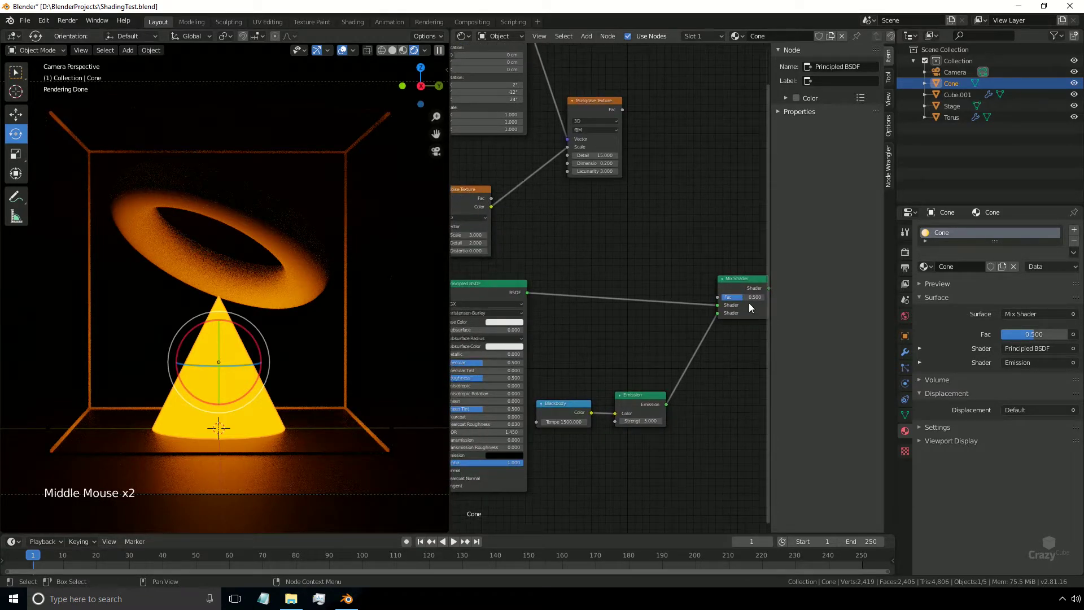
pyautogui.middleClick(590, 339)
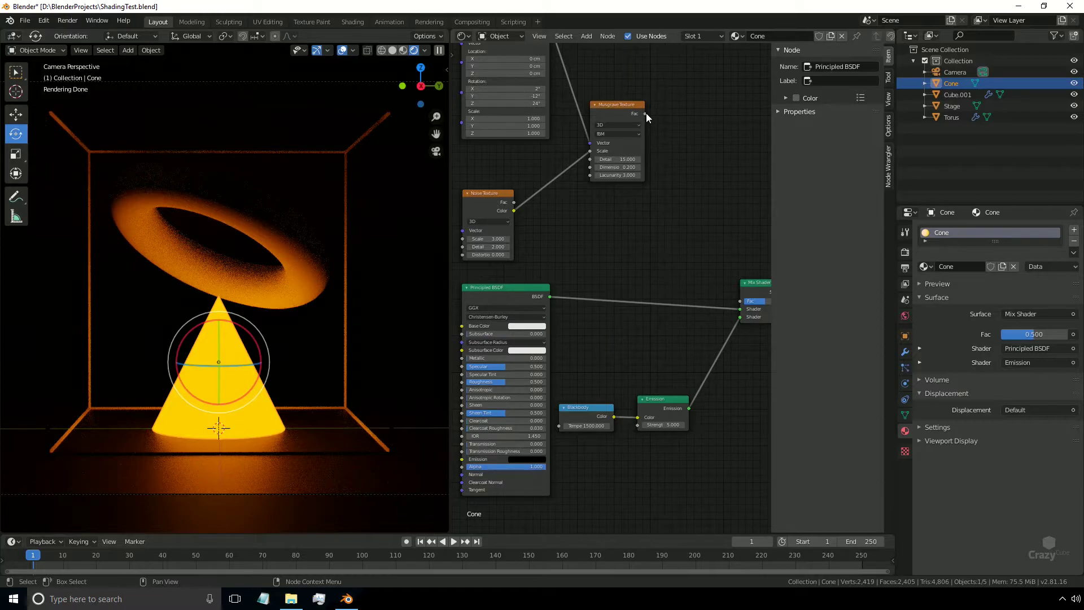
pyautogui.click(650, 120)
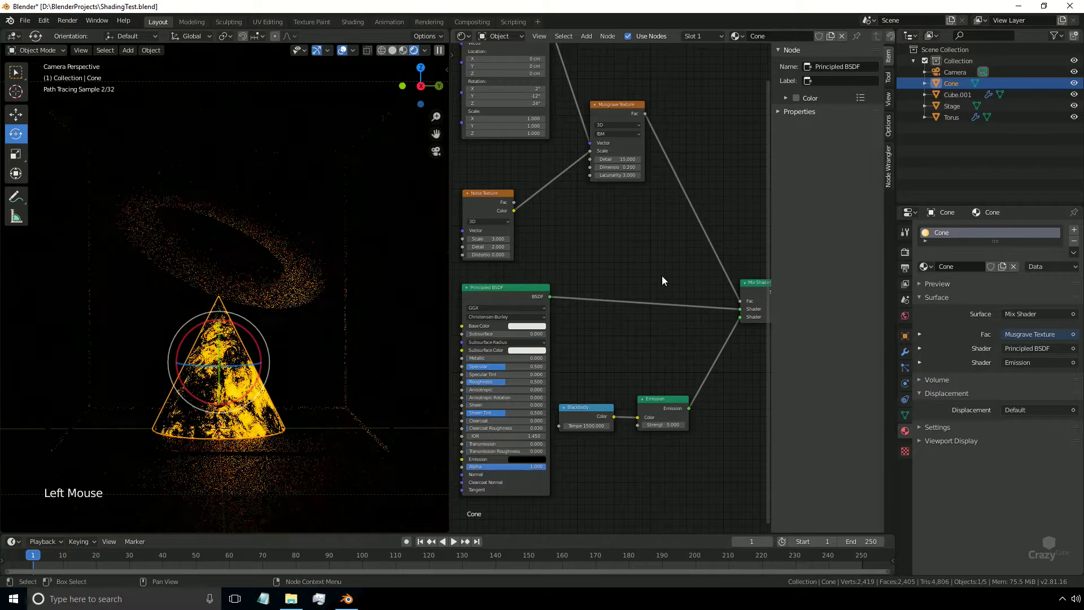
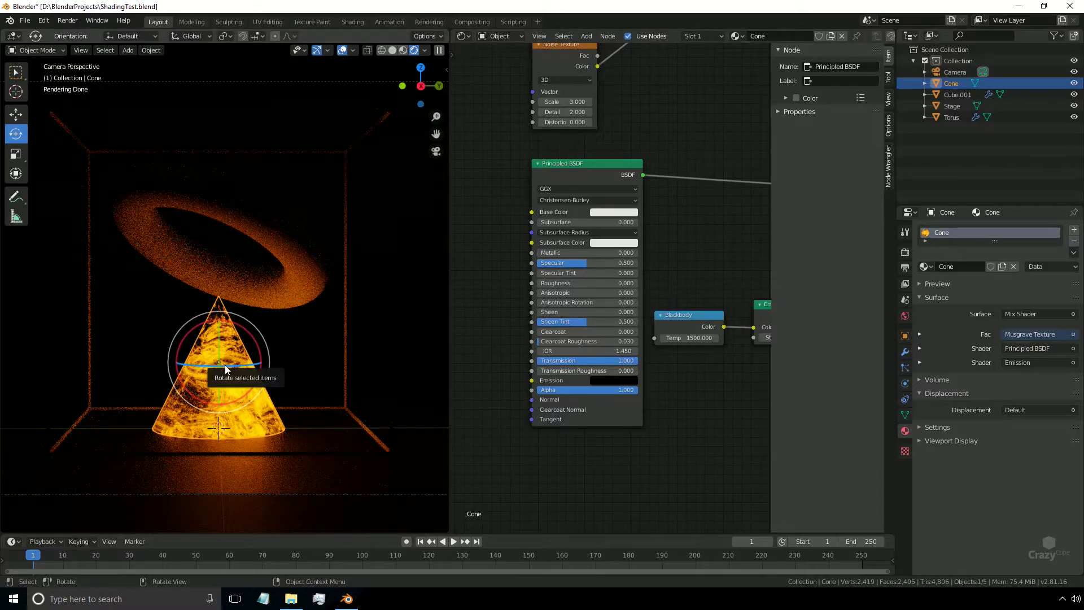
# Select the cube frame and create a new material named Wireframe for it, listing surface shaders.
pyautogui.click(347, 175)
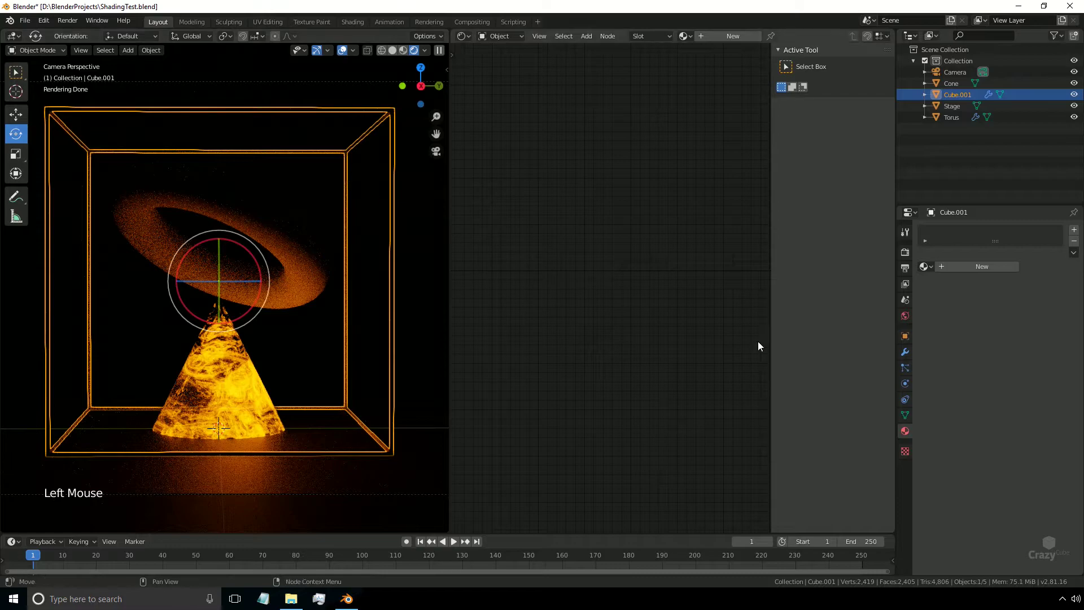
pyautogui.click(905, 431)
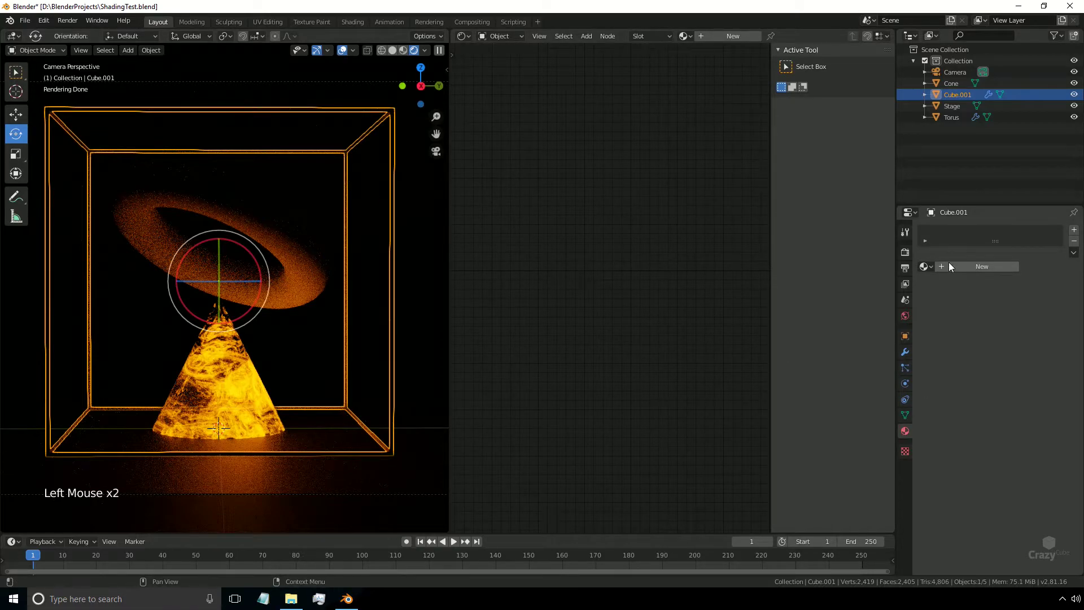
pyautogui.click(956, 270)
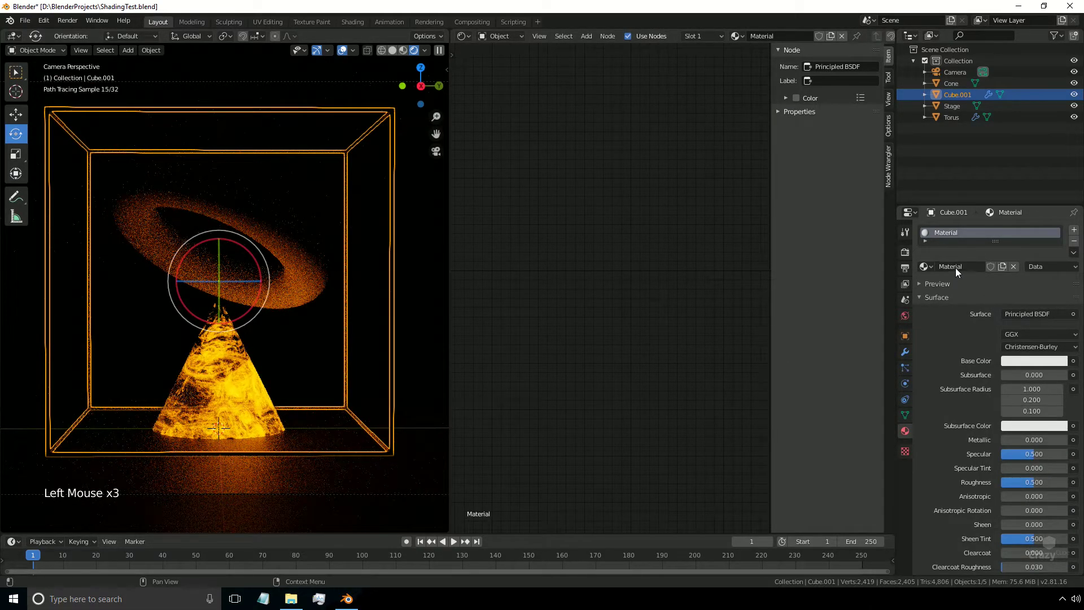
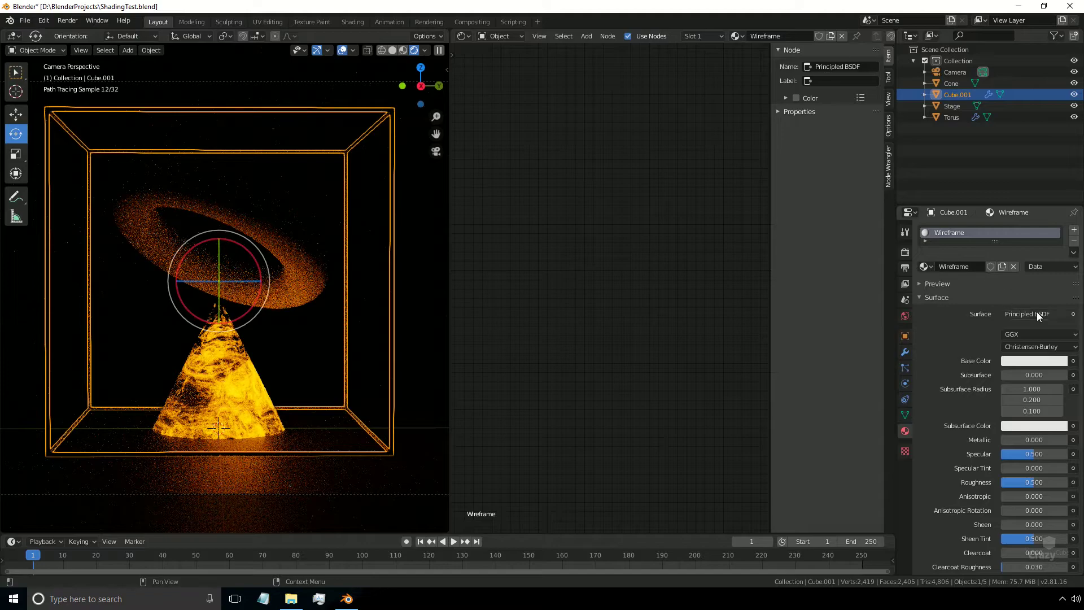
pyautogui.click(1040, 316)
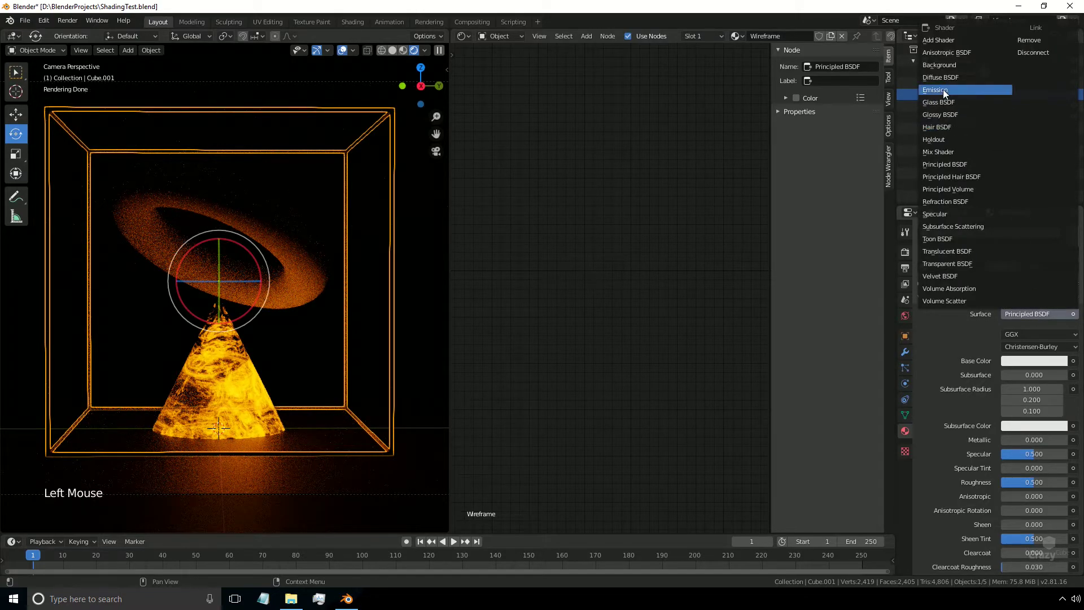
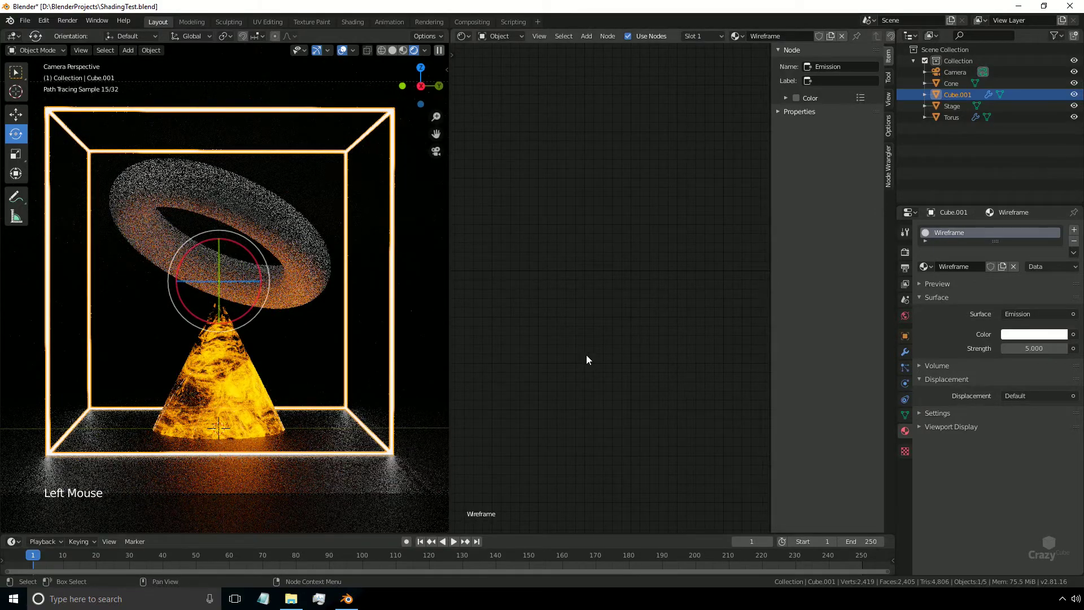
# Duplicate the cone's material as Torus, restore the cone's original material, then select the torus.
pyautogui.click(235, 368)
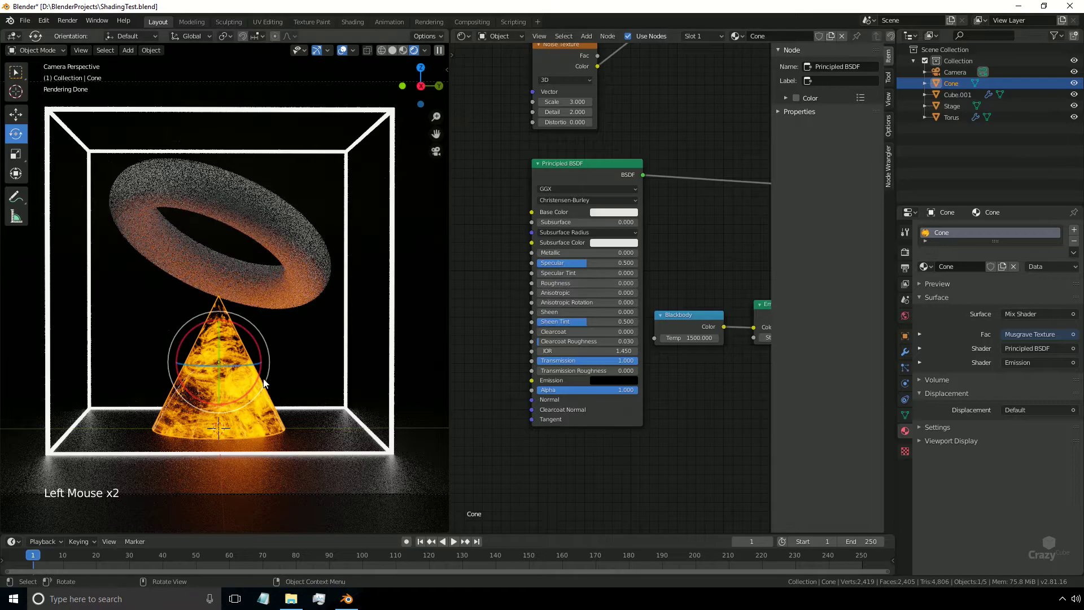
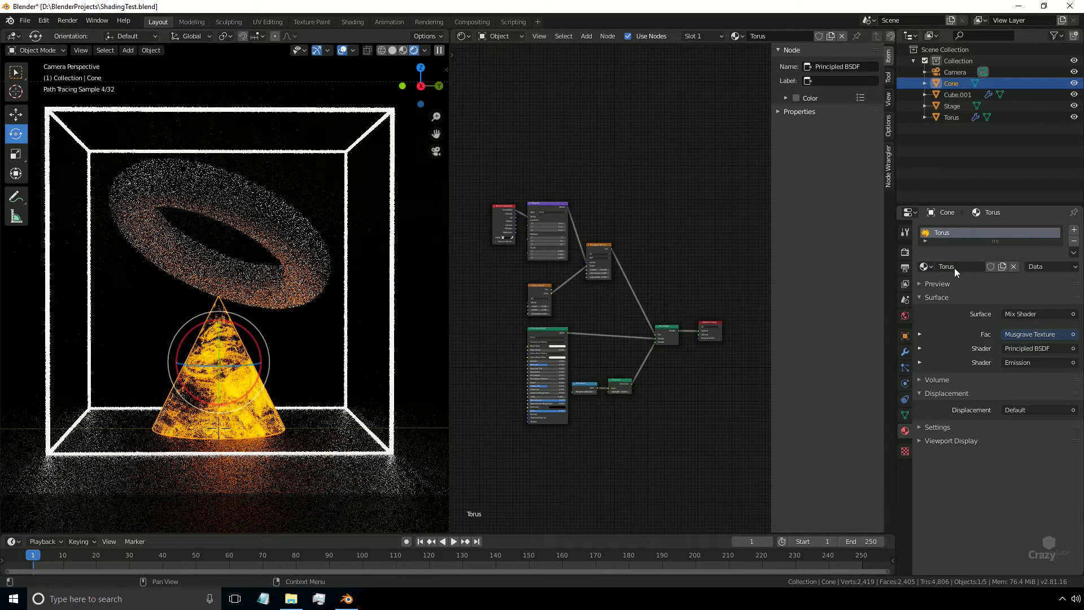
pyautogui.scroll(3)
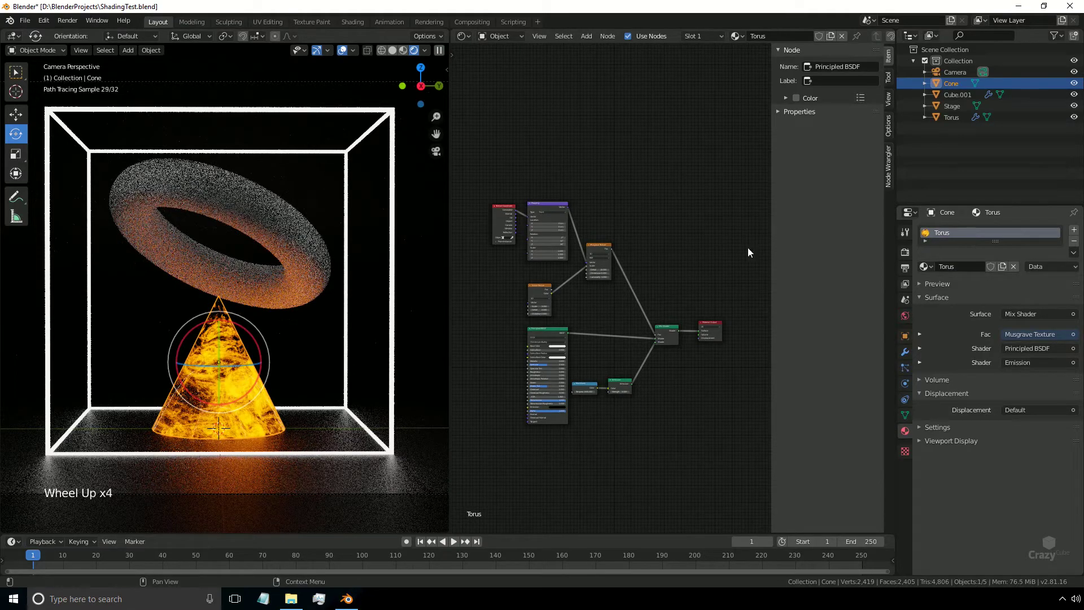
pyautogui.click(291, 269)
pyautogui.click(235, 349)
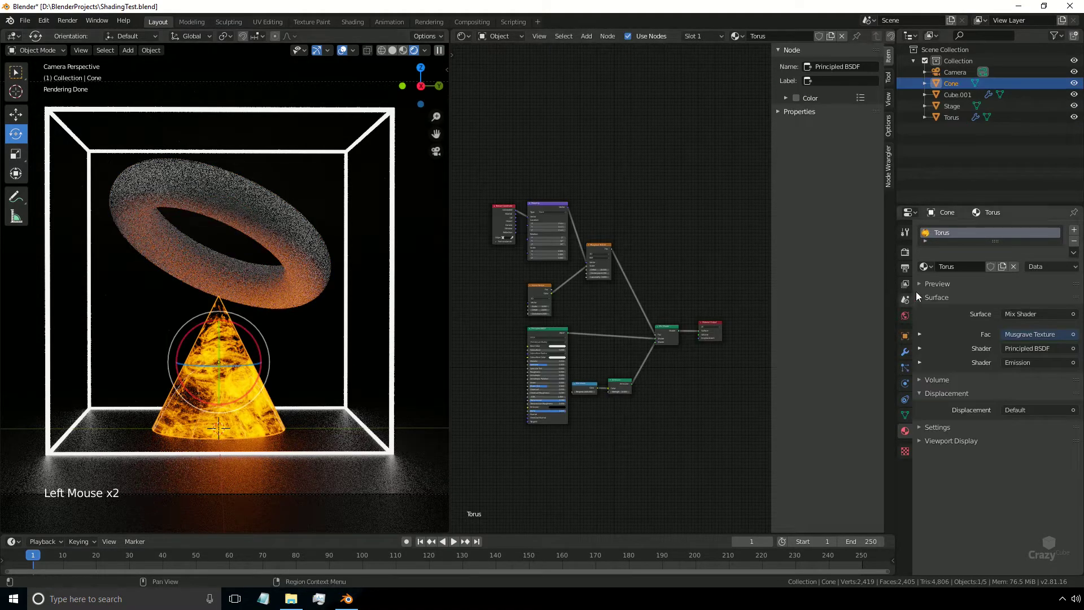
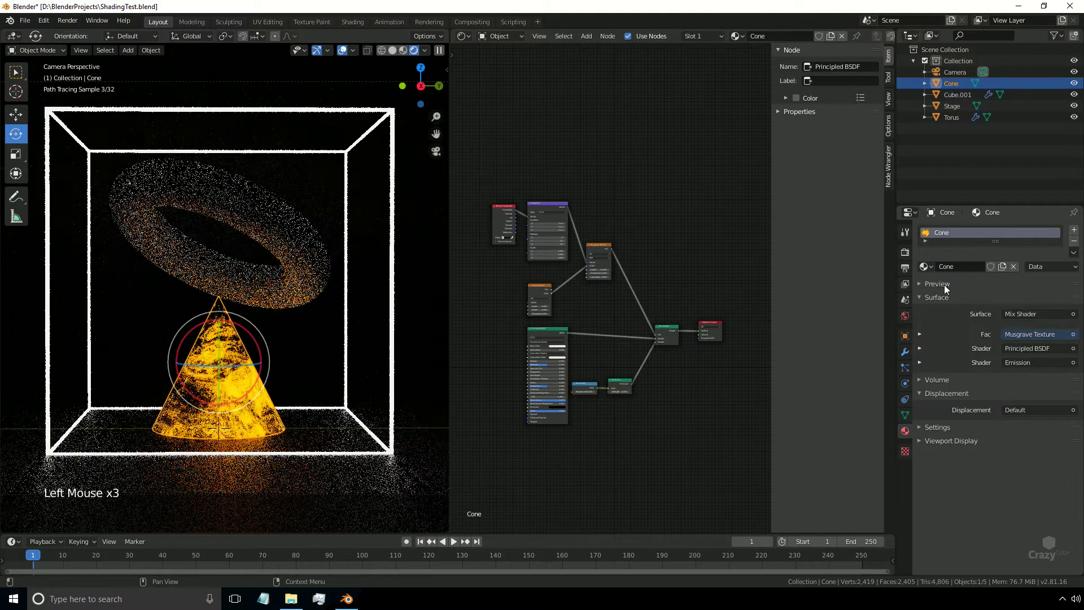
pyautogui.click(307, 261)
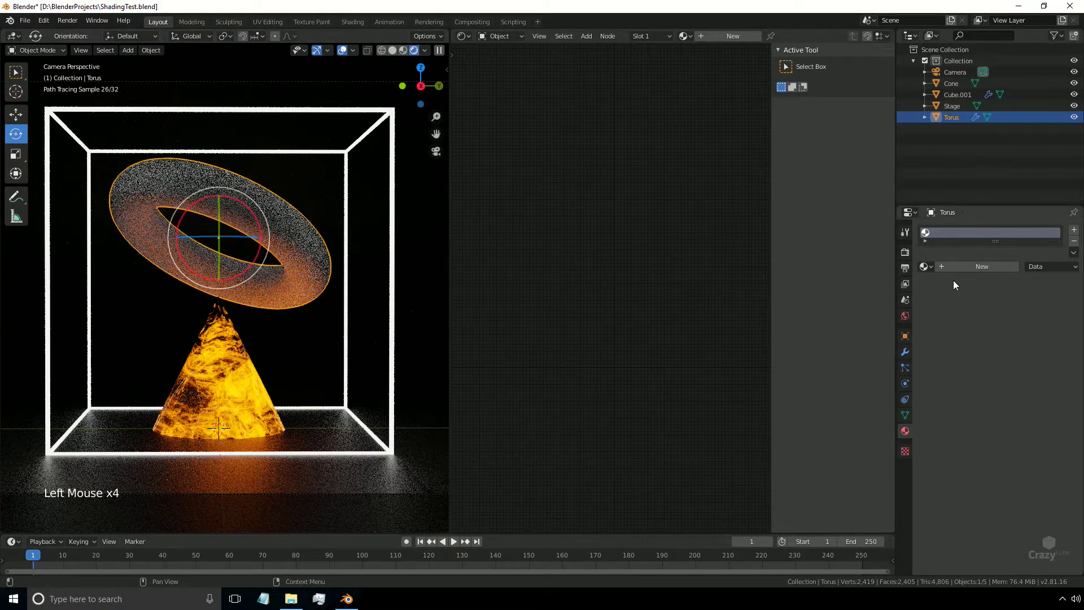
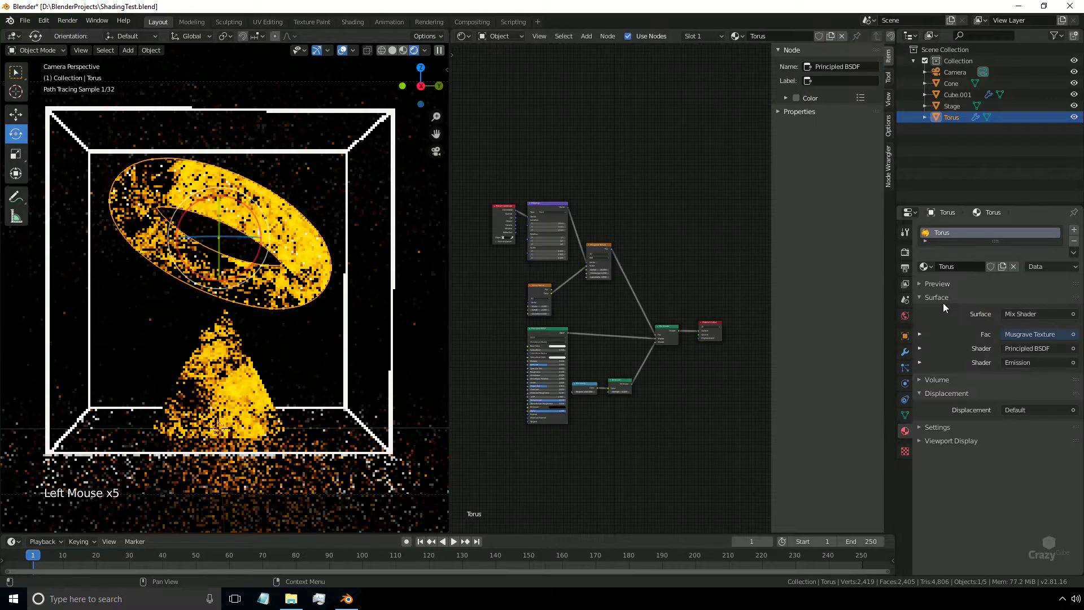
# Assign the Torus material to the torus and set its Principled BSDF roughness to 0.
pyautogui.click(229, 351)
pyautogui.click(309, 266)
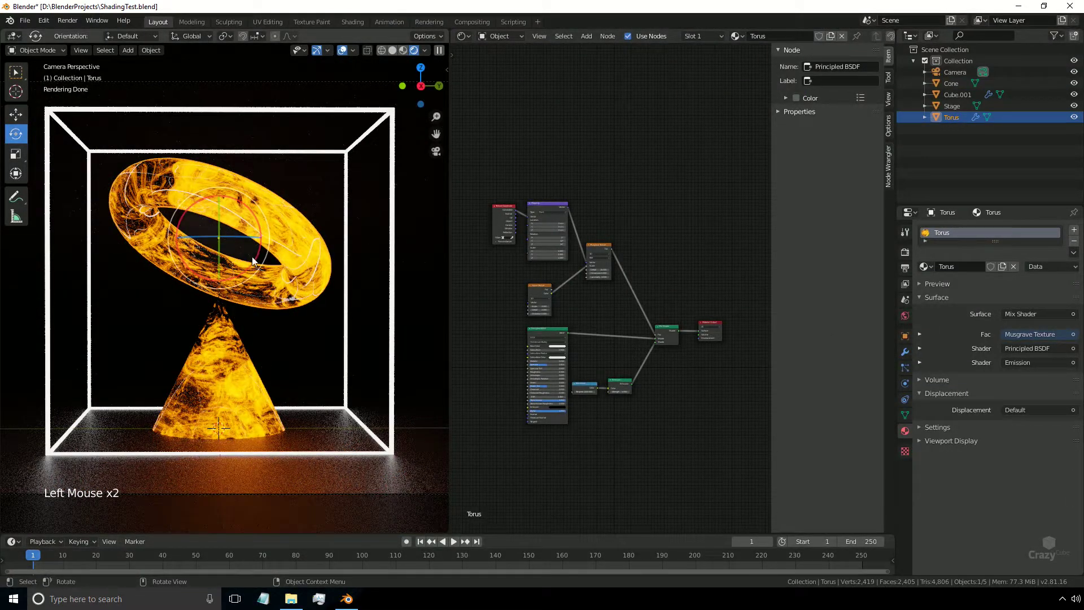
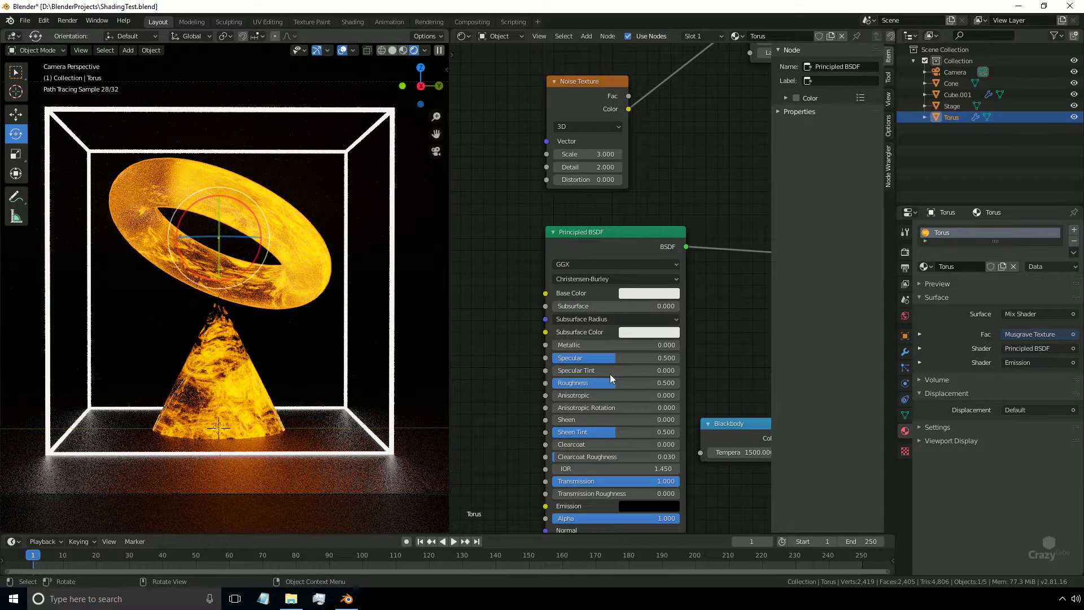
pyautogui.click(619, 386)
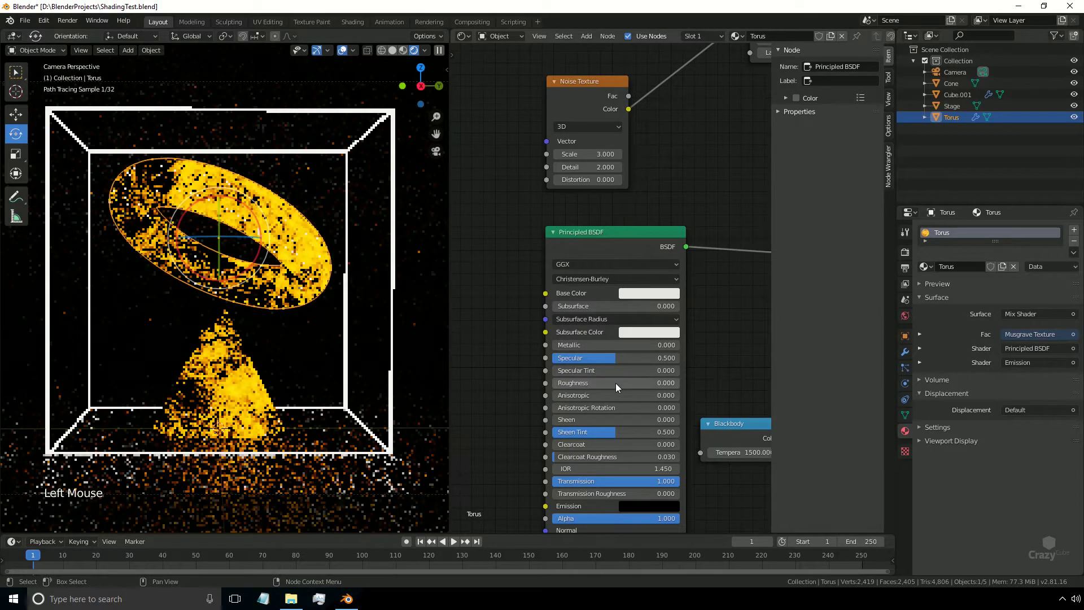
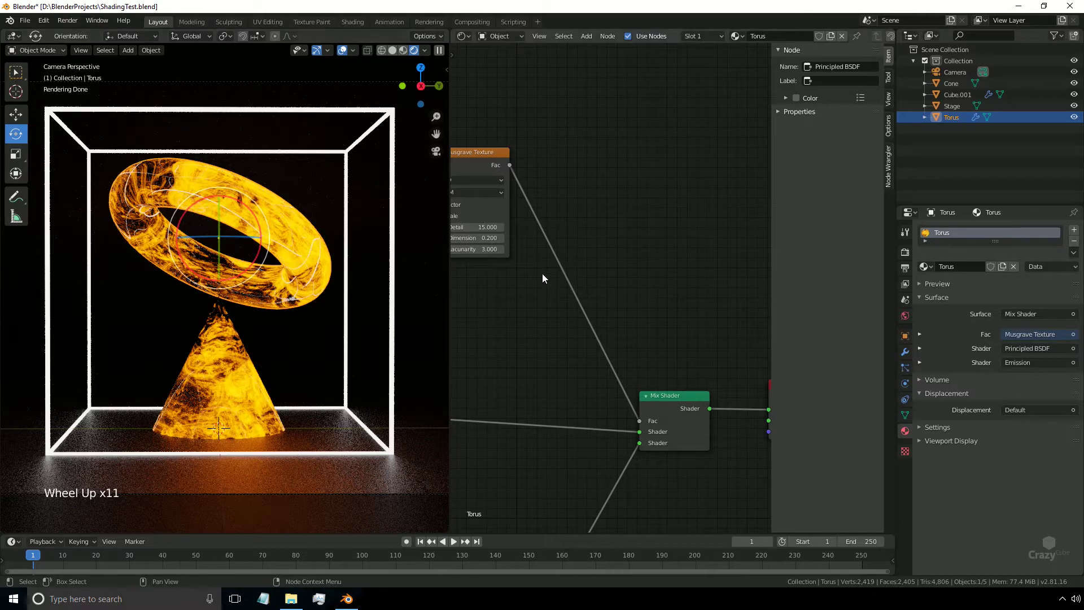
pyautogui.middleClick(531, 294)
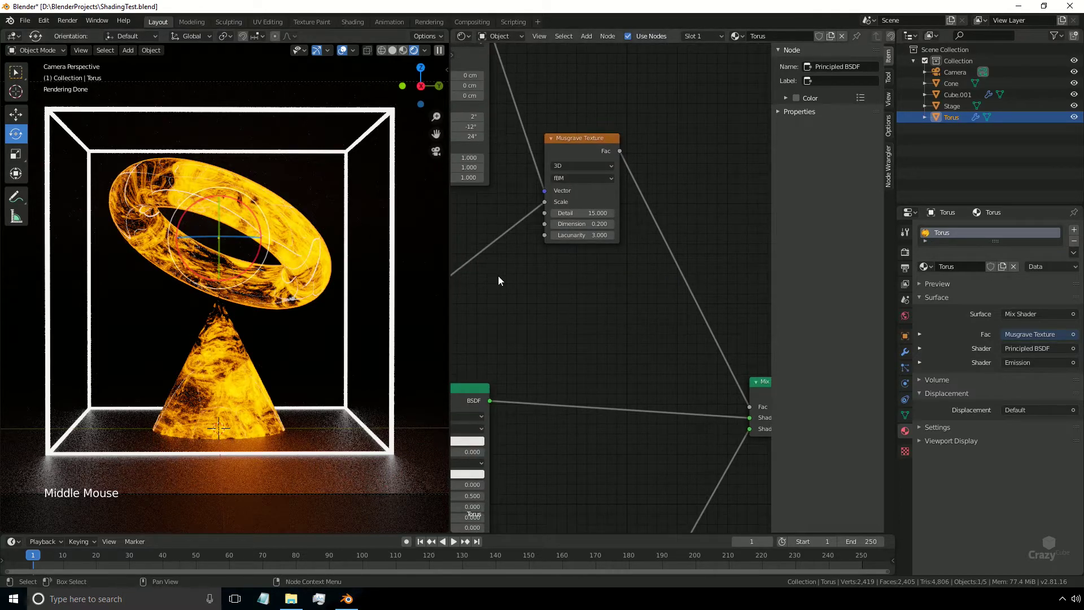
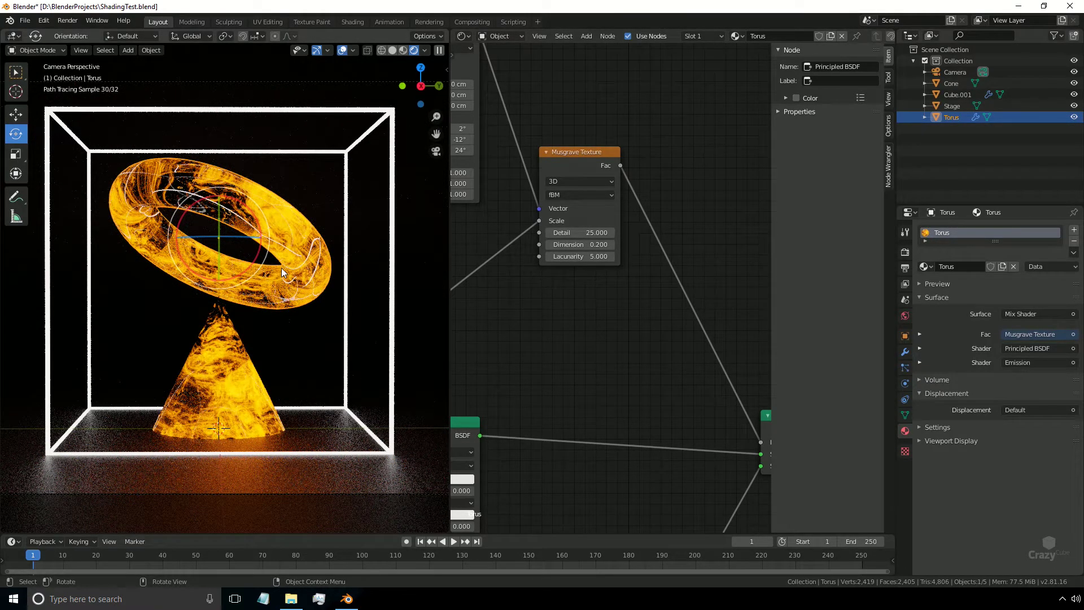
# Set the torus Musgrave Detail 25 and Lacunarity 5, and add a ColorRamp between its Fac and the mix factor.
pyautogui.scroll(-3)
pyautogui.middleClick(622, 316)
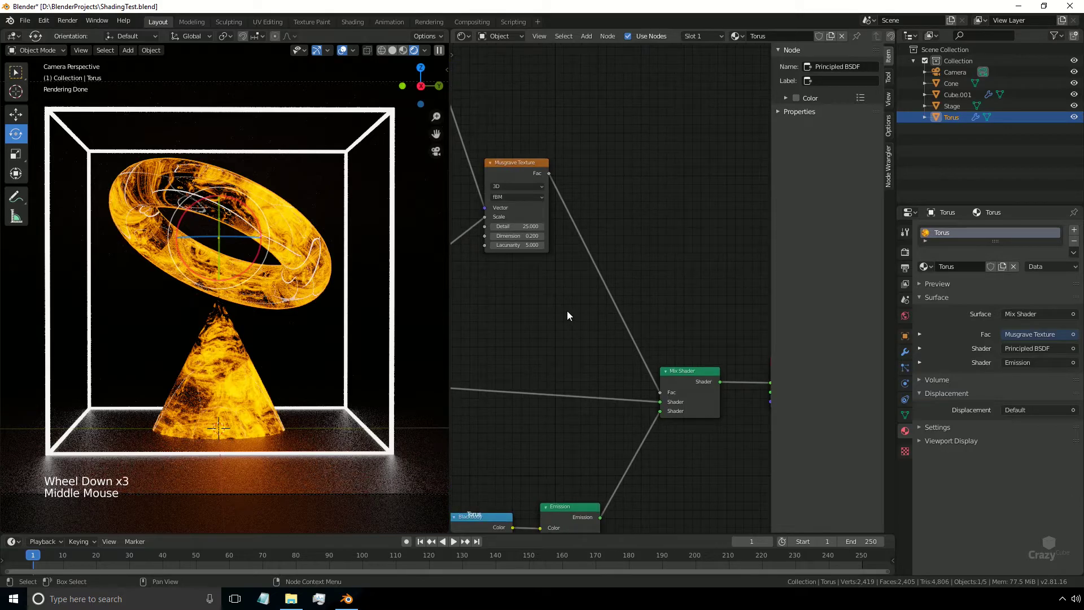
pyautogui.press('shift+a')
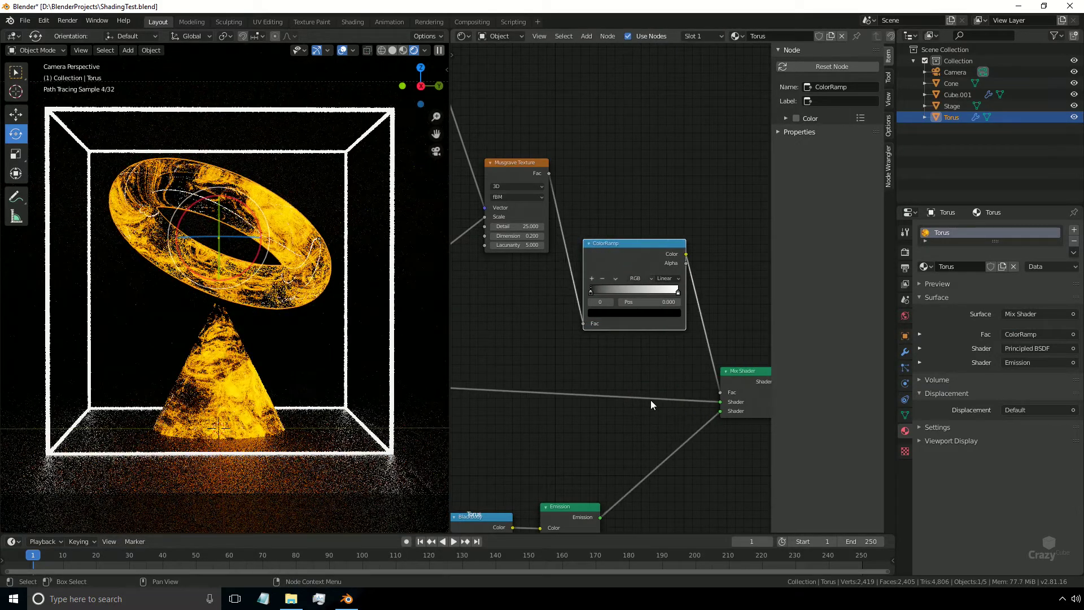
pyautogui.scroll(3)
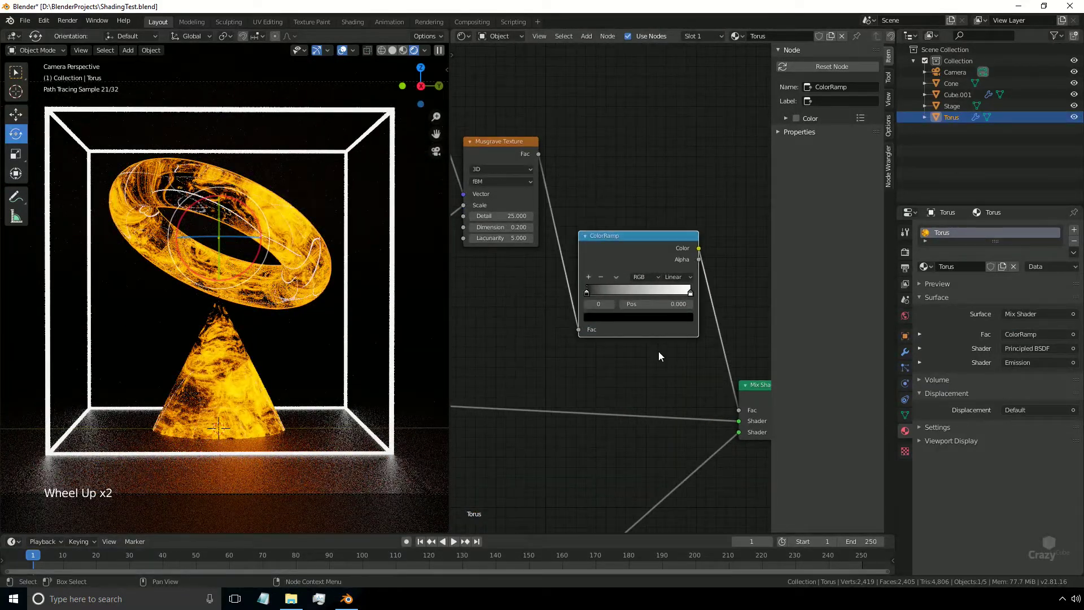
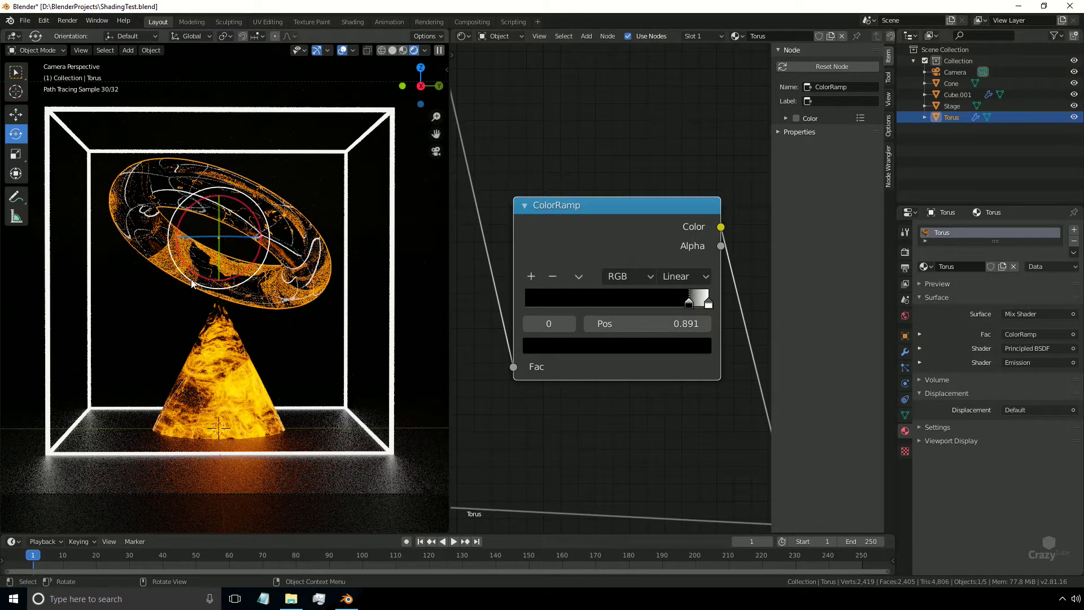
# Drag the ColorRamp stops close together near 0.48 for hard-edged streaks, then select the stage.
pyautogui.click(688, 303)
pyautogui.click(641, 307)
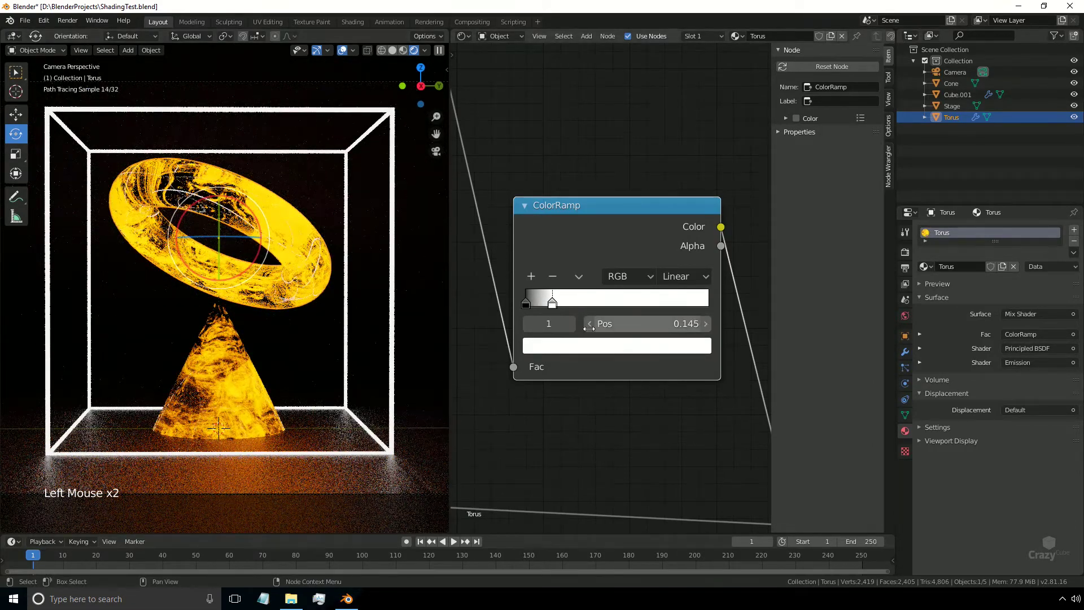
pyautogui.click(570, 303)
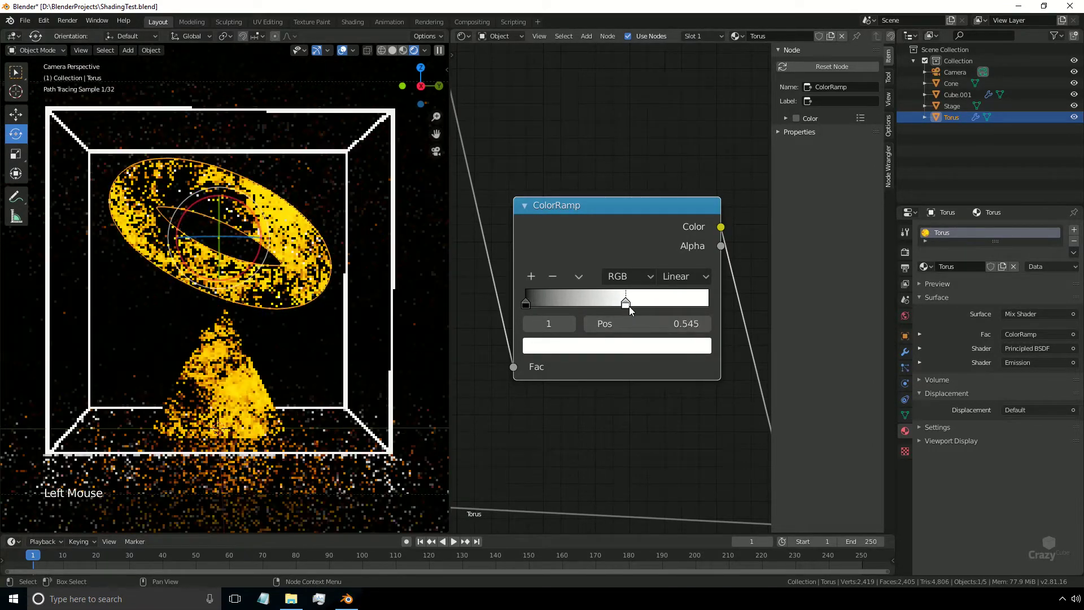
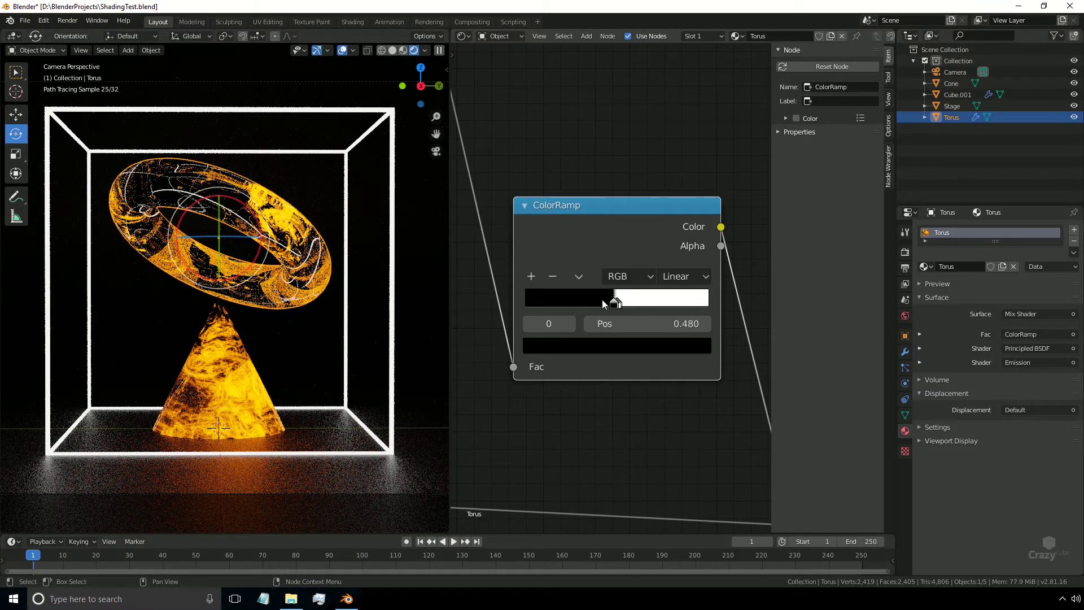
pyautogui.click(620, 320)
# Switch the node area to a 3D Viewport and add a 5 W disk area light, 10 cm, above the scene.
pyautogui.middleClick(620, 320)
pyautogui.scroll(-3)
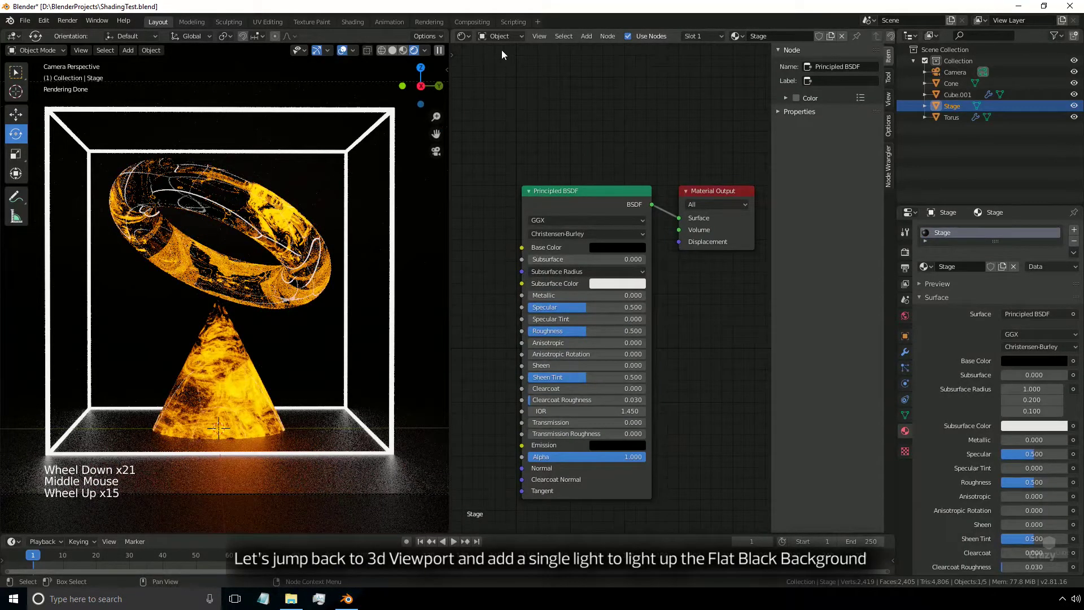
pyautogui.click(467, 37)
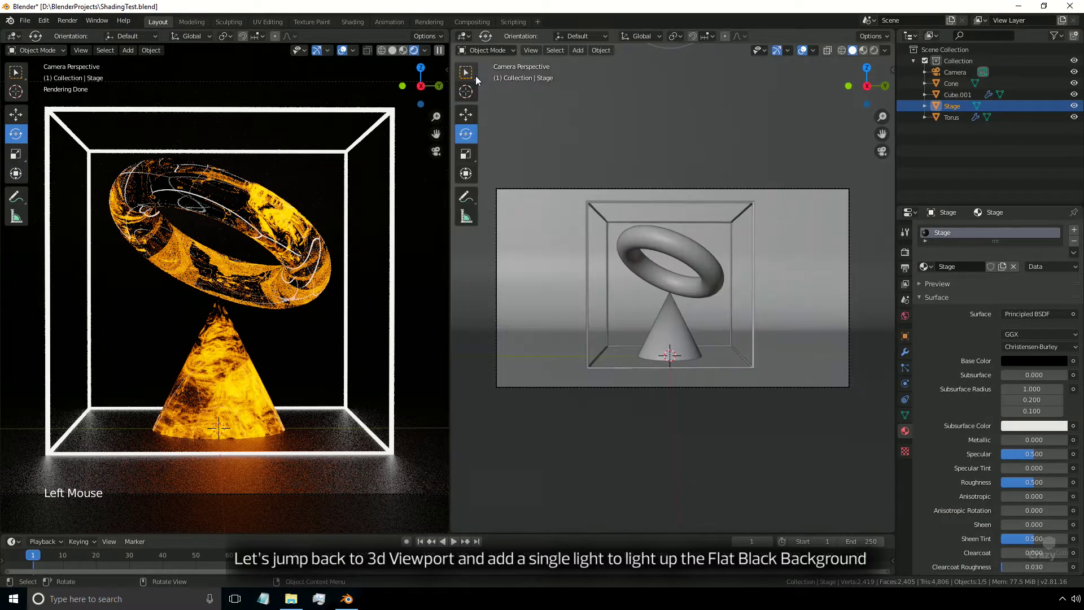
pyautogui.press('shift+a')
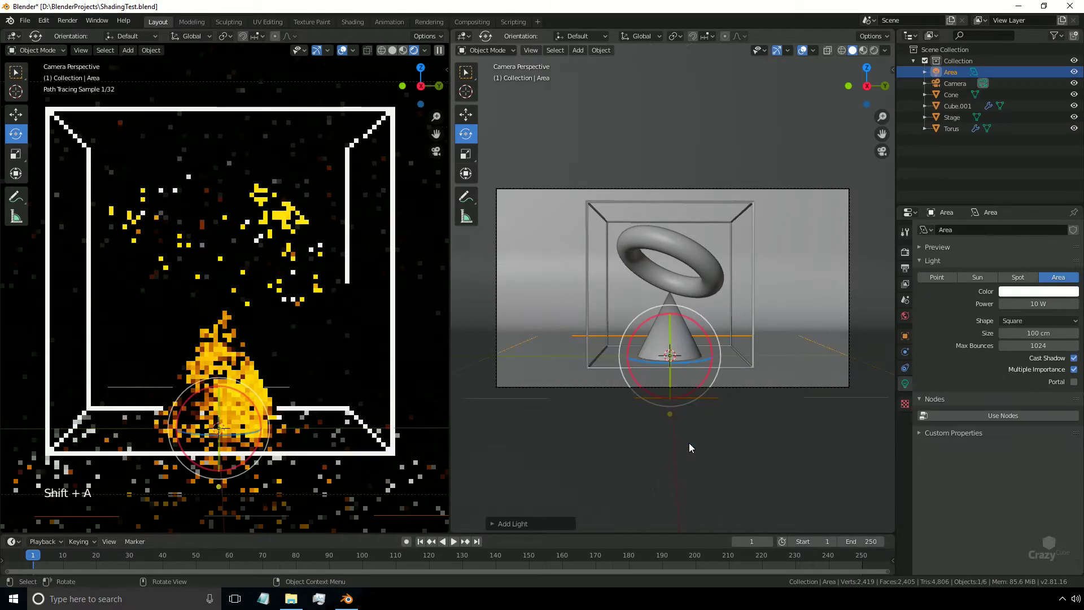
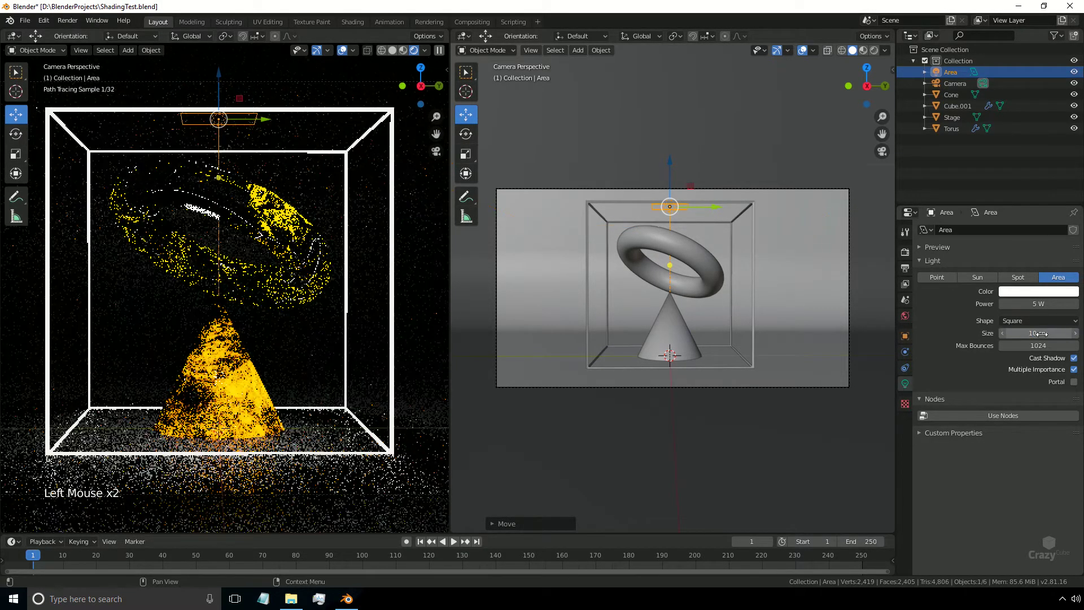
pyautogui.click(1040, 325)
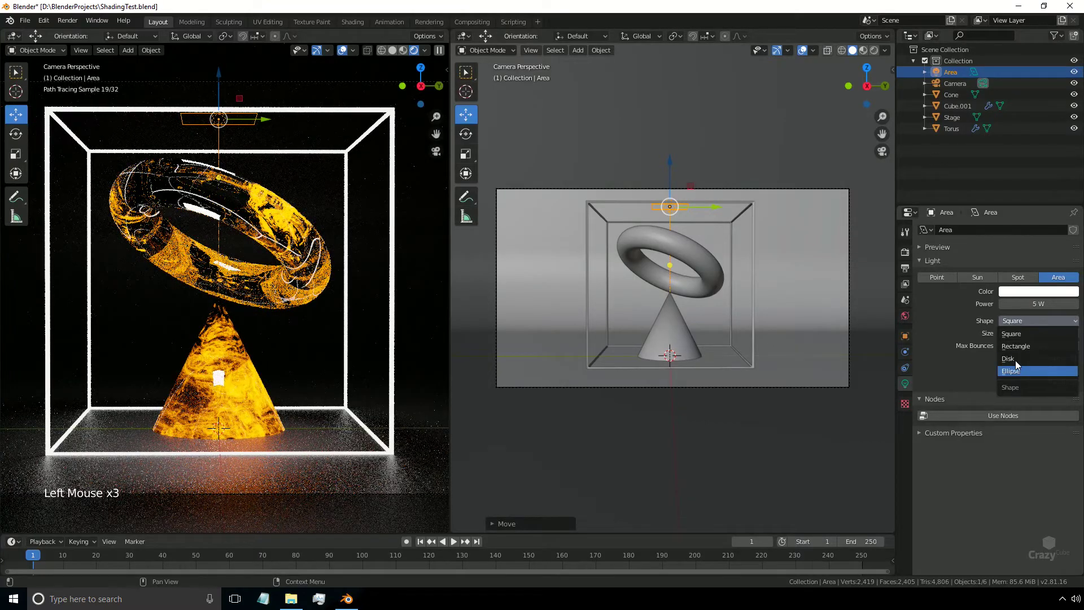
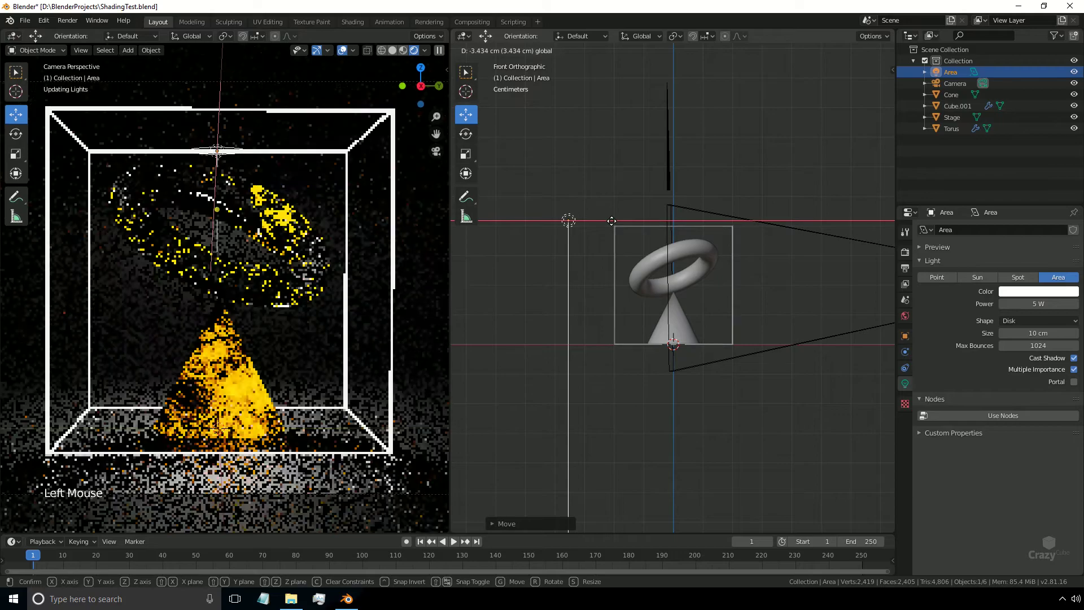
# In the front view, select the disk area light and move it up above the torus.
pyautogui.scroll(-3)
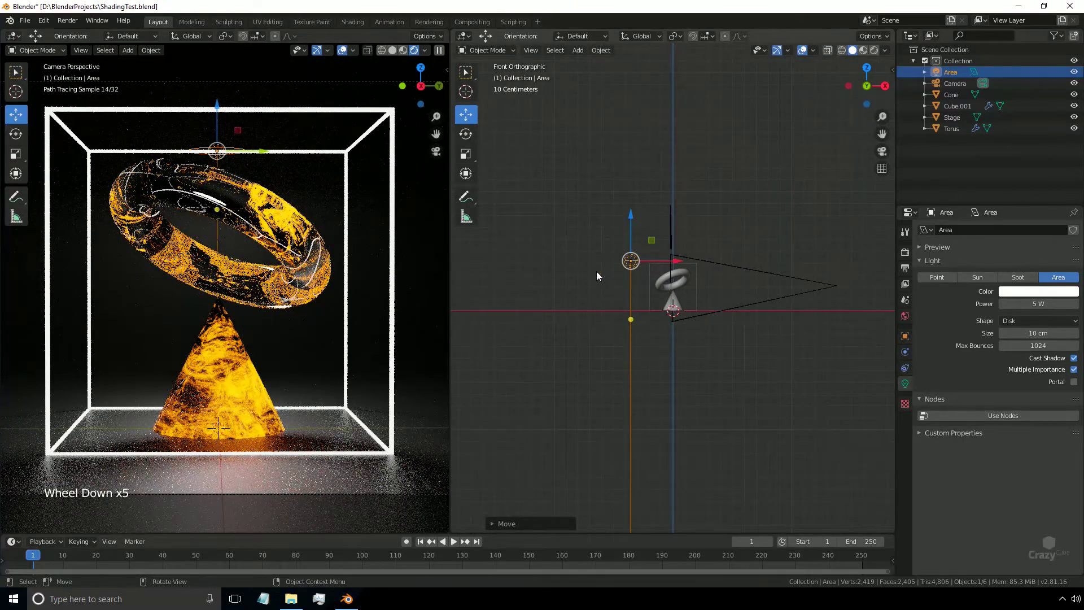
pyautogui.press('shift+z')
pyautogui.scroll(3)
pyautogui.scroll(-3)
pyautogui.middleClick(618, 293)
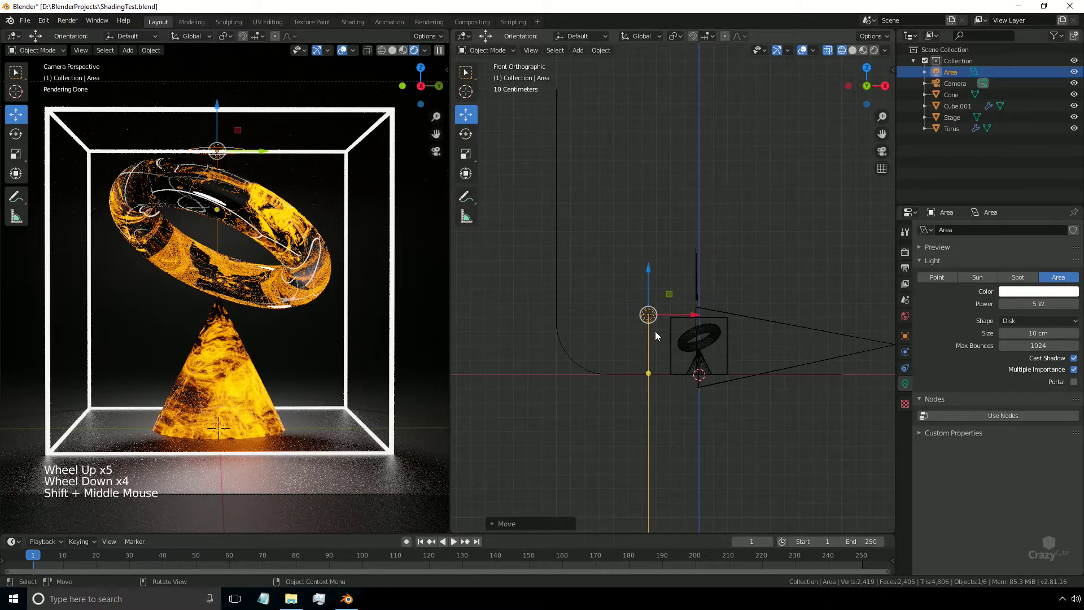
pyautogui.click(471, 138)
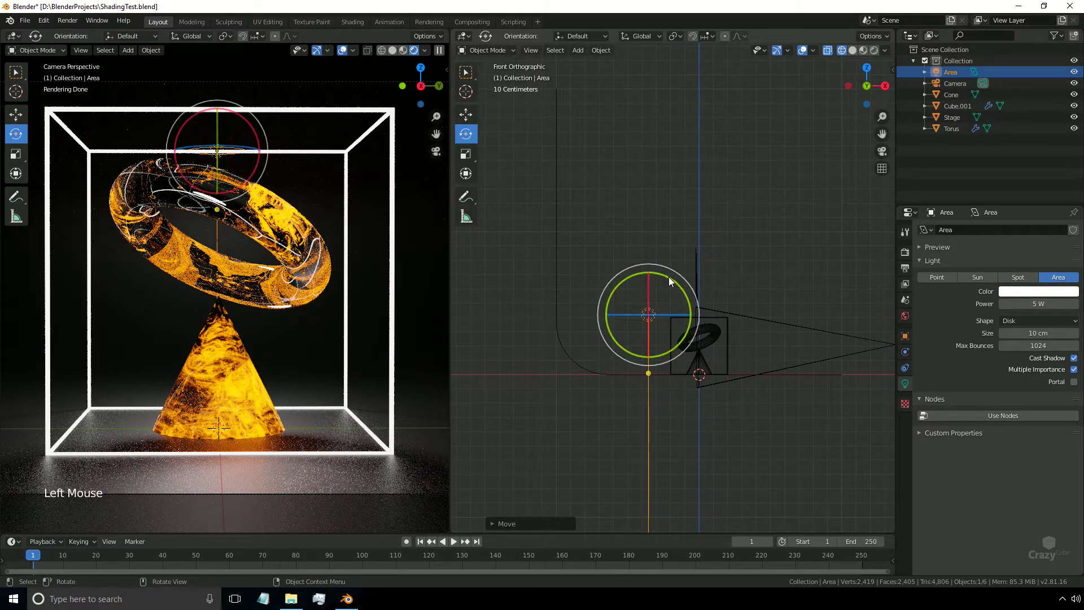
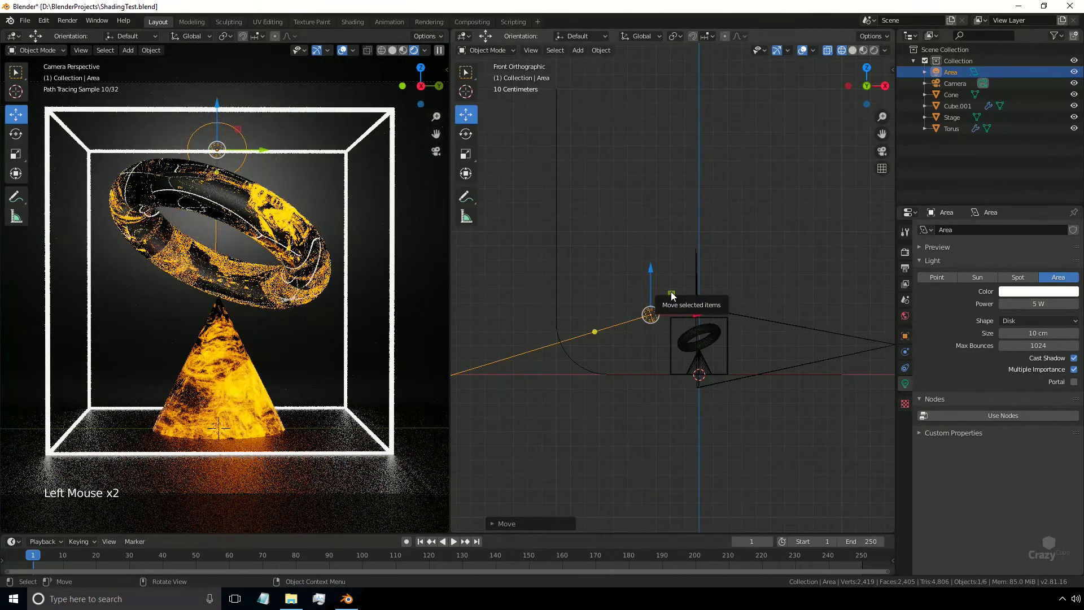
# Join the two areas into one full-width rendered camera view of the lit scene.
pyautogui.middleClick(753, 437)
pyautogui.scroll(-3)
pyautogui.middleClick(688, 412)
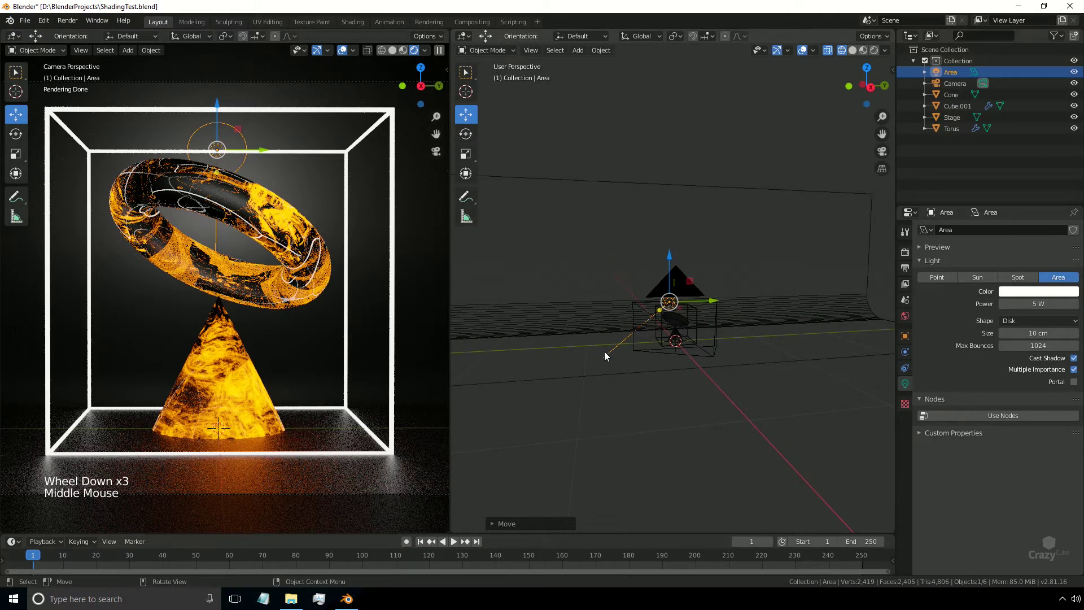
pyautogui.press('shift+z')
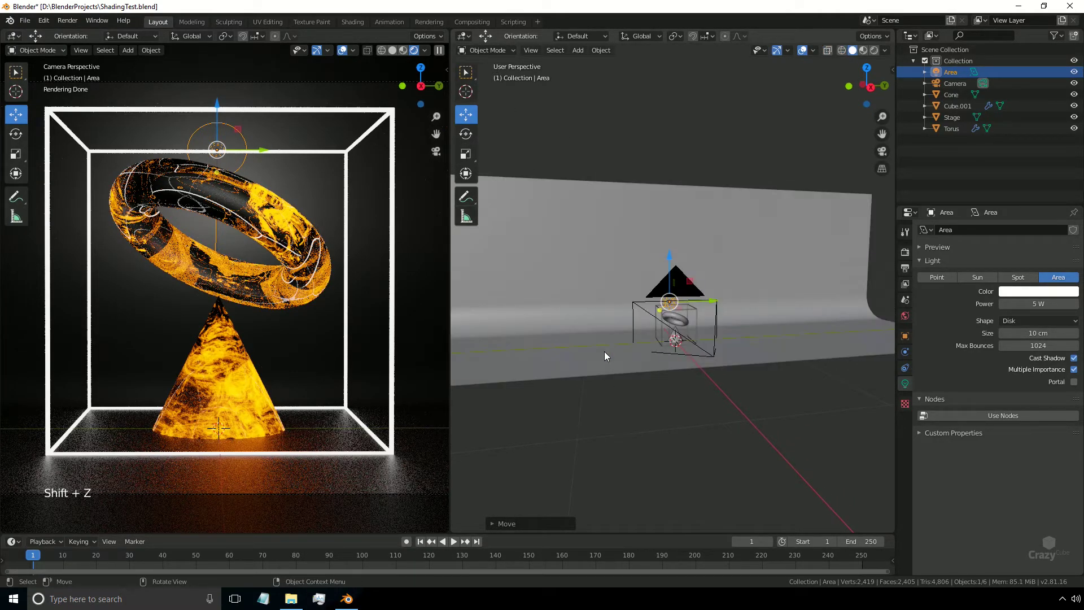
pyautogui.scroll(3)
pyautogui.scroll(-3)
pyautogui.middleClick(735, 414)
pyautogui.scroll(-3)
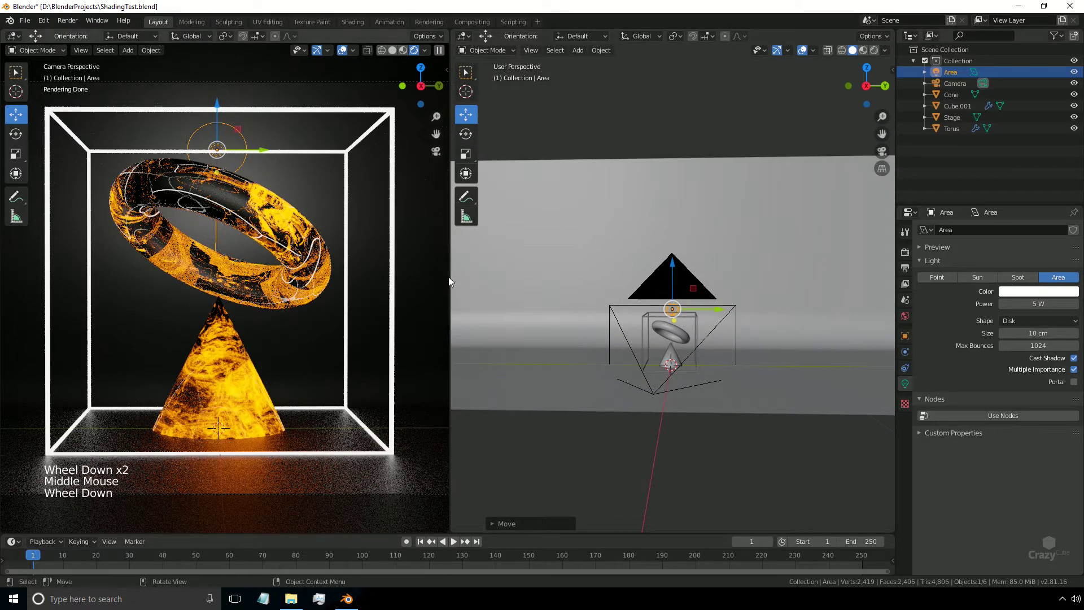
pyautogui.rightClick(452, 281)
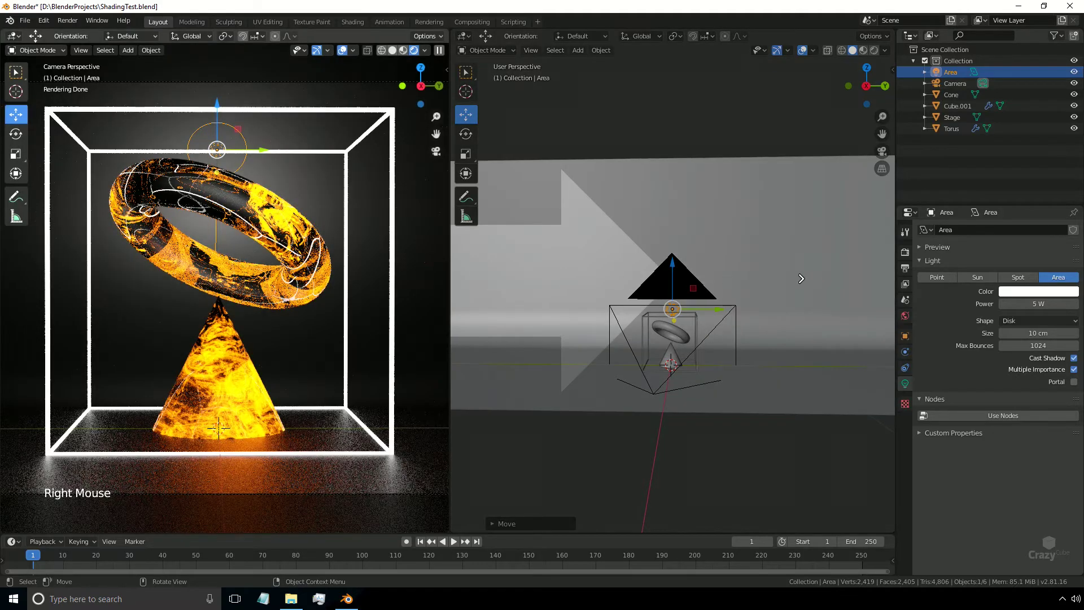
pyautogui.scroll(-3)
pyautogui.scroll(3)
pyautogui.scroll(3)
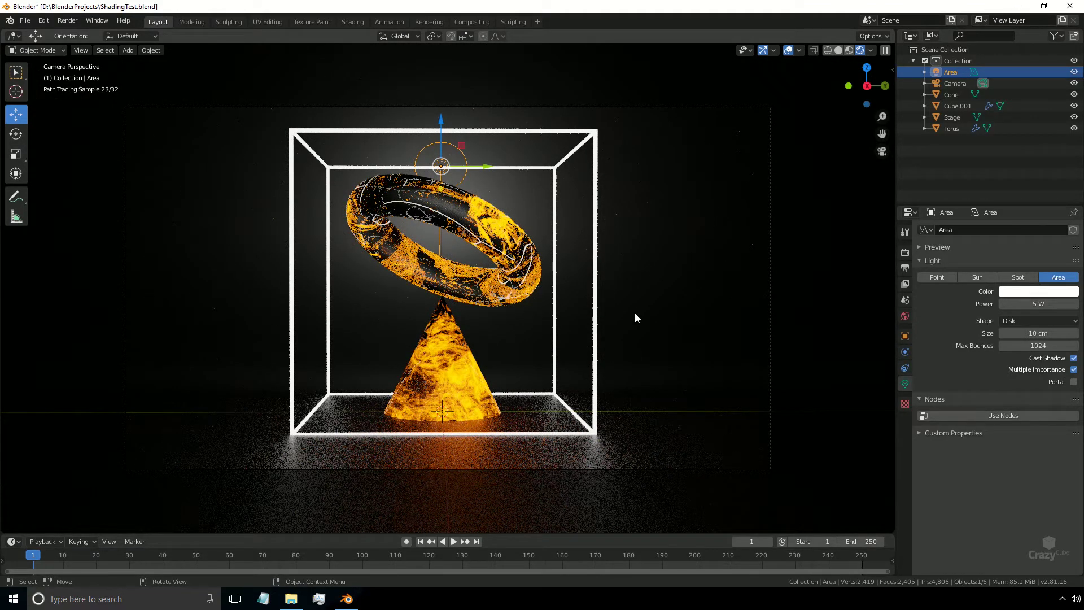
# Set Cycles render samples to 256 and draw a render region in the viewport with Ctrl+B.
pyautogui.click(909, 254)
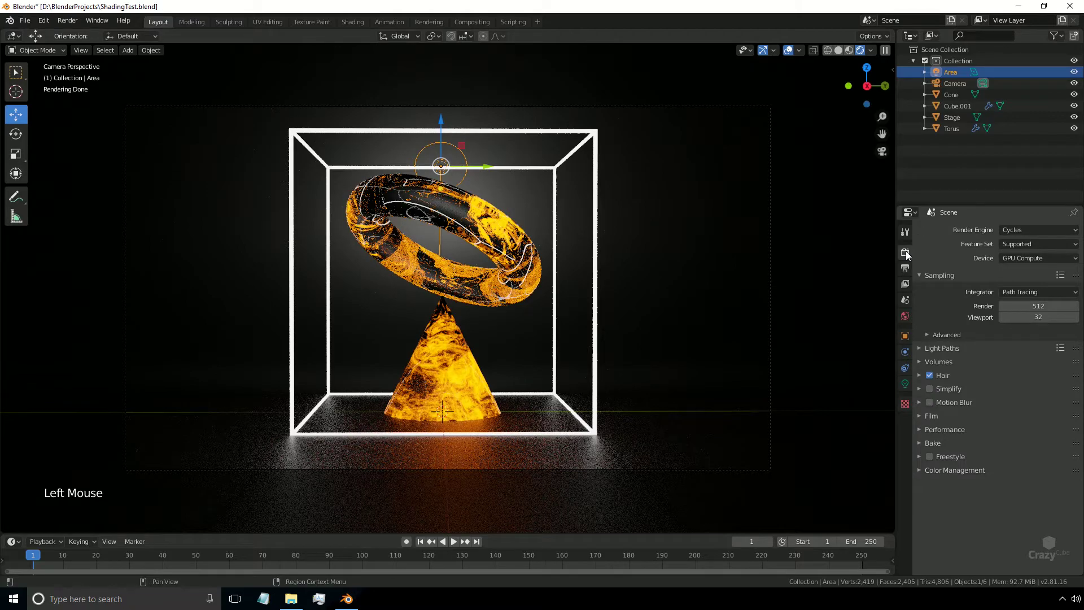
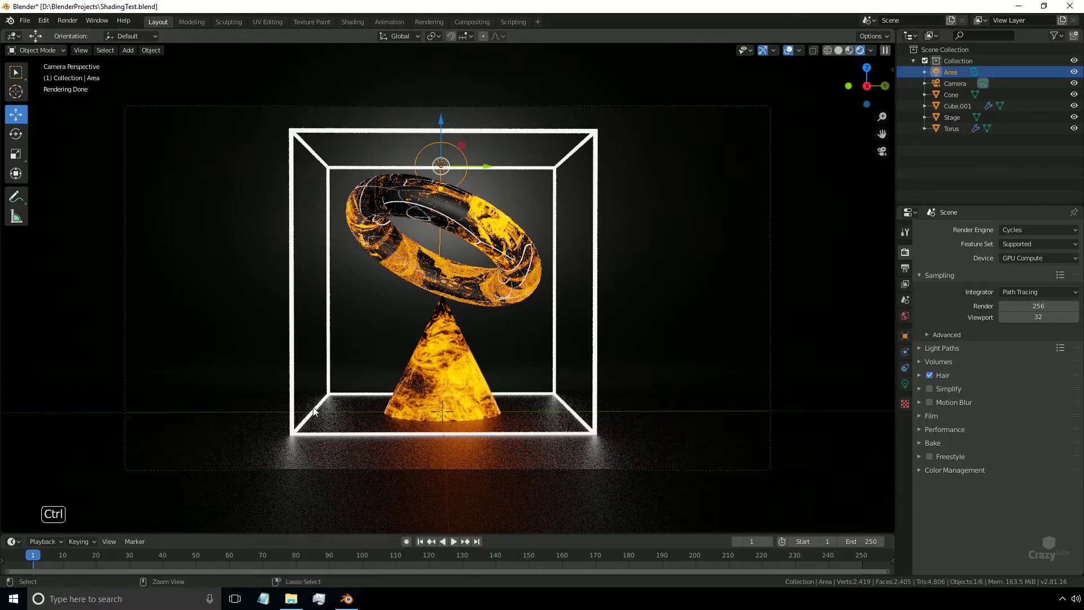
pyautogui.press('ctrl+b')
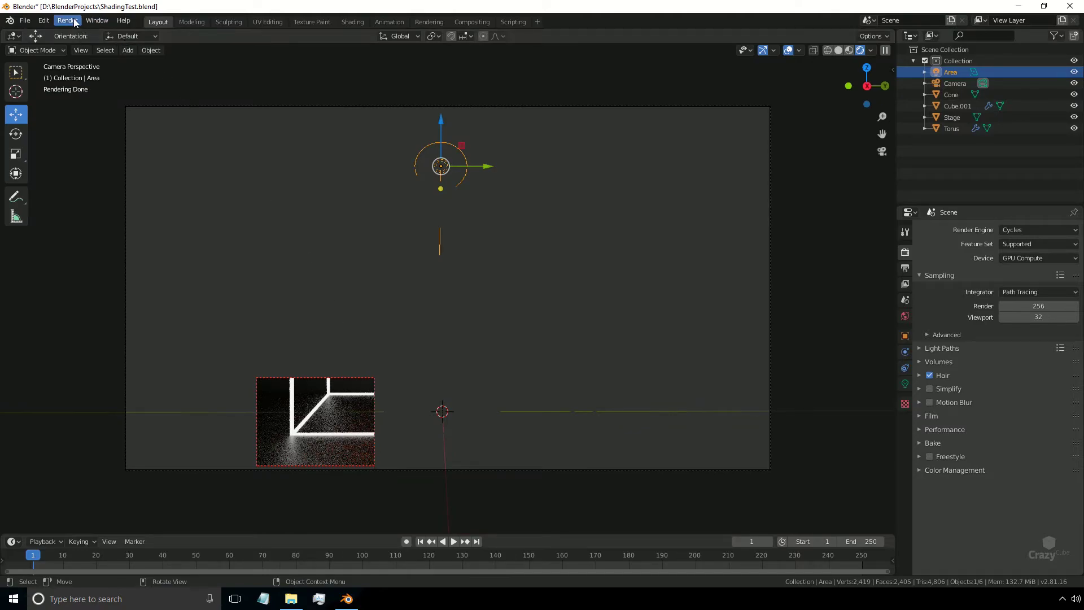
# Run test renders from the Render menu while raising the sample count.
pyautogui.click(76, 21)
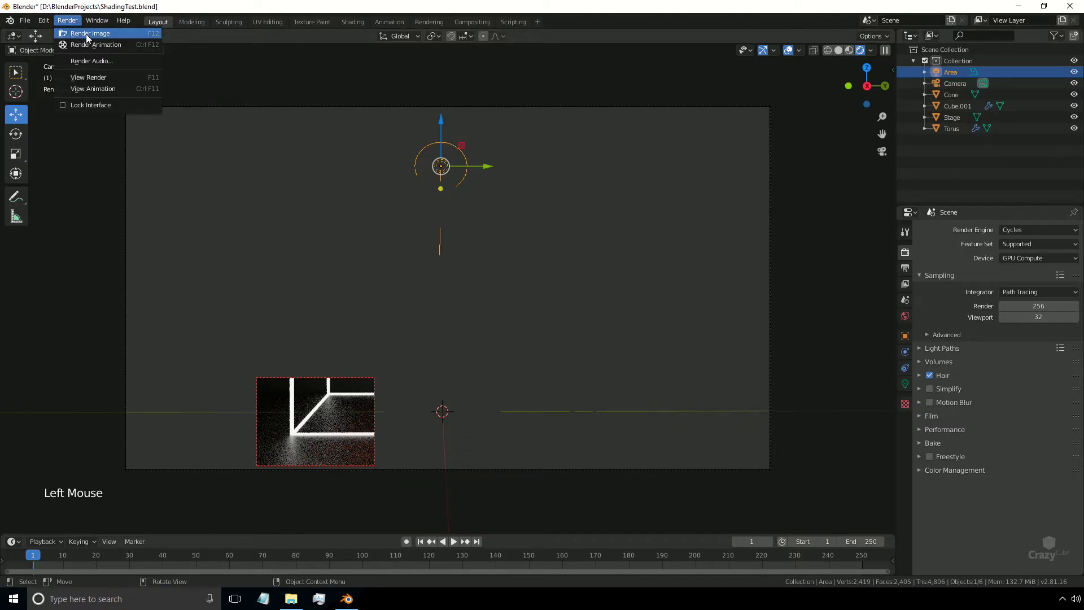
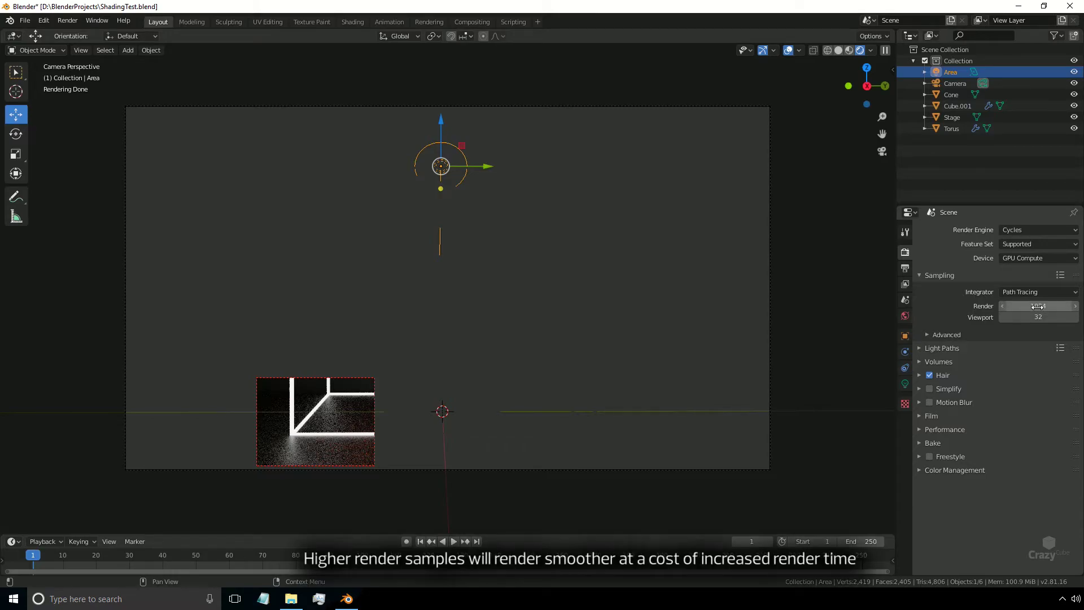
pyautogui.click(64, 20)
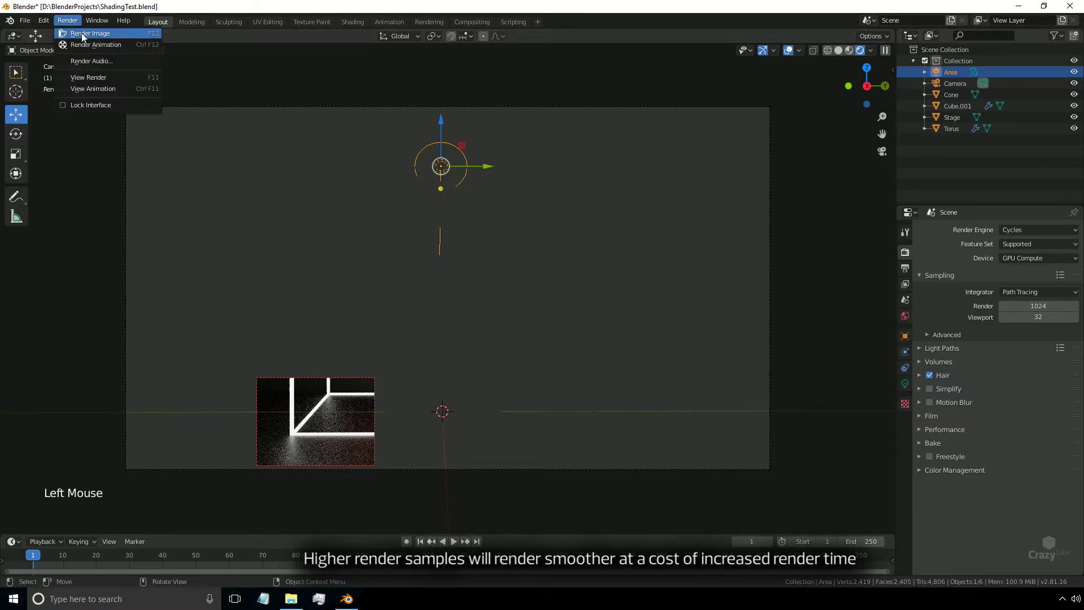
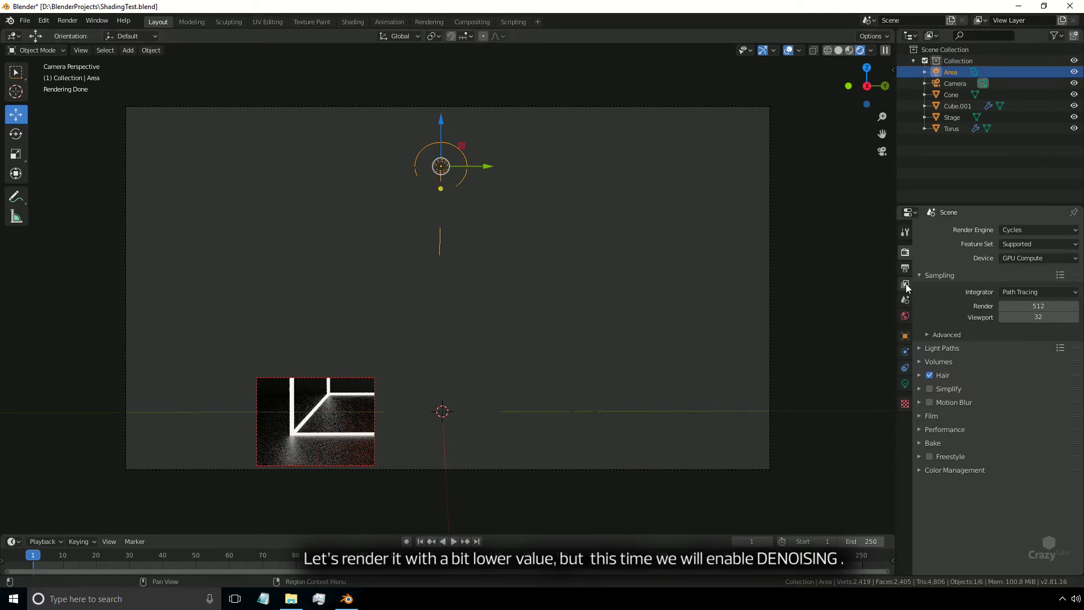
# Enable Denoising in View Layer Properties and start a test render.
pyautogui.click(908, 287)
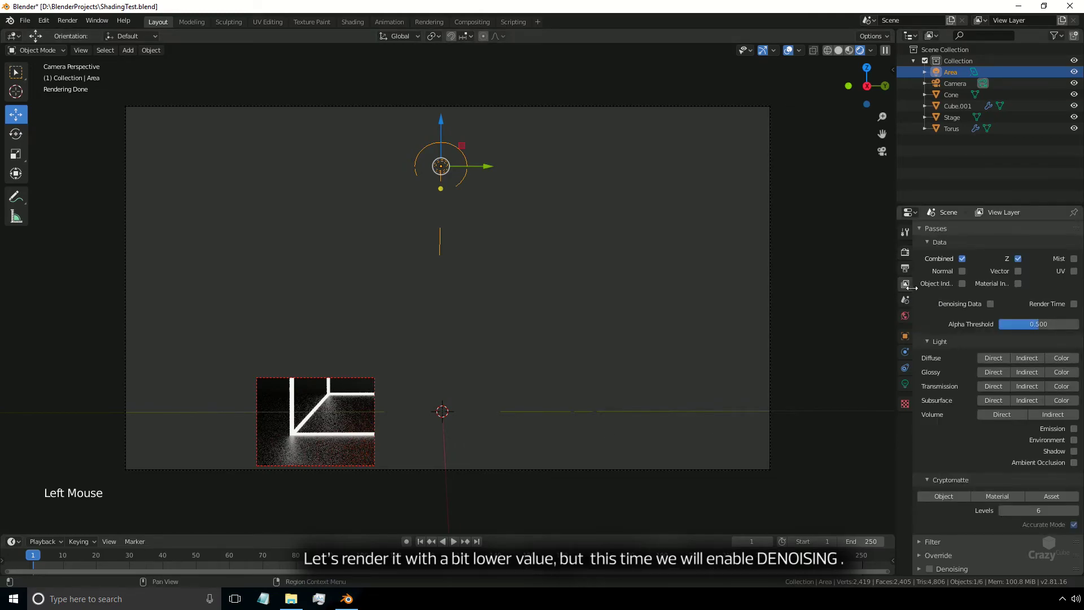
pyautogui.scroll(-3)
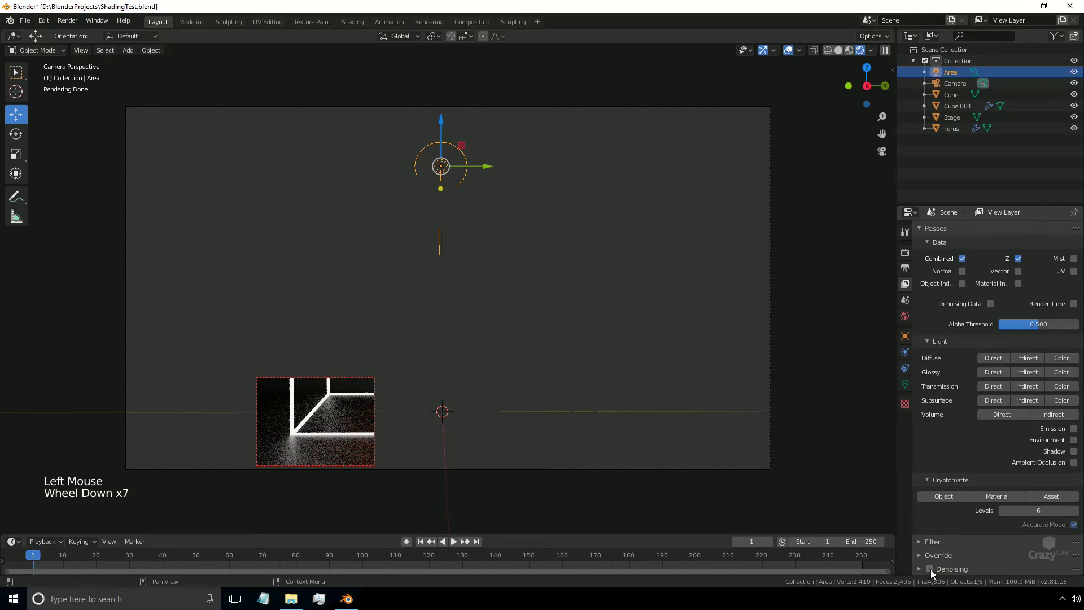
pyautogui.click(932, 572)
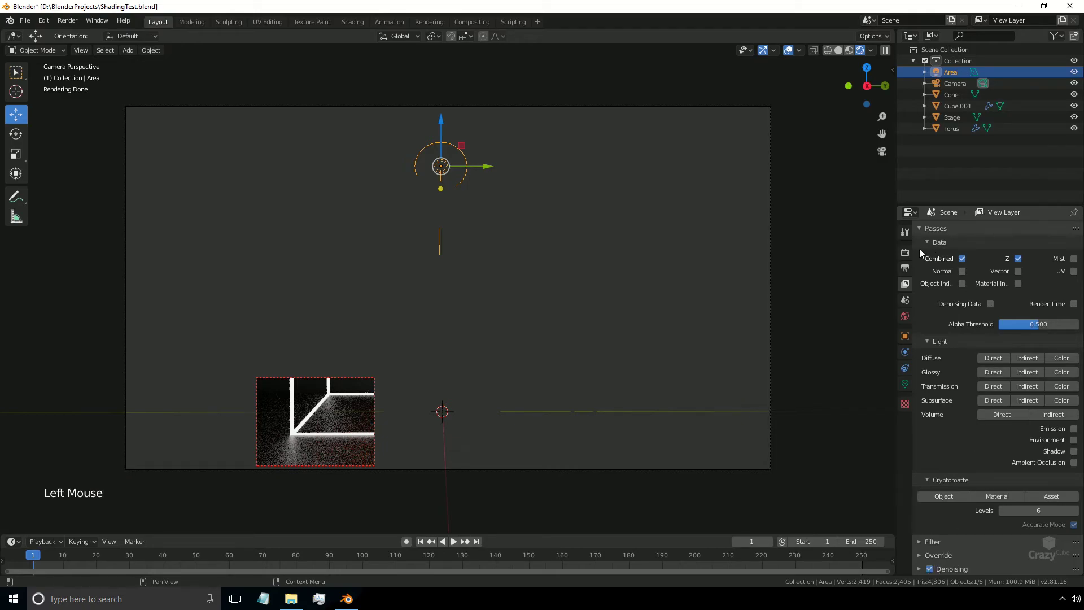
pyautogui.click(908, 254)
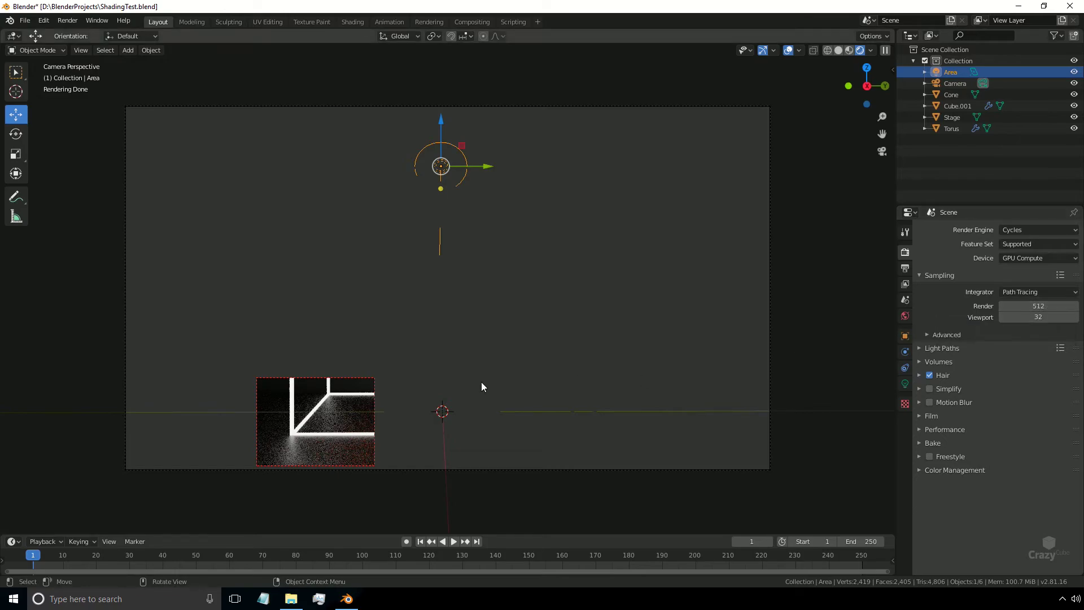
pyautogui.click(69, 25)
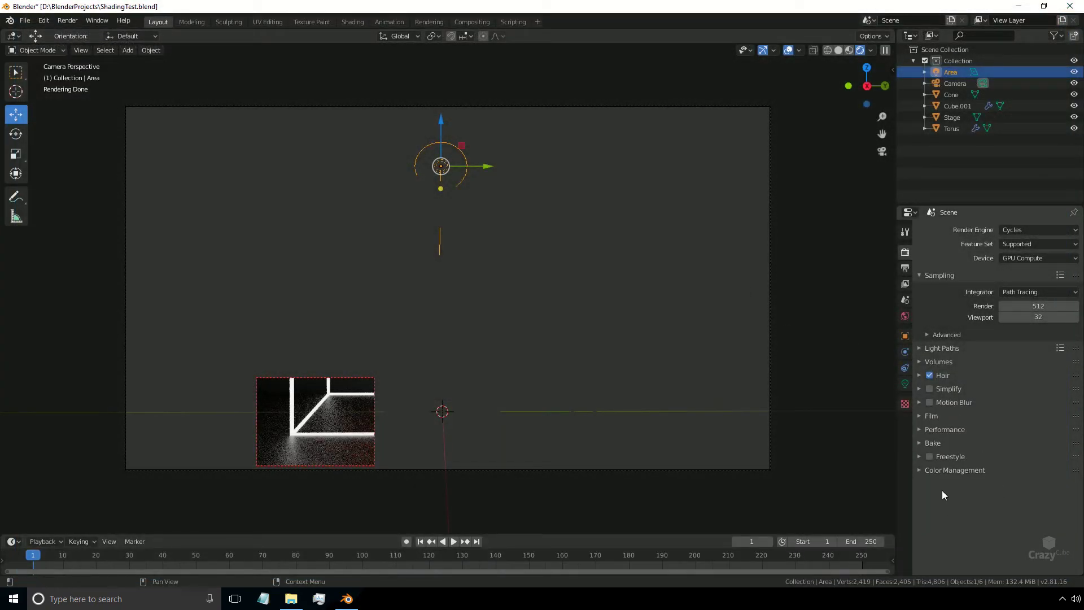
# Clear the preview render region with Ctrl+Alt+B and render the final image.
pyautogui.click(904, 286)
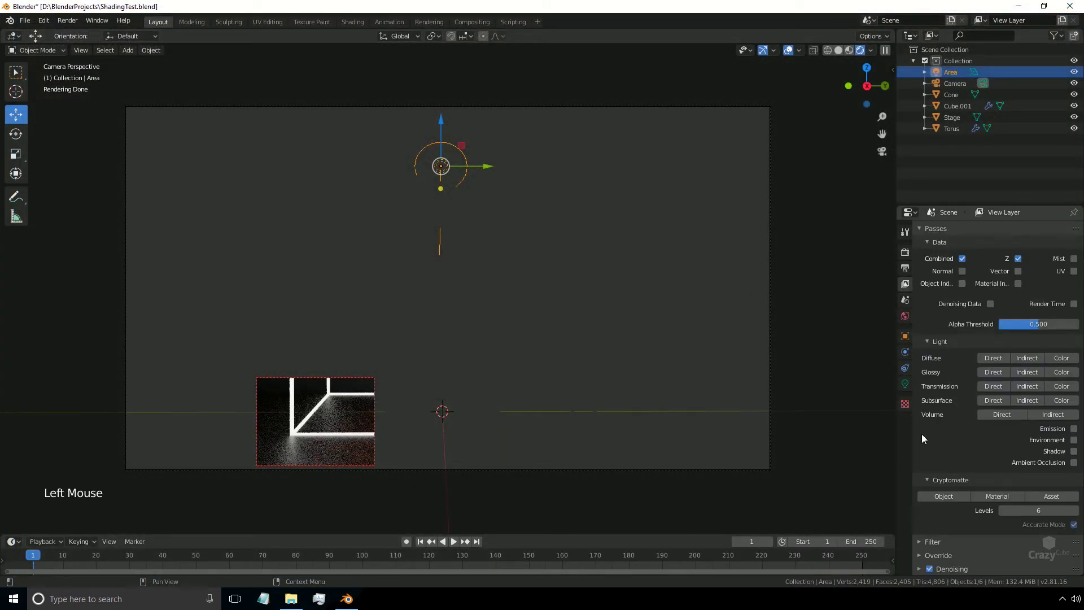
pyautogui.click(905, 254)
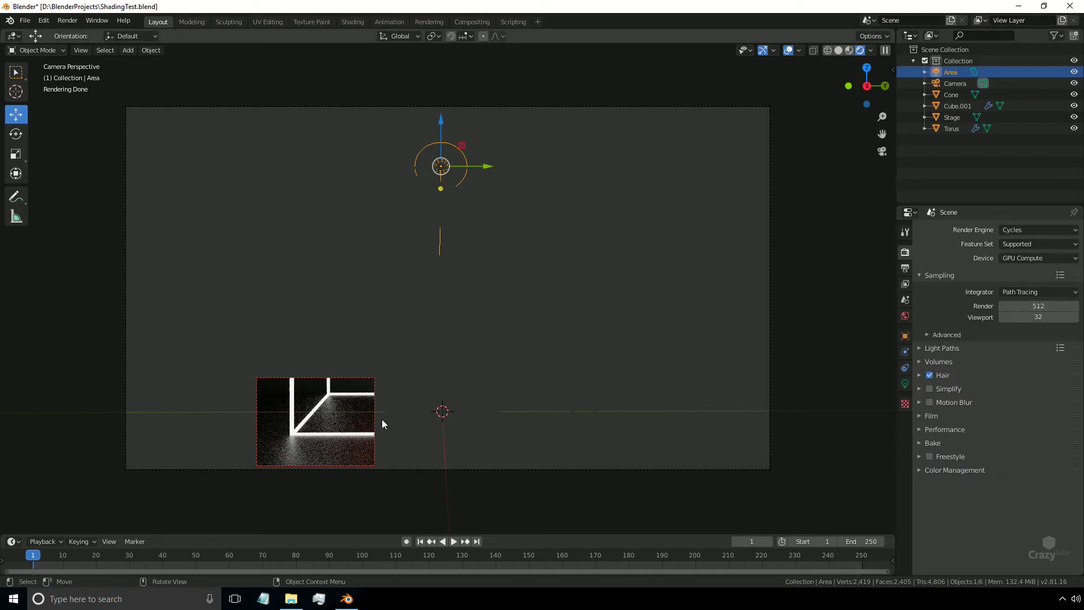
pyautogui.press('ctrl+alt+b')
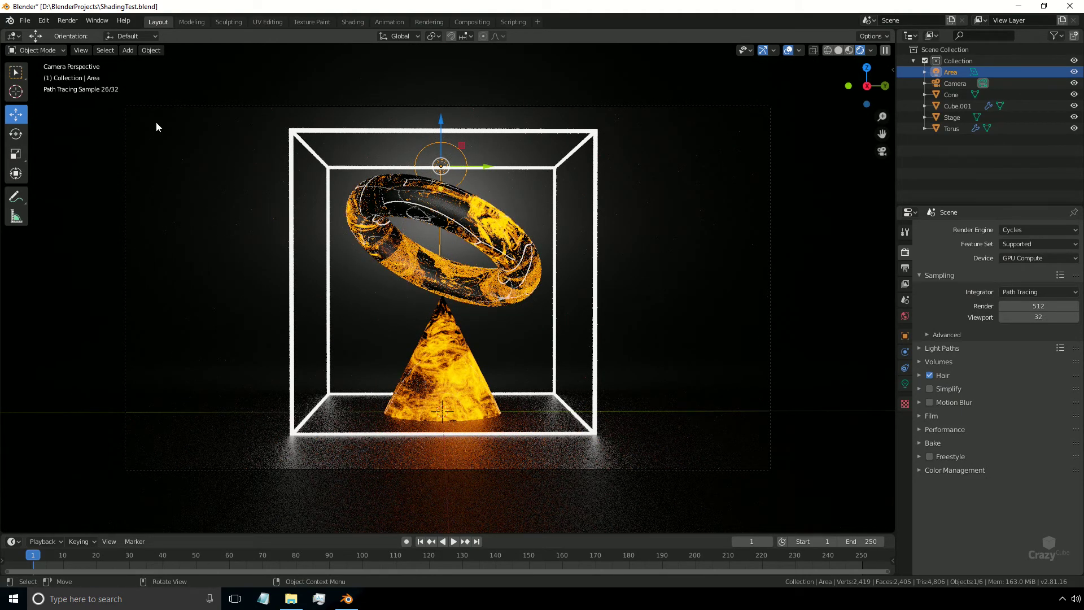
pyautogui.click(69, 22)
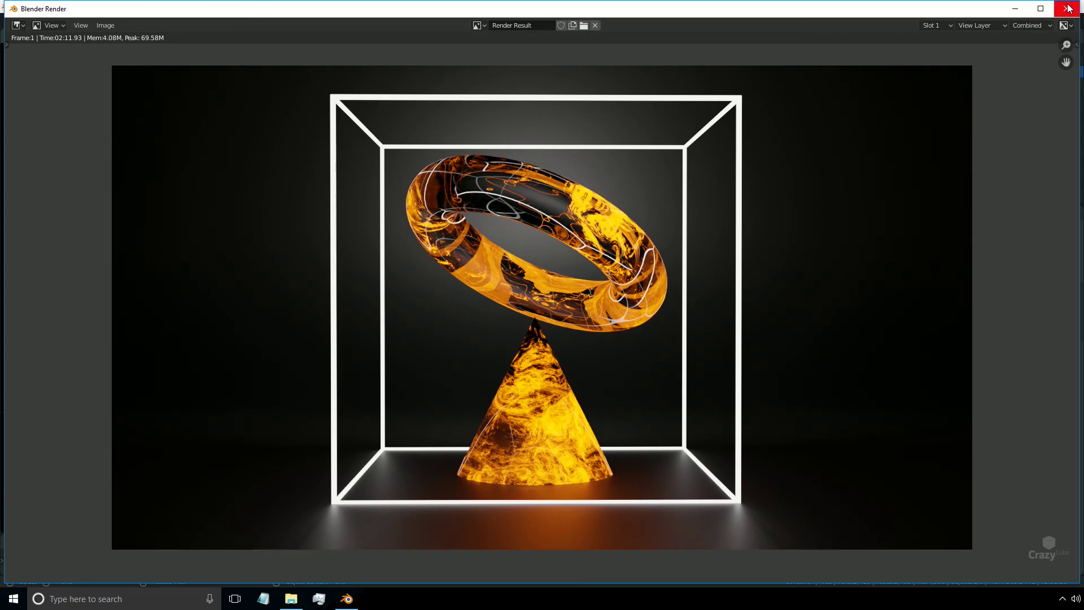
# Close the finished Blender Render result window.
pyautogui.click(442, 338)
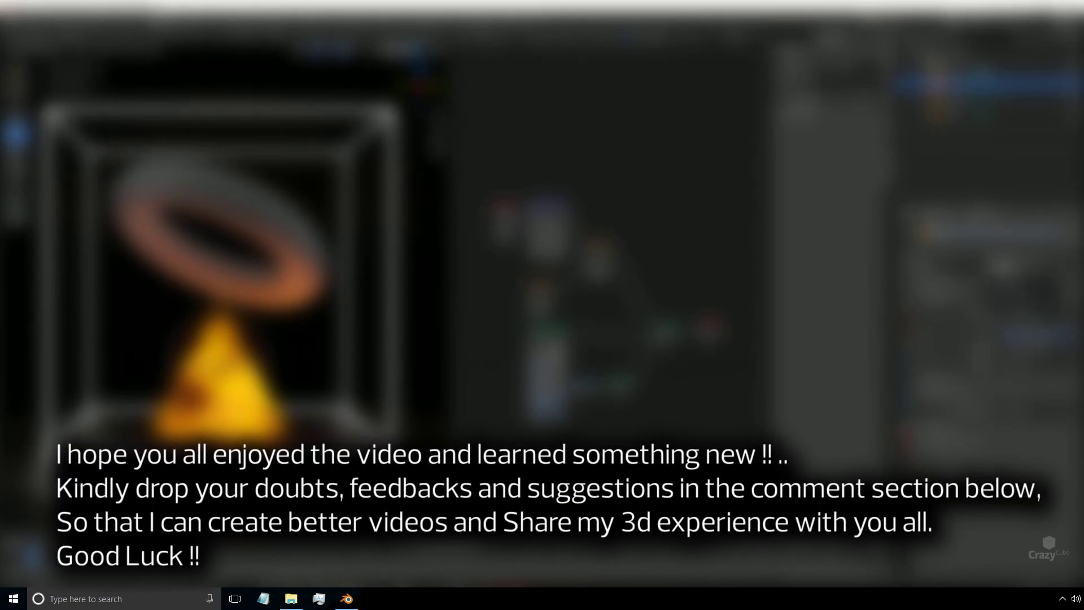